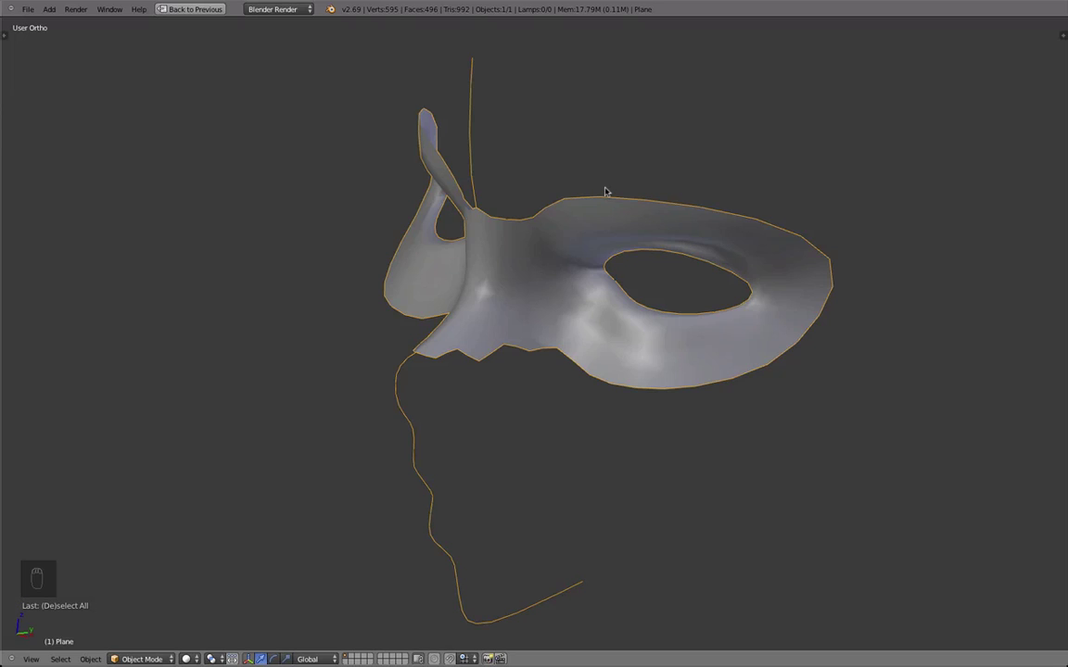
- Enter Edit Mode on the mask and face it straight on from the front
{"action": "left_click_drag", "start_coordinate": [489, 295], "coordinate": [483, 338]}
{"action": "left_click_drag", "start_coordinate": [483, 338], "coordinate": [533, 316]}
{"action": "middle_click", "coordinate": [424, 346]}
{"action": "key", "text": "Tab"}
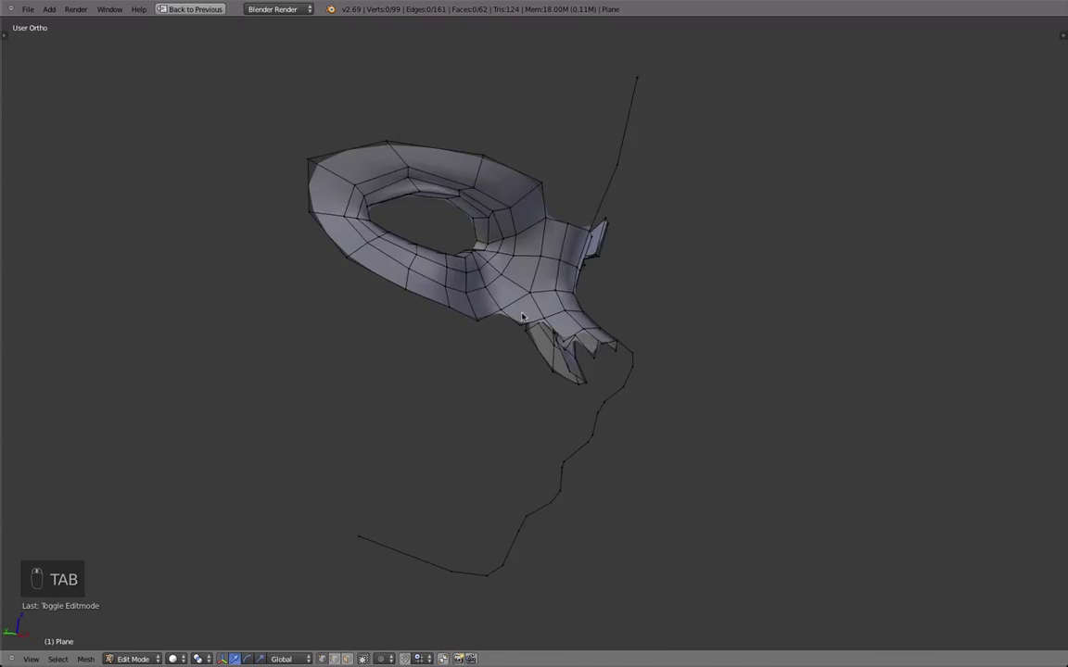
{"action": "left_click_drag", "start_coordinate": [619, 275], "coordinate": [608, 336]}
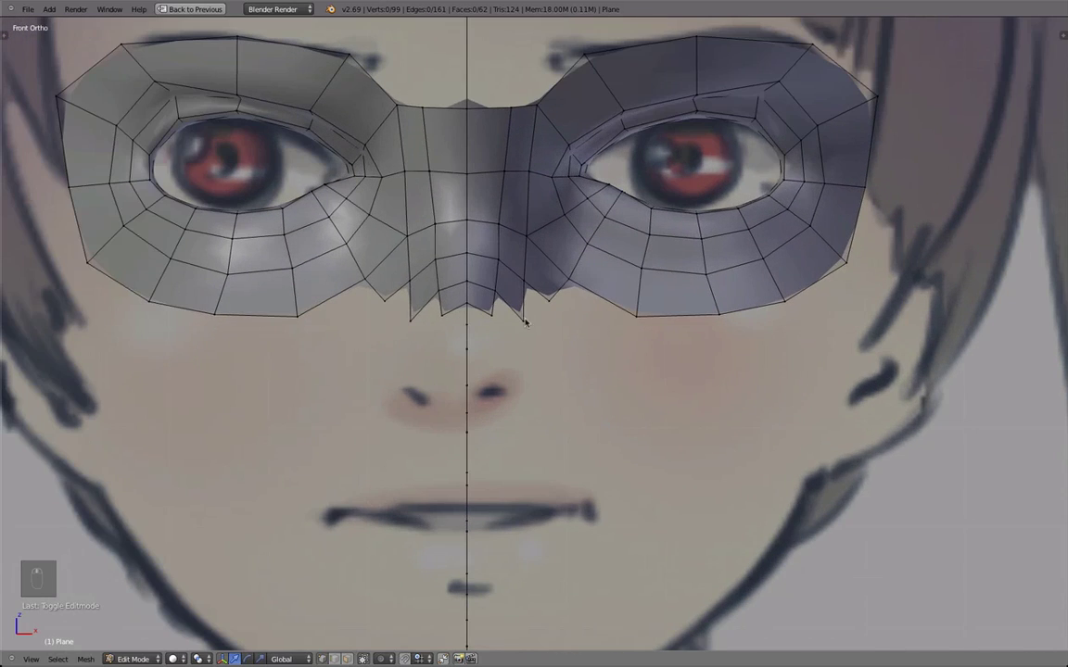
{"action": "middle_click", "coordinate": [532, 323]}
{"action": "key", "text": "g"}
{"action": "key", "text": "g"}
- Select a vertex at the nose's lower edge and reposition it over the reference
{"action": "left_click", "coordinate": [535, 275]}
{"action": "right_click", "coordinate": [537, 275]}
{"action": "key", "text": "g"}
{"action": "left_click_drag", "start_coordinate": [520, 312], "coordinate": [497, 272]}
{"action": "key", "text": "g"}
{"action": "key", "text": "g"}
{"action": "key", "text": "g"}
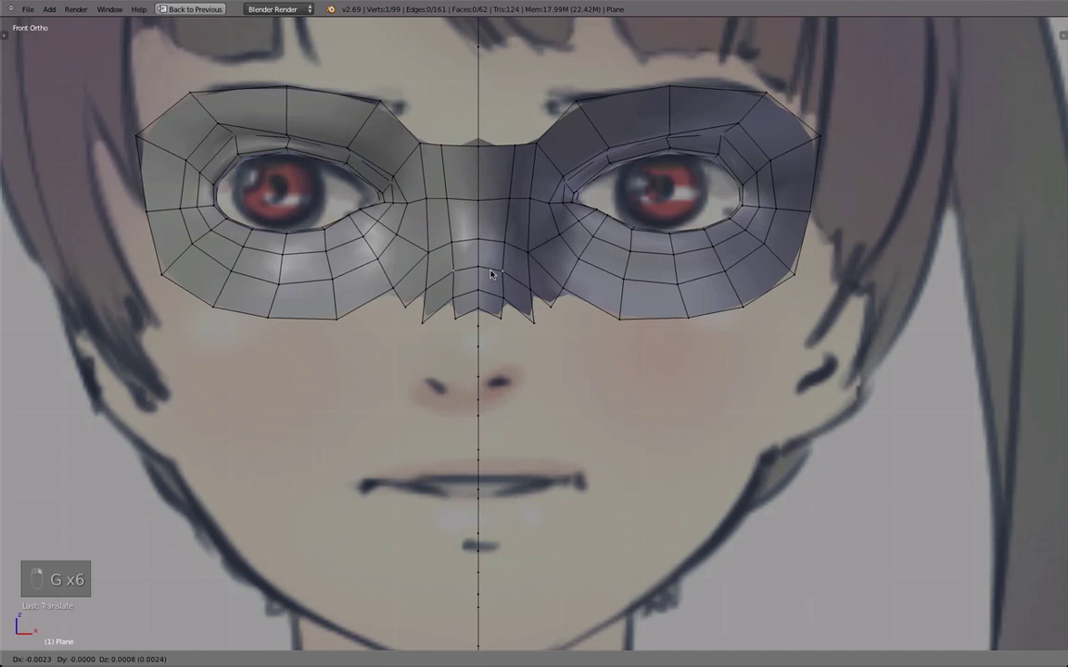
{"action": "key", "text": "g"}
- Extrude a first new vertex downward from the nose edge, checking it at an angle
{"action": "left_click_drag", "start_coordinate": [524, 340], "coordinate": [458, 337]}
{"action": "left_click_drag", "start_coordinate": [458, 338], "coordinate": [443, 319]}
{"action": "key", "text": "g"}
{"action": "key", "text": "e"}
{"action": "left_click_drag", "start_coordinate": [458, 293], "coordinate": [468, 309]}
{"action": "left_click_drag", "start_coordinate": [468, 308], "coordinate": [458, 371]}
- Extrude more vertices along the nose outline and join its ends into a closed loop
{"action": "key", "text": "e"}
{"action": "key", "text": "e"}
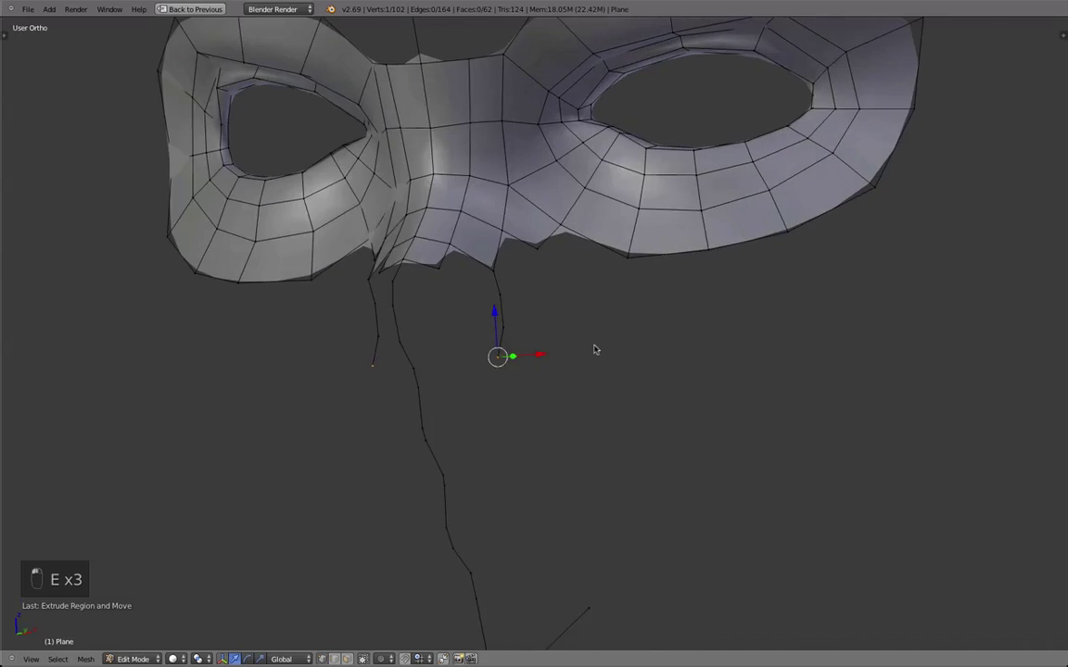
{"action": "key", "text": "g"}
{"action": "left_click_drag", "start_coordinate": [578, 344], "coordinate": [562, 347]}
{"action": "left_click_drag", "start_coordinate": [531, 363], "coordinate": [401, 383]}
{"action": "left_click", "coordinate": [401, 381]}
{"action": "left_click_drag", "start_coordinate": [410, 383], "coordinate": [444, 377]}
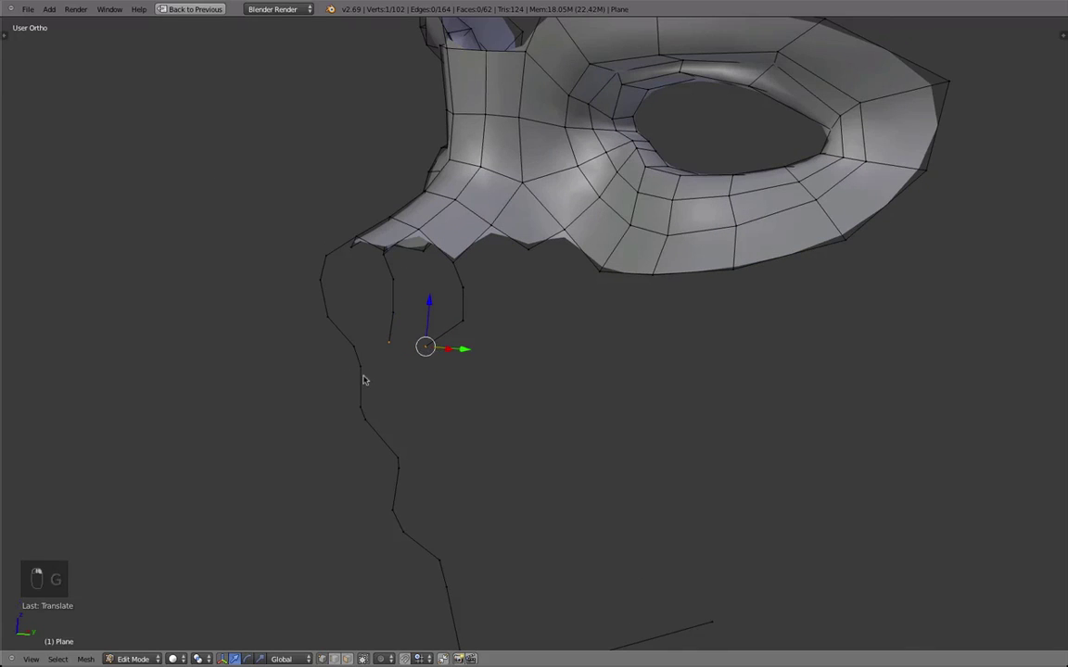
{"action": "key", "text": "f"}
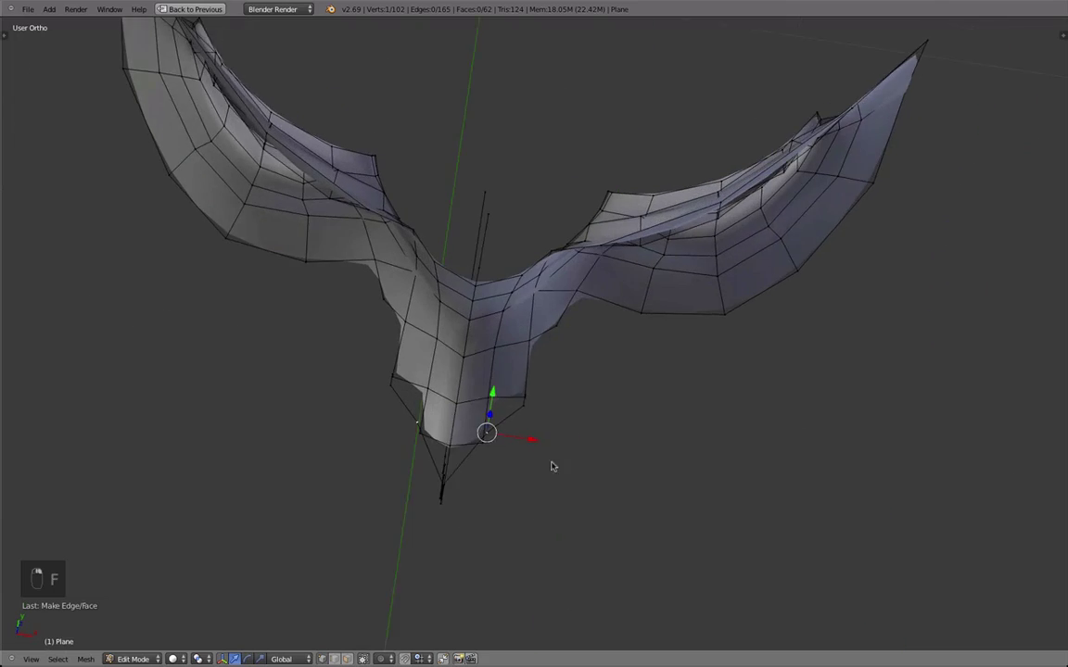
- Move the outline vertices into a rounded nose-tip shape, viewed from below and around
{"action": "key", "text": "g"}
{"action": "left_click_drag", "start_coordinate": [558, 276], "coordinate": [565, 269]}
{"action": "key", "text": "g"}
{"action": "left_click_drag", "start_coordinate": [547, 296], "coordinate": [535, 314]}
{"action": "key", "text": "g"}
{"action": "left_click_drag", "start_coordinate": [534, 315], "coordinate": [494, 325]}
{"action": "left_click_drag", "start_coordinate": [494, 325], "coordinate": [517, 311]}
{"action": "key", "text": "g"}
{"action": "middle_click", "coordinate": [517, 311]}
{"action": "key", "text": "g"}
- Refine the rounded tip vertices against the references and restore the full interface
{"action": "left_click_drag", "start_coordinate": [527, 329], "coordinate": [549, 282]}
{"action": "key", "text": "g"}
{"action": "key", "text": "g"}
{"action": "left_click_drag", "start_coordinate": [556, 316], "coordinate": [553, 328]}
{"action": "left_click_drag", "start_coordinate": [553, 327], "coordinate": [547, 299]}
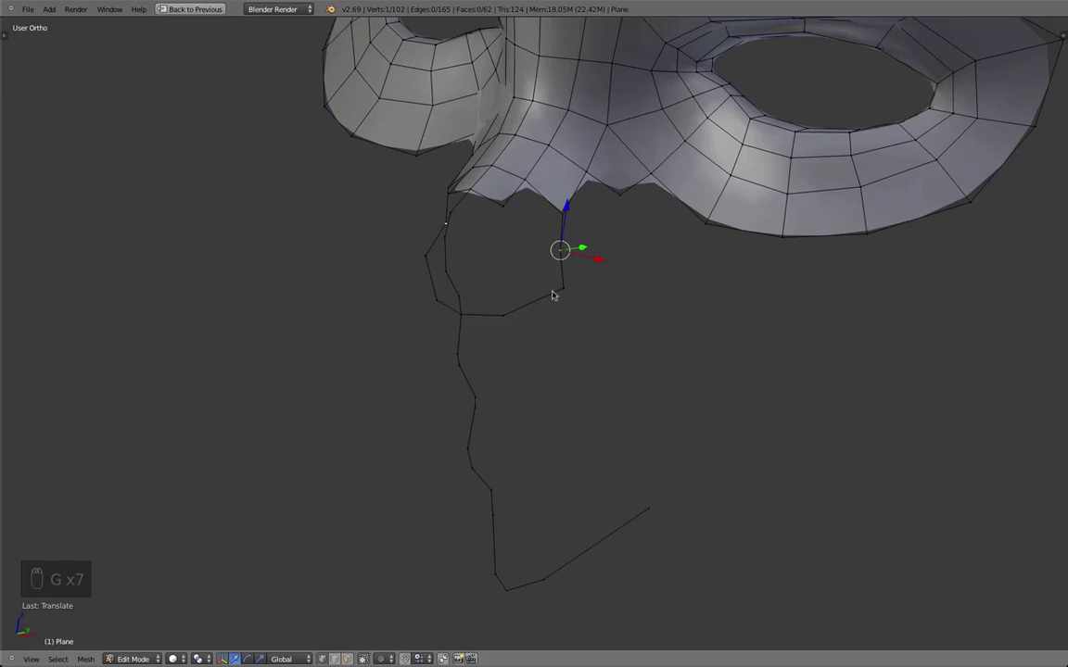
{"action": "left_click_drag", "start_coordinate": [523, 371], "coordinate": [585, 318]}
{"action": "key", "text": "g"}
{"action": "key", "text": "g"}
{"action": "key", "text": "g"}
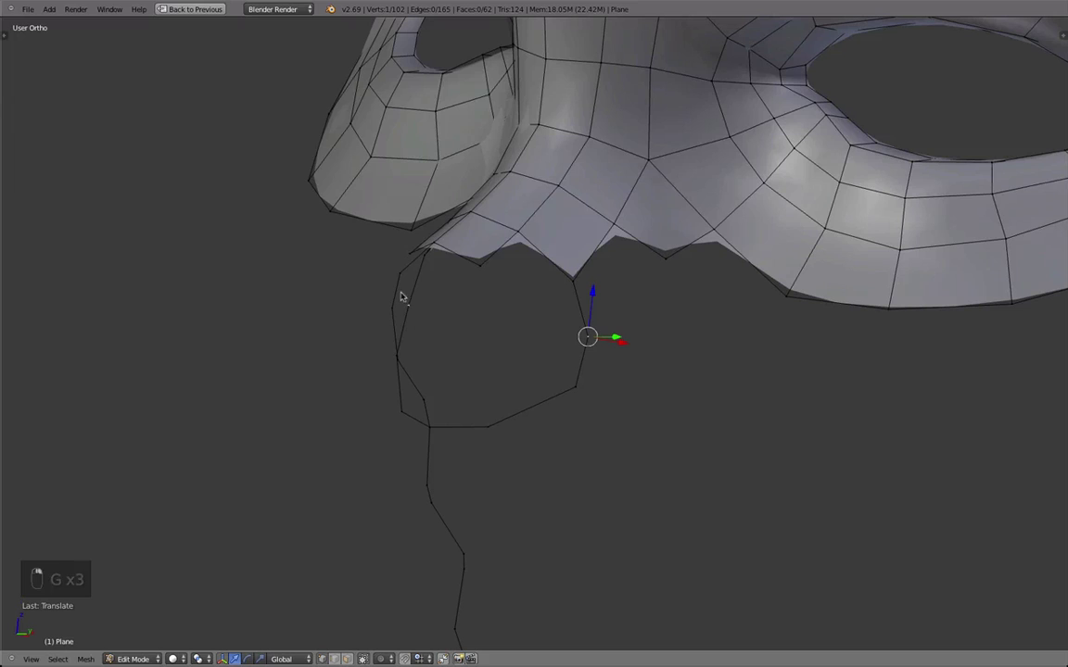
{"action": "key", "text": "shift+space"}
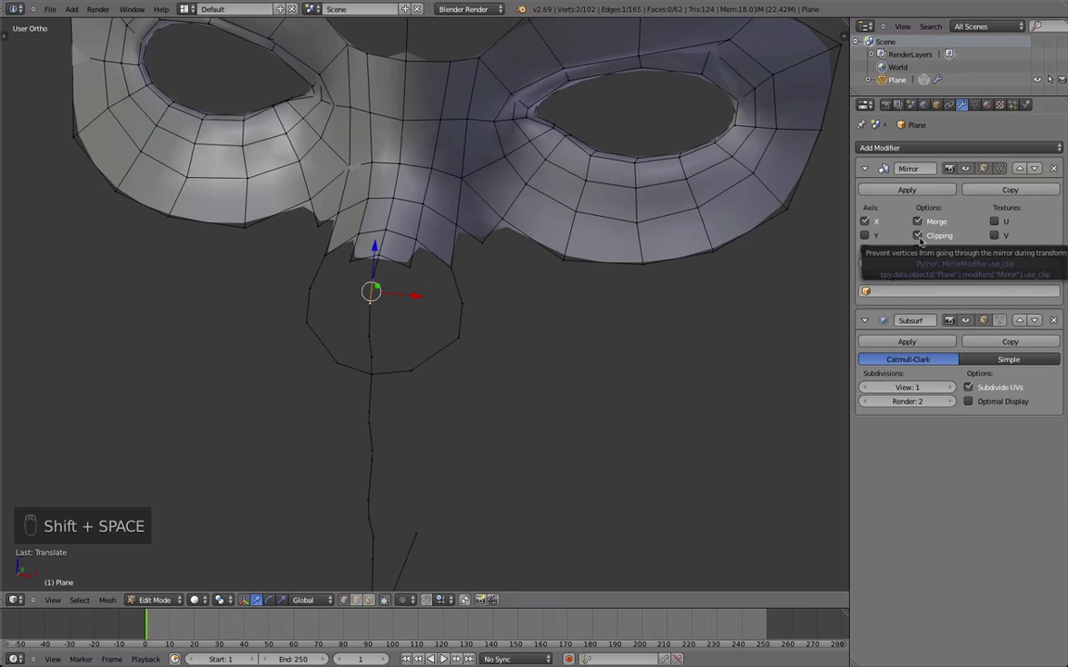
- Fill the first faces from the nose bridge down toward the tip outline
{"action": "key", "text": "e"}
{"action": "key", "text": "g"}
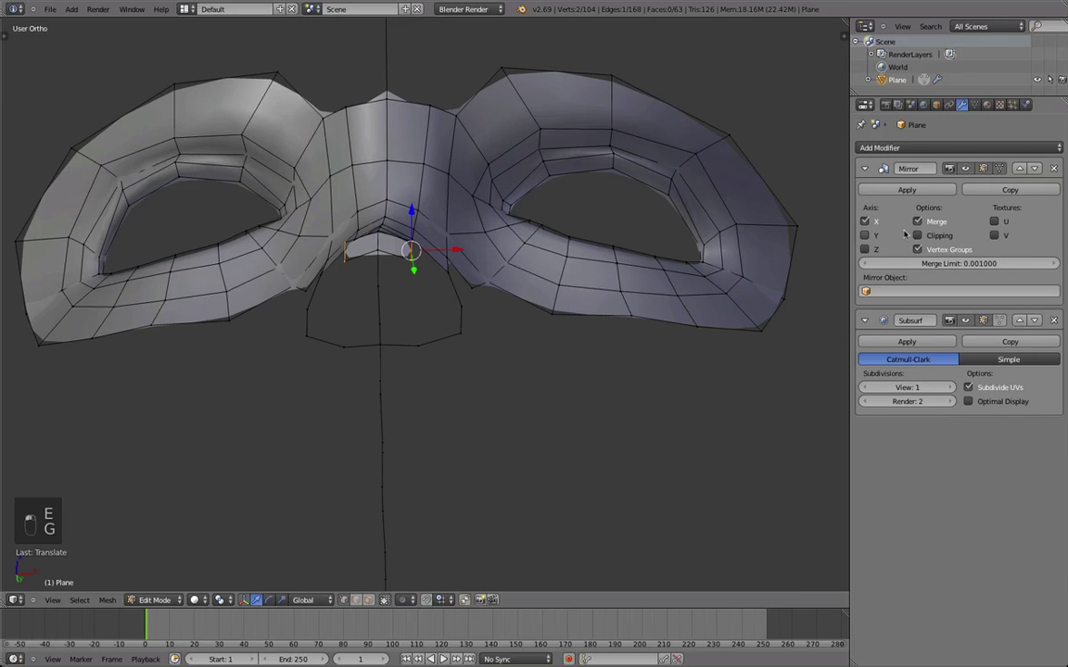
{"action": "left_click_drag", "start_coordinate": [366, 286], "coordinate": [390, 289]}
{"action": "key", "text": "f"}
{"action": "key", "text": "Tab"}
{"action": "key", "text": "Tab"}
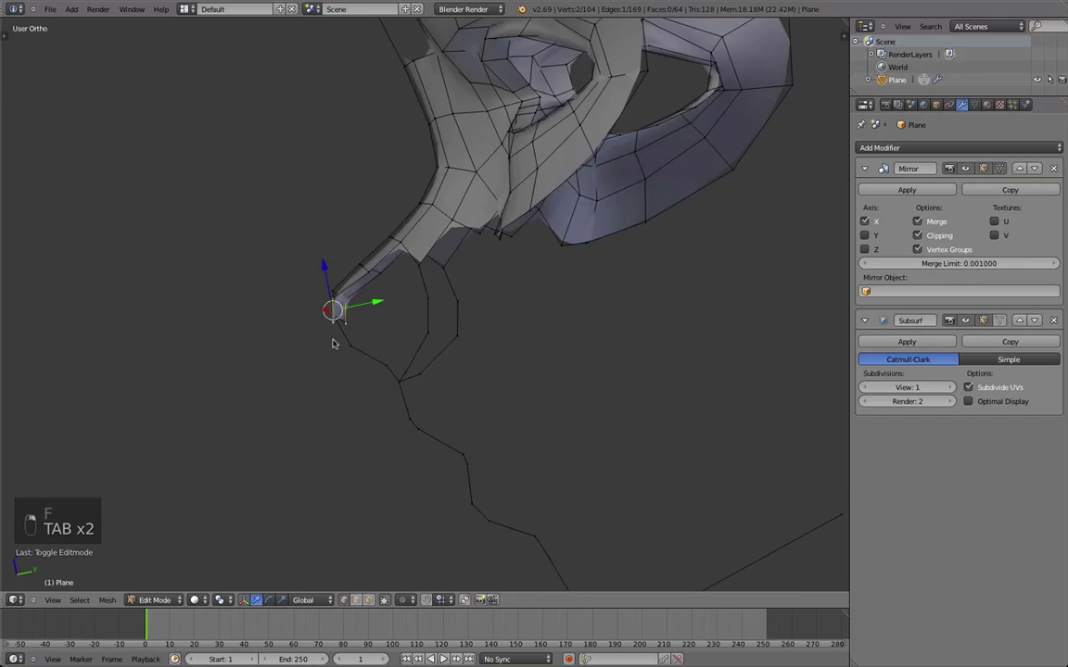
{"action": "key", "text": "g"}
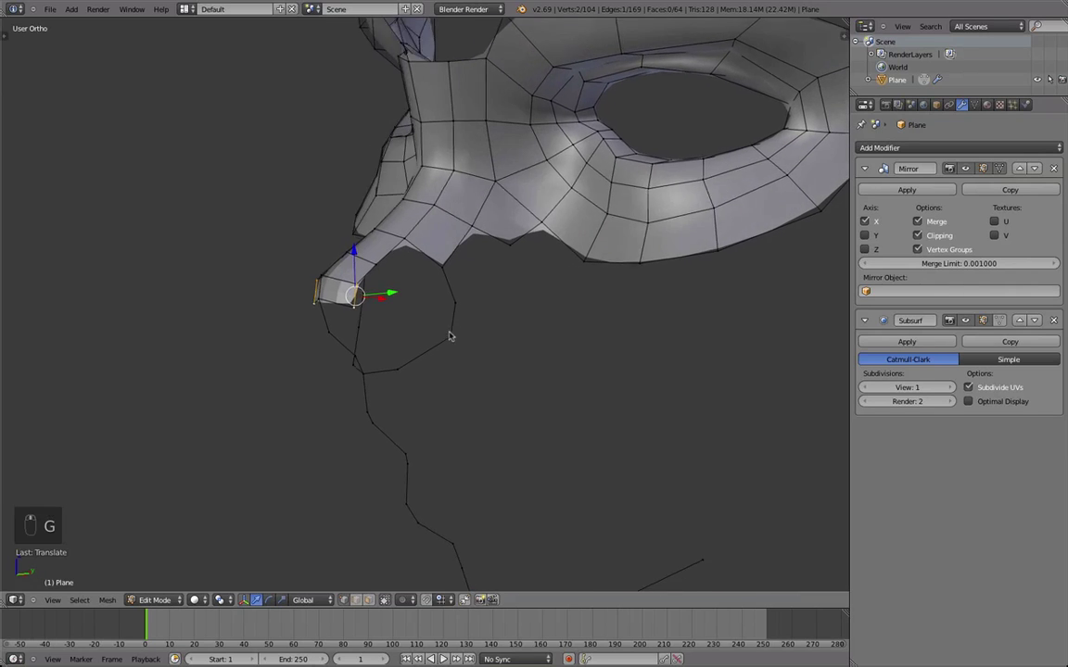
- Fill a face at the side of the nose, check the front reference, then view from the side
{"action": "key", "text": "e"}
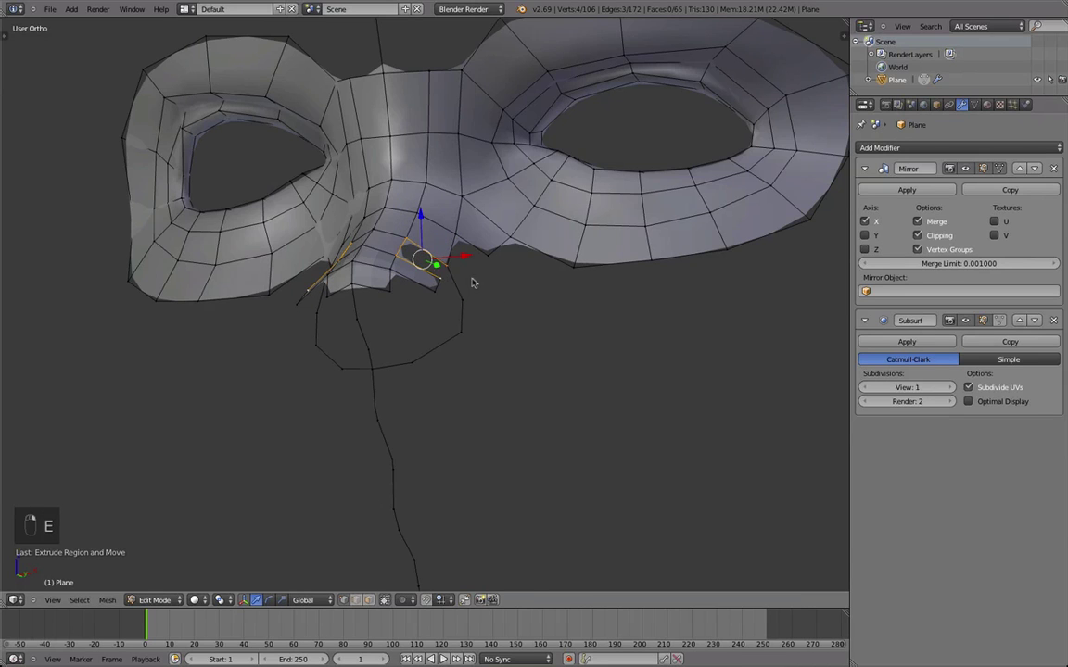
{"action": "key", "text": "f"}
{"action": "key", "text": "a"}
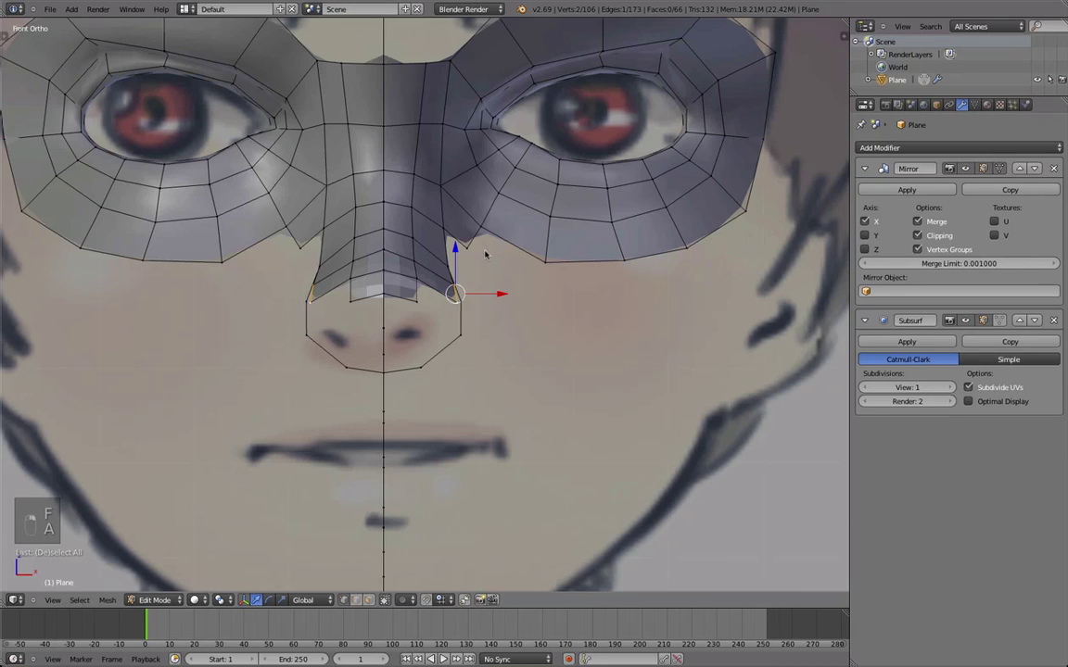
{"action": "key", "text": "g"}
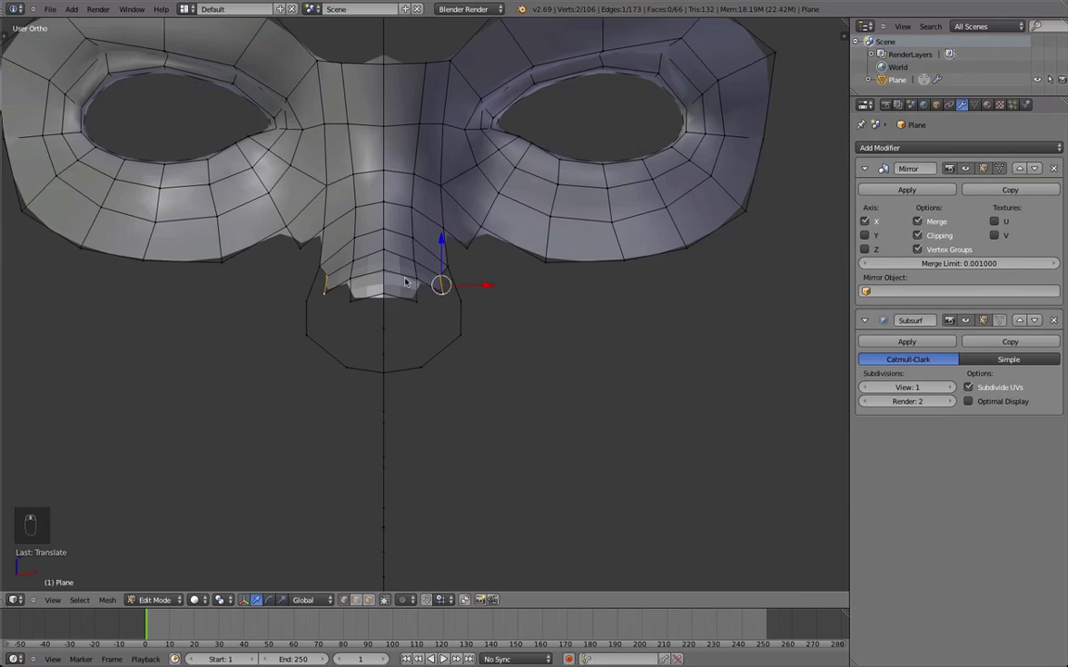
{"action": "key", "text": "r"}
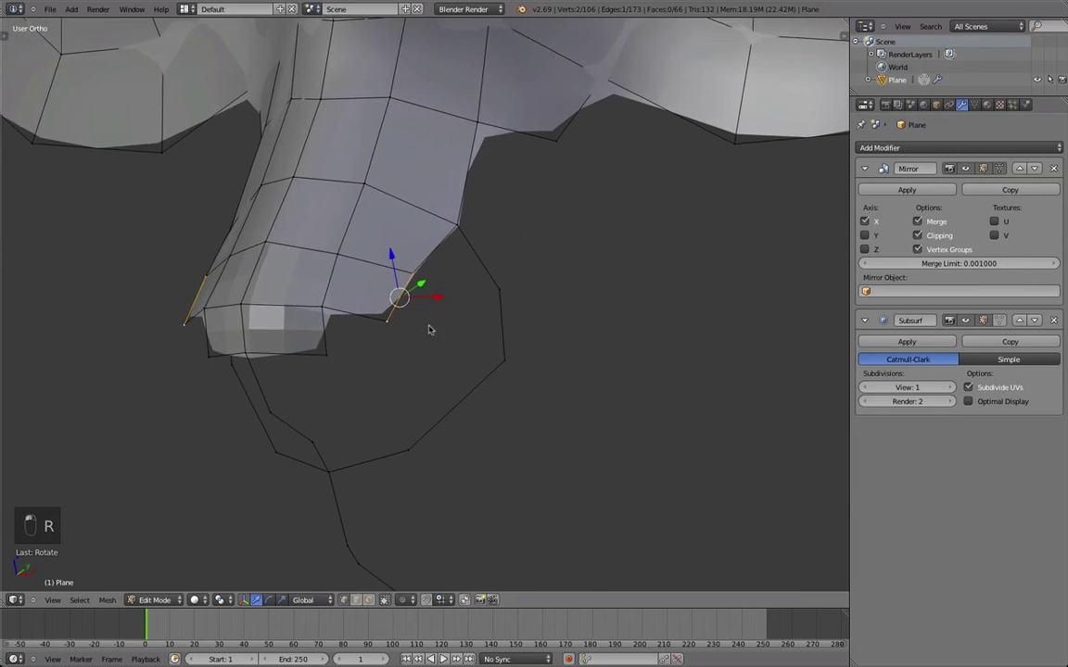
{"action": "key", "text": "Tab"}
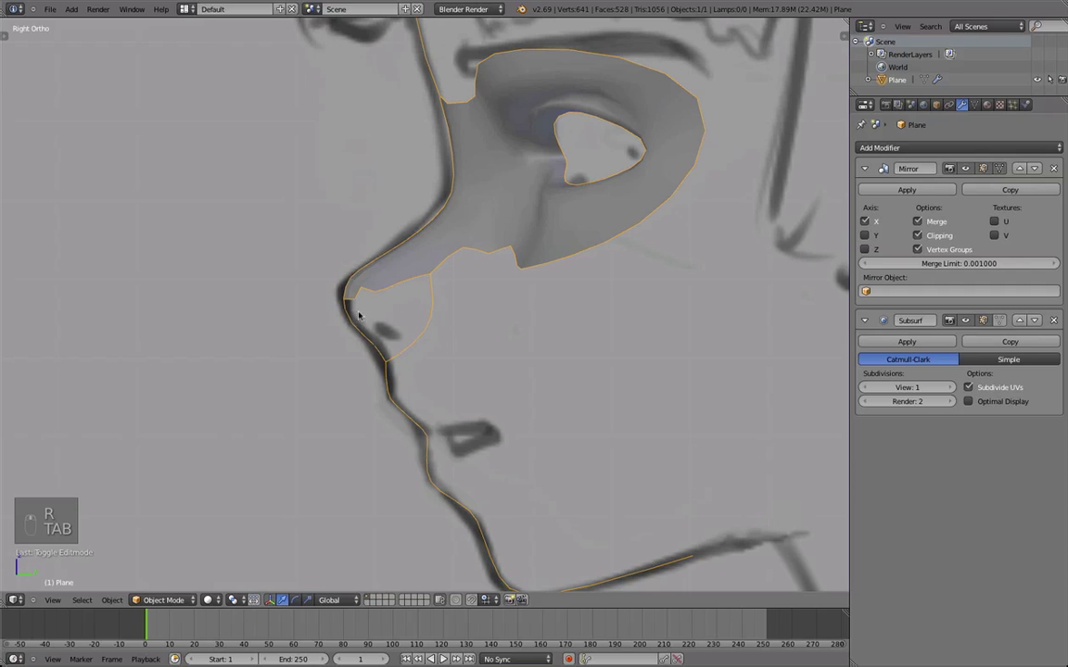
- Show the mesh tools and fill faces down the nose sides around the nostril
{"action": "key", "text": "t"}
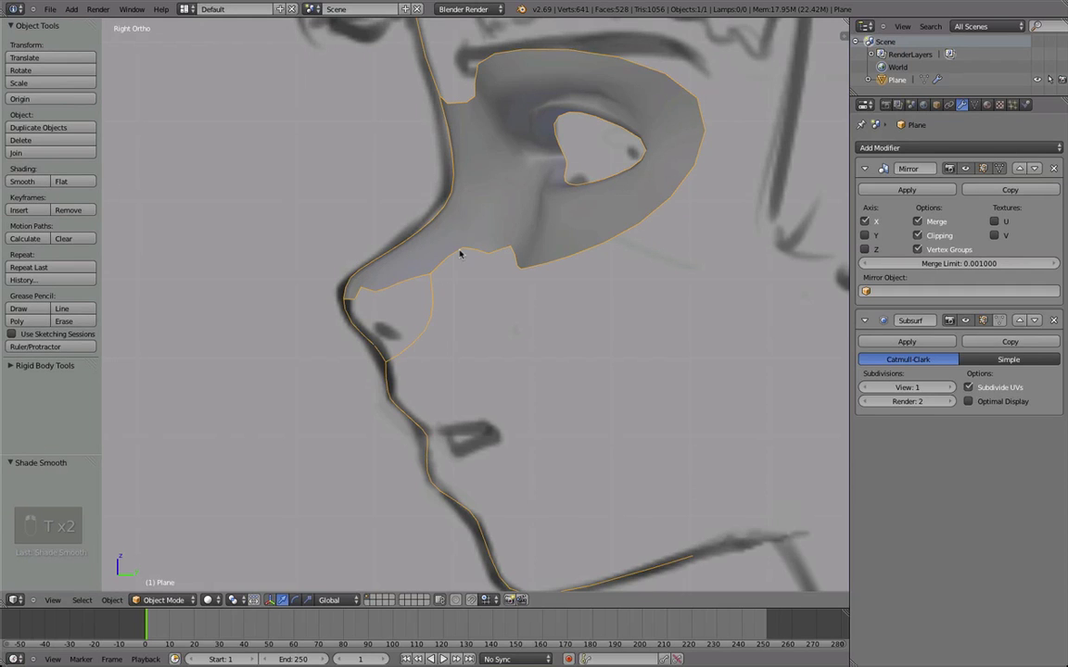
{"action": "key", "text": "Tab"}
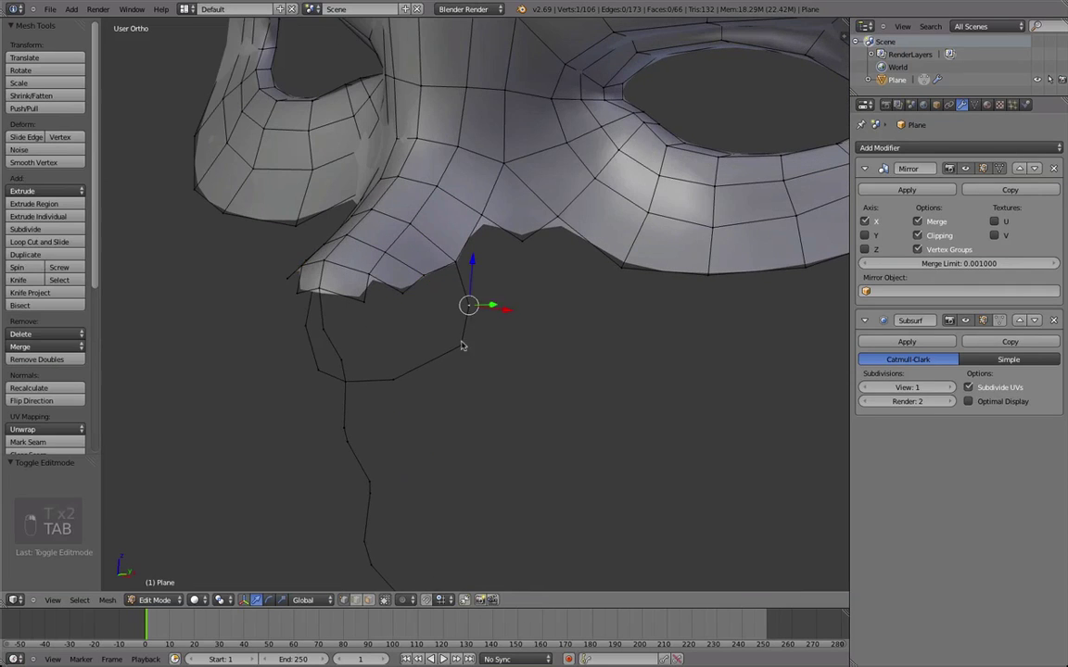
{"action": "key", "text": "s"}
{"action": "key", "text": "g"}
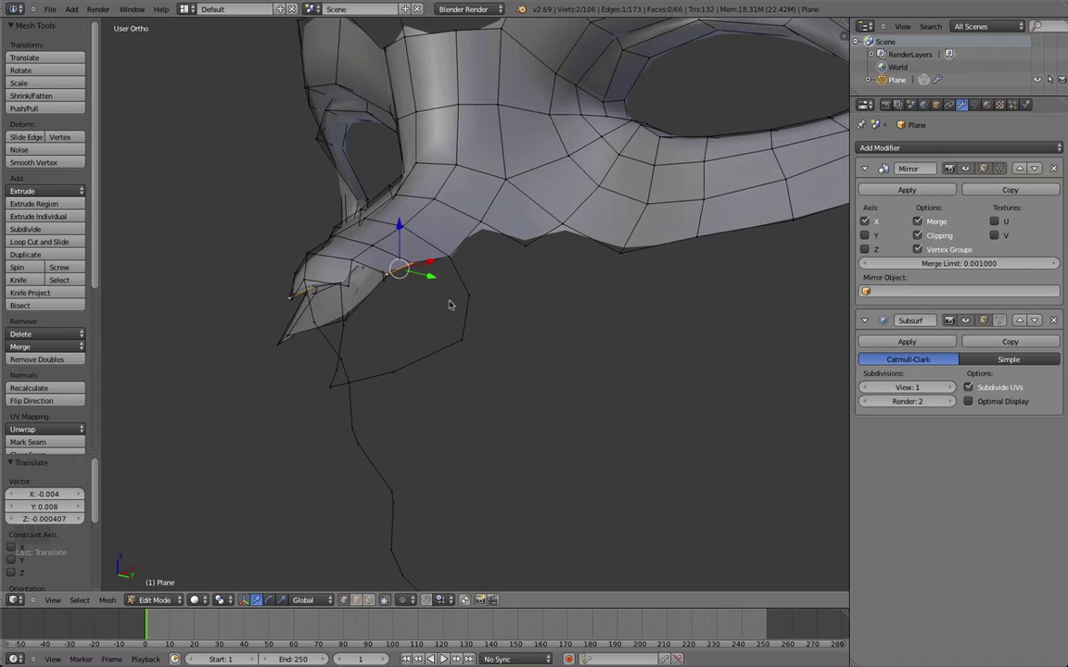
{"action": "key", "text": "f"}
{"action": "key", "text": "a"}
{"action": "key", "text": "ctrl+r"}
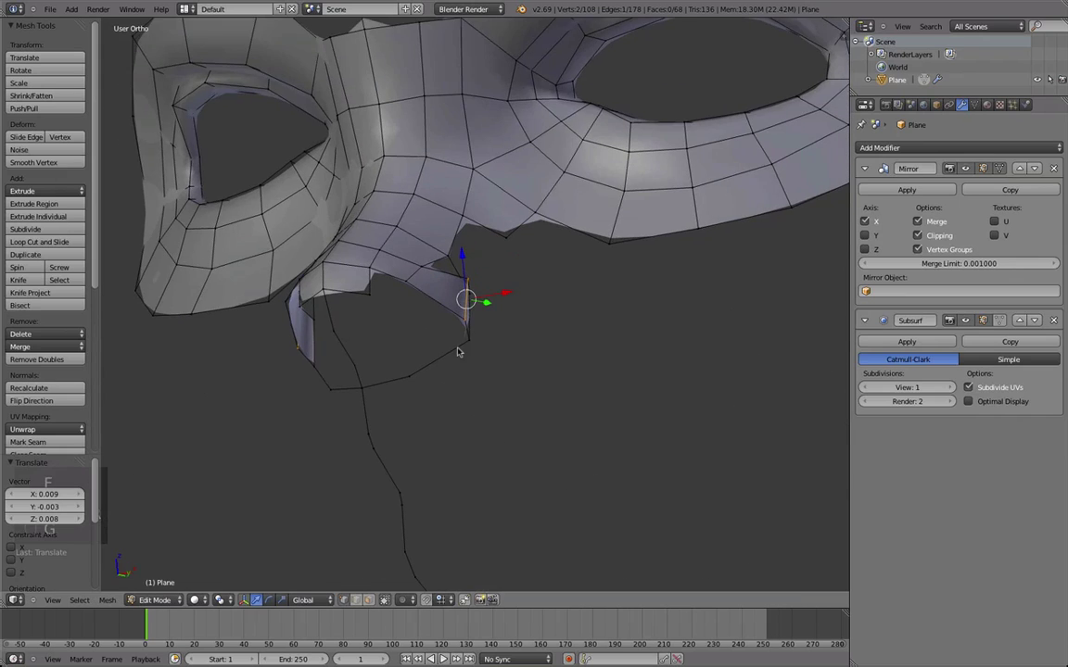
- Adjust the new vertices and add an extra edge loop along the nose
{"action": "key", "text": "g"}
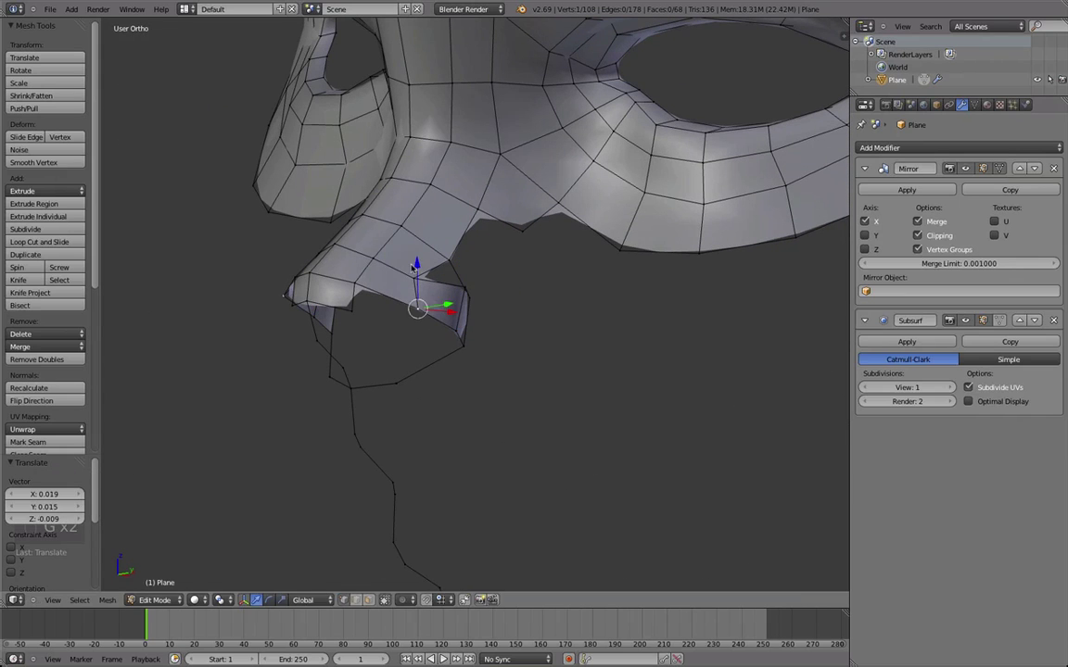
{"action": "key", "text": "g"}
{"action": "key", "text": "g"}
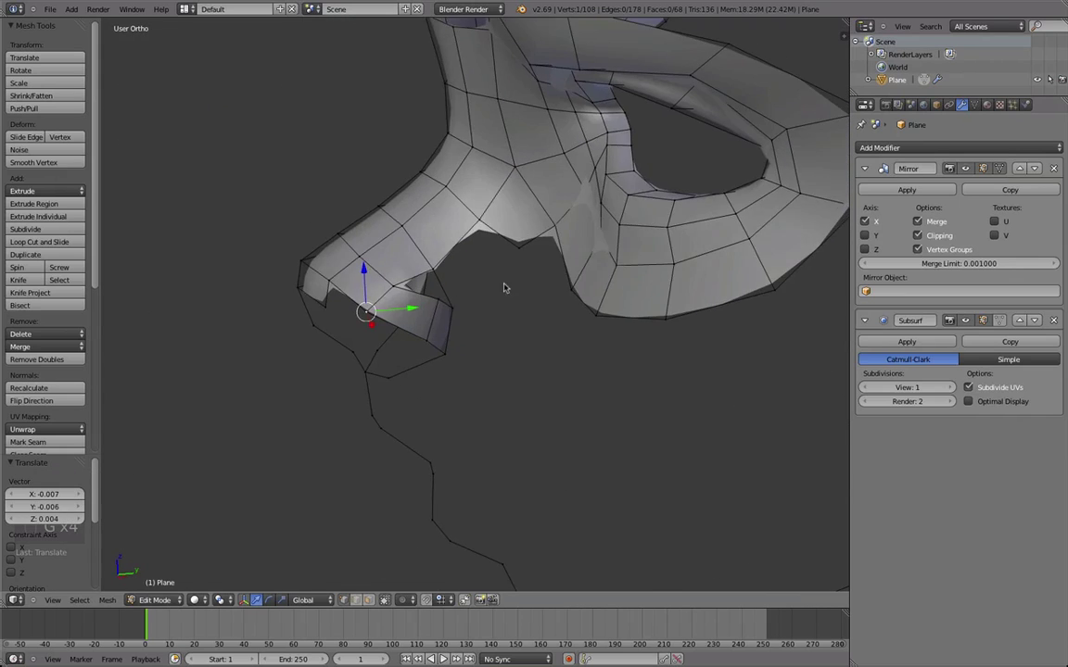
{"action": "key", "text": "a"}
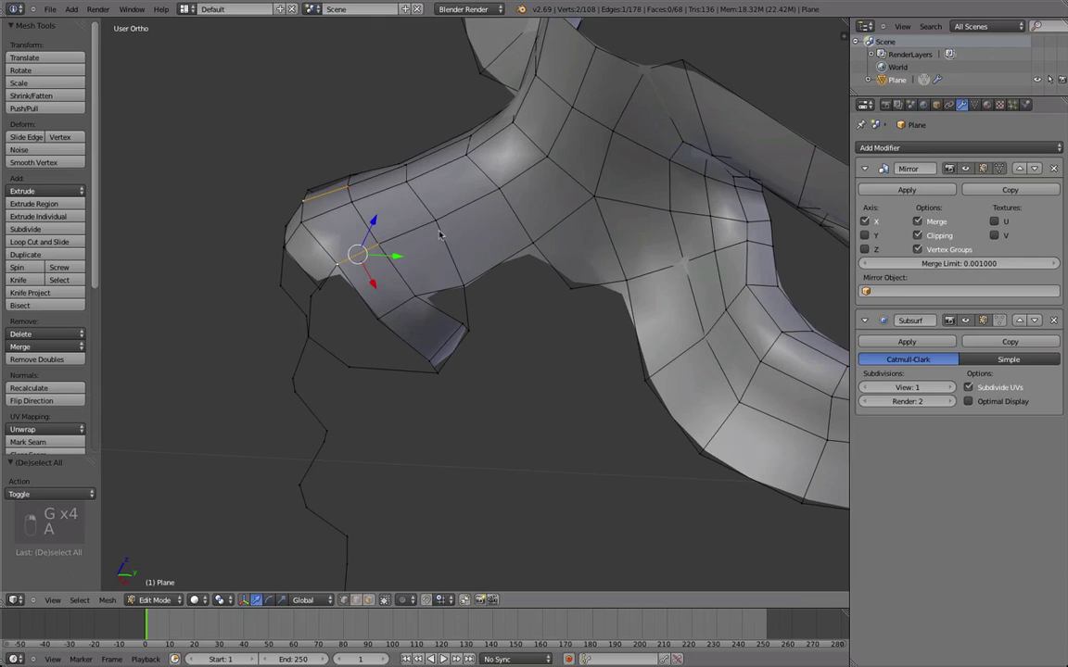
{"action": "key", "text": "t"}
{"action": "key", "text": "v"}
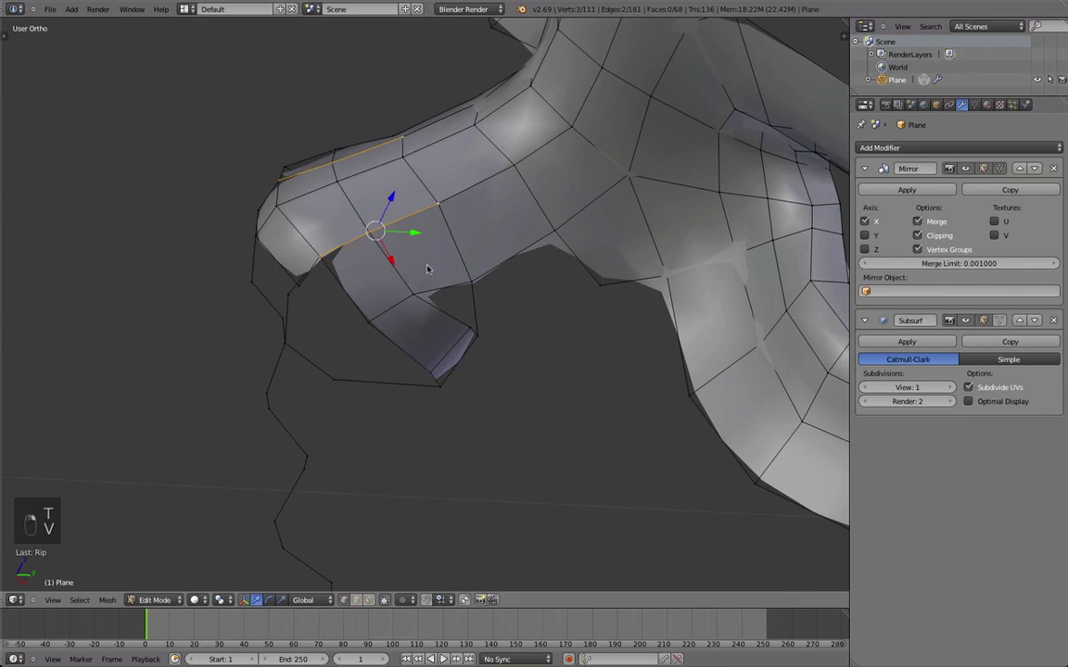
- Select and adjust the border vertices under the nose around the nostril opening
{"action": "key", "text": "g"}
{"action": "key", "text": "v"}
{"action": "left_click_drag", "start_coordinate": [423, 236], "coordinate": [411, 136]}
{"action": "key", "text": "w"}
{"action": "left_click_drag", "start_coordinate": [428, 241], "coordinate": [469, 286]}
{"action": "key", "text": "v"}
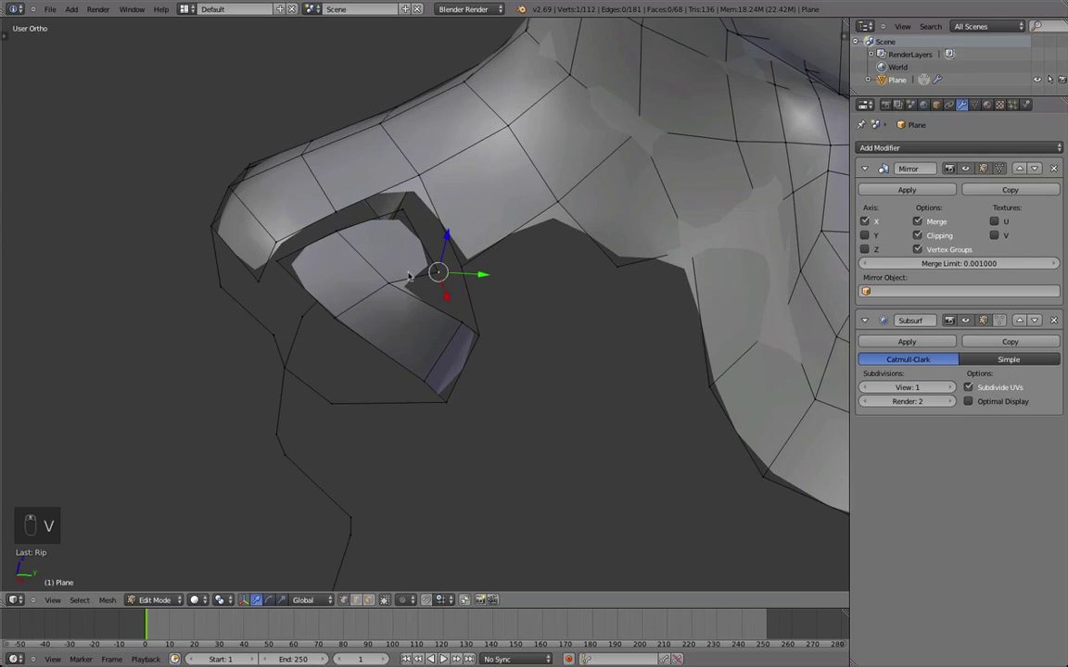
{"action": "left_click_drag", "start_coordinate": [392, 238], "coordinate": [451, 212]}
- Fill faces across the nostril gap joining the nose side to the nostril strip
{"action": "key", "text": "f"}
{"action": "key", "text": "f"}
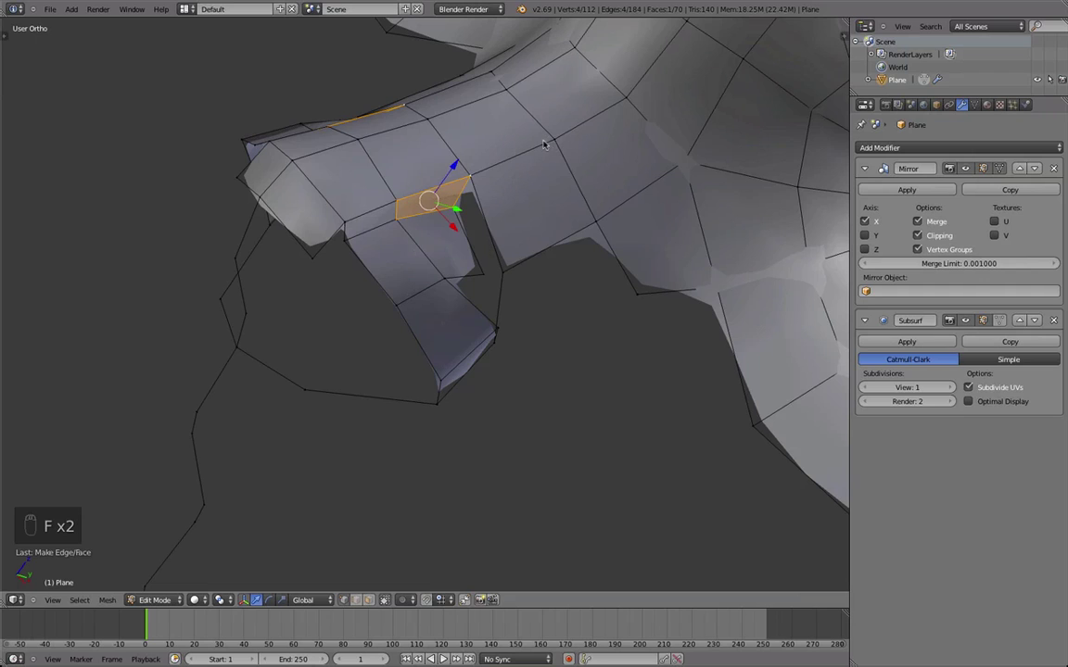
{"action": "key", "text": "v"}
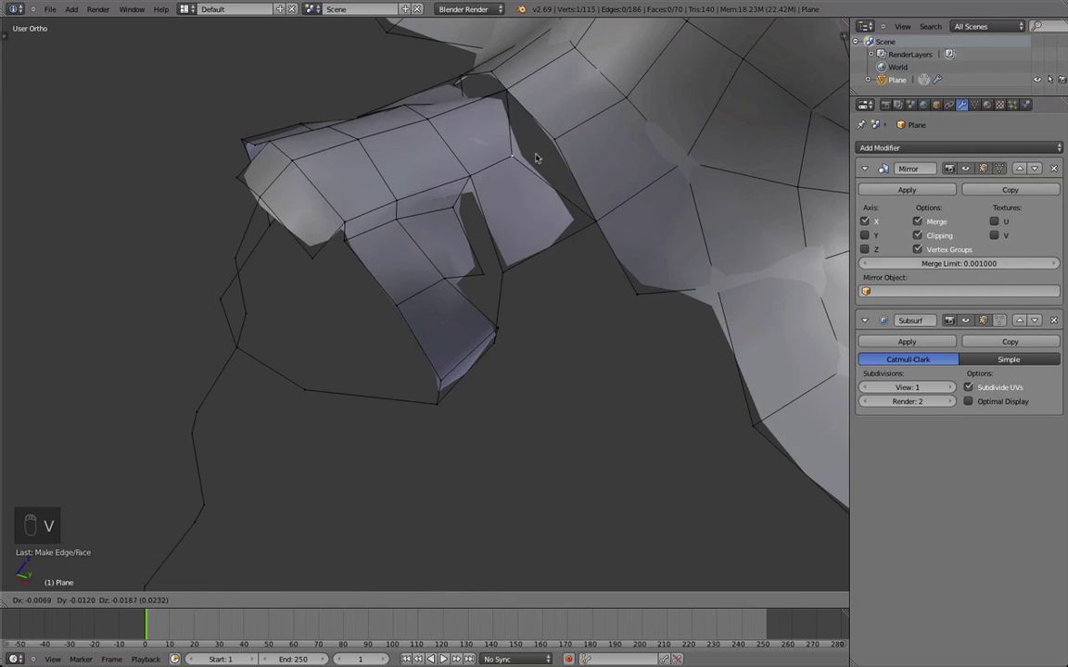
{"action": "key", "text": "z"}
{"action": "left_click_drag", "start_coordinate": [485, 238], "coordinate": [473, 284]}
{"action": "key", "text": "f"}
{"action": "right_click", "coordinate": [489, 299]}
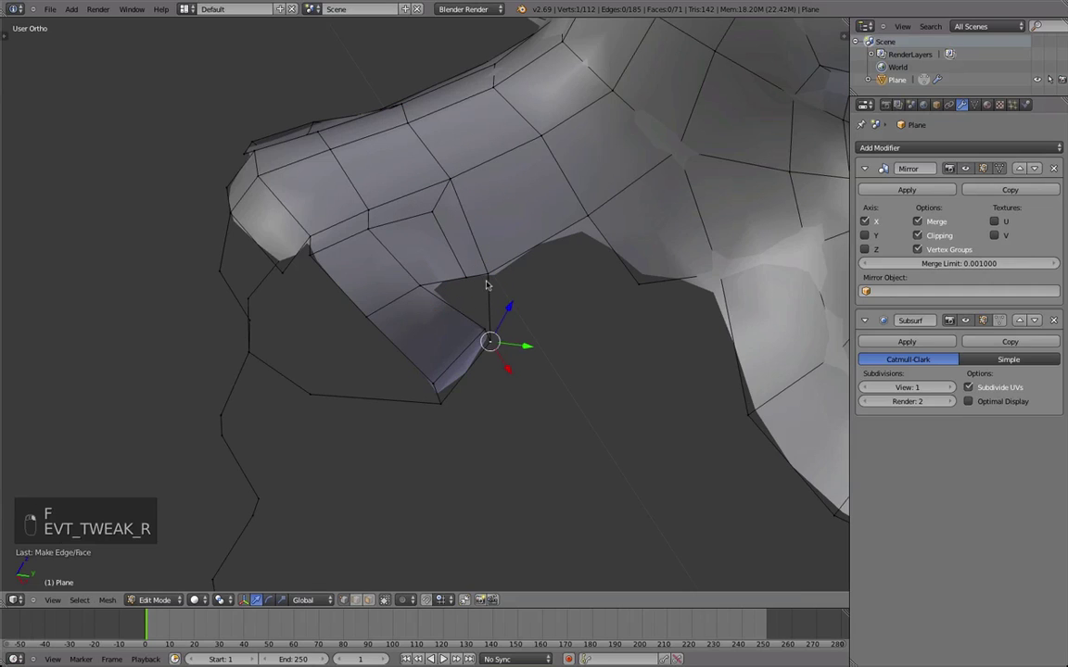
- Fill faces along the nostril edge and move their vertices to start the curved wall
{"action": "key", "text": "f"}
{"action": "key", "text": "f"}
{"action": "key", "text": "g"}
{"action": "left_click_drag", "start_coordinate": [472, 333], "coordinate": [431, 331]}
{"action": "left_click_drag", "start_coordinate": [431, 331], "coordinate": [443, 255]}
{"action": "right_click", "coordinate": [456, 289]}
{"action": "left_click", "coordinate": [486, 295]}
{"action": "key", "text": "g"}
{"action": "left_click", "coordinate": [488, 285]}
{"action": "left_click_drag", "start_coordinate": [432, 246], "coordinate": [452, 264]}
{"action": "key", "text": "g"}
{"action": "left_click_drag", "start_coordinate": [448, 250], "coordinate": [443, 214]}
{"action": "key", "text": "g"}
{"action": "left_click_drag", "start_coordinate": [467, 357], "coordinate": [493, 301]}
- Add a loop cut through the nostril wall and shape it, checking against the whole mask
{"action": "key", "text": "a"}
{"action": "key", "text": "ctrl+r"}
{"action": "left_click", "coordinate": [495, 300]}
{"action": "key", "text": "g"}
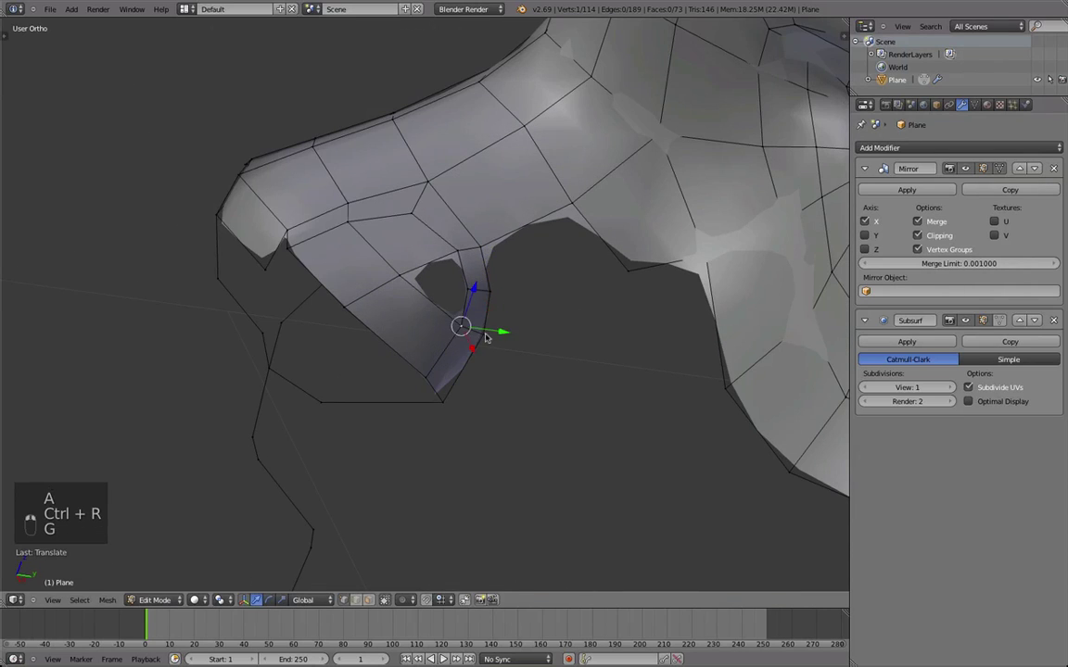
{"action": "key", "text": "d"}
{"action": "left_click", "coordinate": [486, 349]}
{"action": "left_click_drag", "start_coordinate": [380, 355], "coordinate": [418, 342]}
{"action": "key", "text": "g"}
{"action": "left_click_drag", "start_coordinate": [574, 399], "coordinate": [593, 307]}
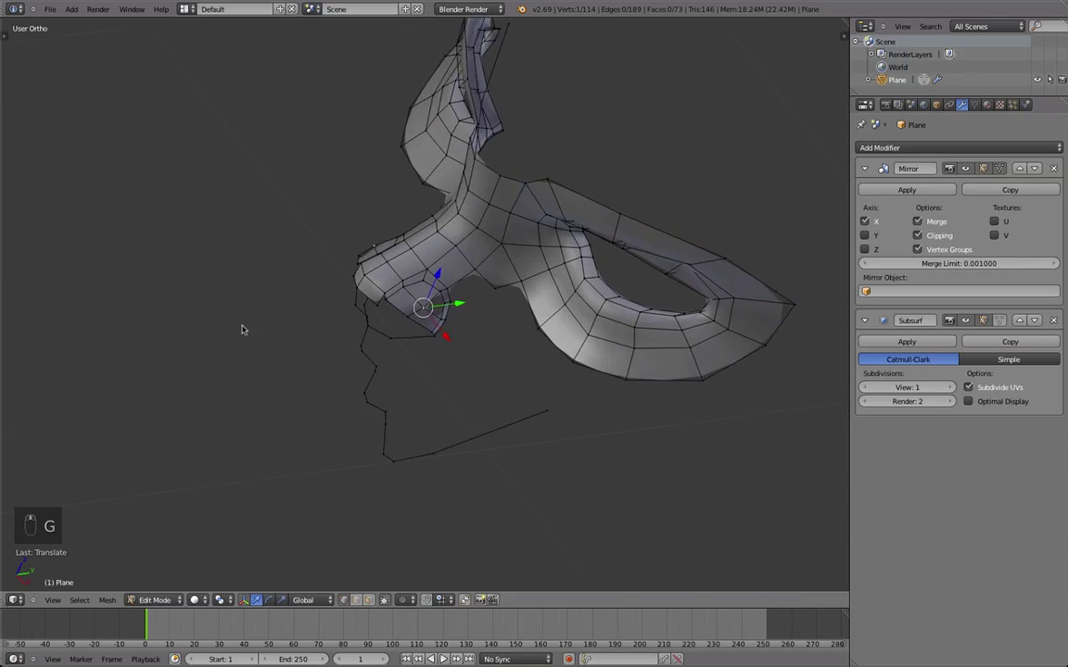
{"action": "key", "text": "f"}
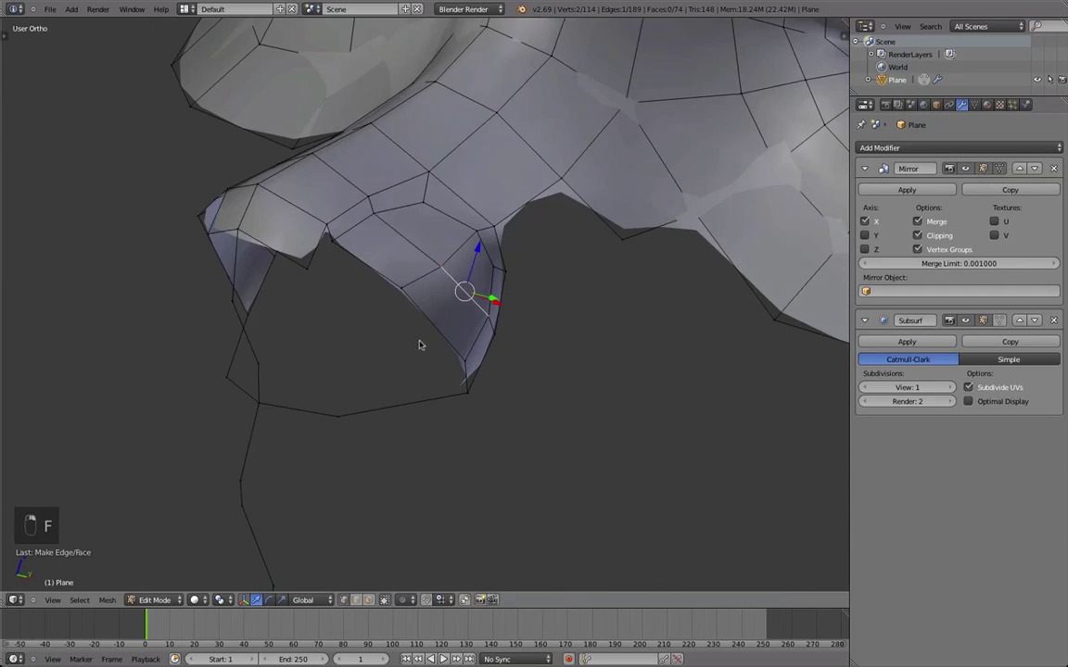
{"action": "key", "text": "g"}
{"action": "left_click_drag", "start_coordinate": [364, 268], "coordinate": [308, 371]}
- Fill the remaining underside faces around the nostril and finish with the smoothed nose in Object Mode
{"action": "key", "text": "Tab"}
{"action": "key", "text": "Tab"}
{"action": "key", "text": "a"}
{"action": "key", "text": "b"}
{"action": "key", "text": "q"}
{"action": "key", "text": "Tab"}
{"action": "key", "text": "Tab"}
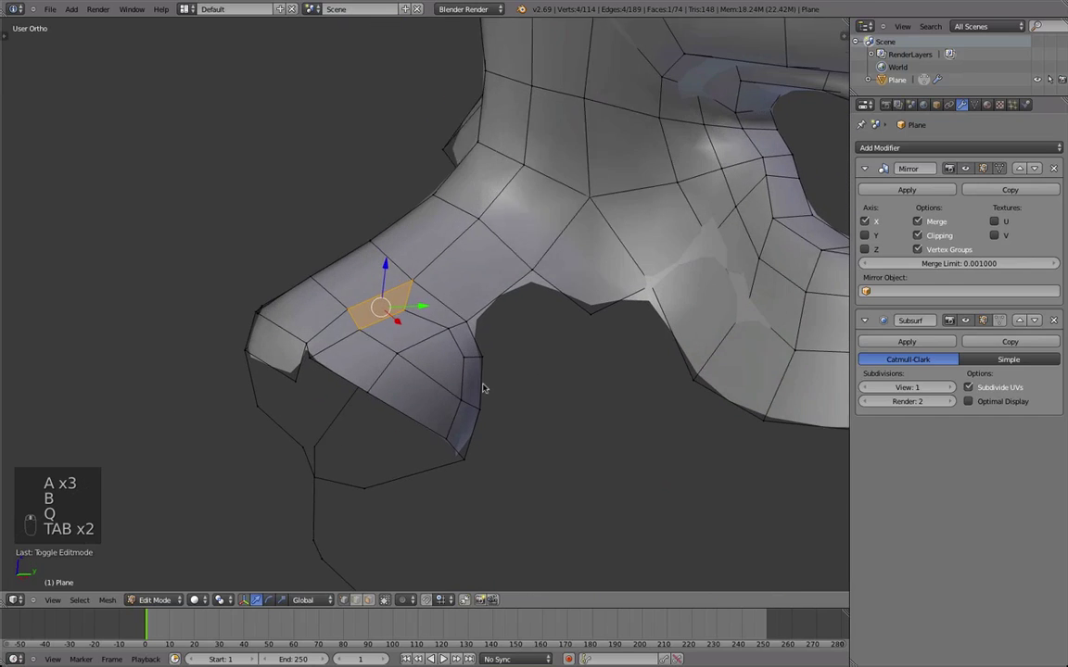
{"action": "key", "text": "f"}
{"action": "key", "text": "g"}
{"action": "left_click_drag", "start_coordinate": [487, 416], "coordinate": [456, 238]}
{"action": "left_click_drag", "start_coordinate": [423, 221], "coordinate": [421, 201]}
{"action": "key", "text": "g"}
{"action": "left_click", "coordinate": [422, 188]}
{"action": "key", "text": "Tab"}
{"action": "key", "text": "Tab"}
- Reposition the nose-base vertices, then check the whole mask in Object Mode and zoom on the nose
{"action": "key", "text": "g"}
{"action": "left_click_drag", "start_coordinate": [412, 220], "coordinate": [451, 190]}
{"action": "key", "text": "g"}
{"action": "key", "text": "g"}
{"action": "left_click_drag", "start_coordinate": [416, 282], "coordinate": [364, 297]}
{"action": "key", "text": "g"}
{"action": "left_click_drag", "start_coordinate": [358, 297], "coordinate": [417, 317]}
{"action": "key", "text": "Tab"}
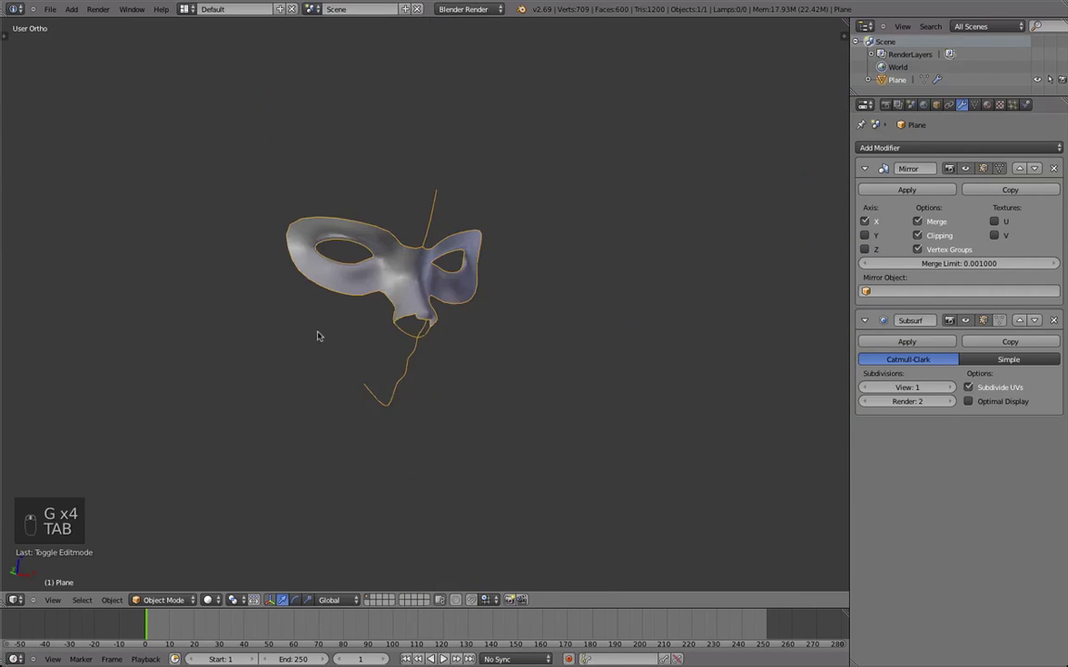
{"action": "key", "text": "a"}
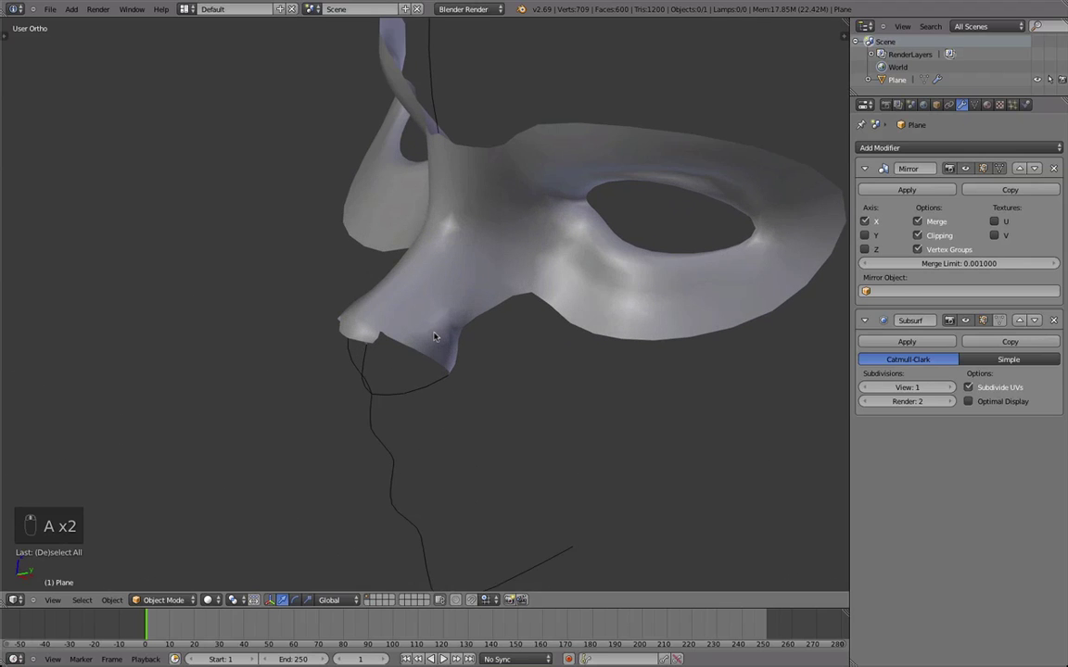
{"action": "key", "text": "Tab"}
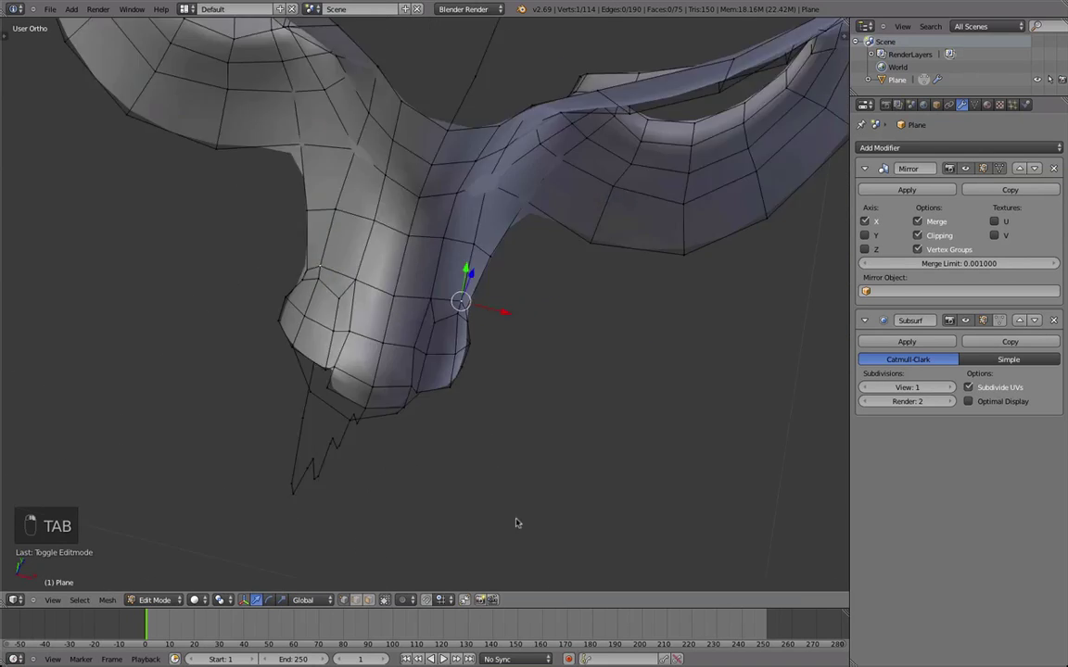
- Align the nose vertices to the side reference profile and return to a perspective view
{"action": "key", "text": "g"}
{"action": "left_click_drag", "start_coordinate": [531, 428], "coordinate": [411, 394]}
{"action": "key", "text": "g"}
{"action": "left_click_drag", "start_coordinate": [406, 381], "coordinate": [404, 360]}
{"action": "key", "text": "g"}
{"action": "key", "text": "g"}
{"action": "left_click_drag", "start_coordinate": [414, 338], "coordinate": [430, 358]}
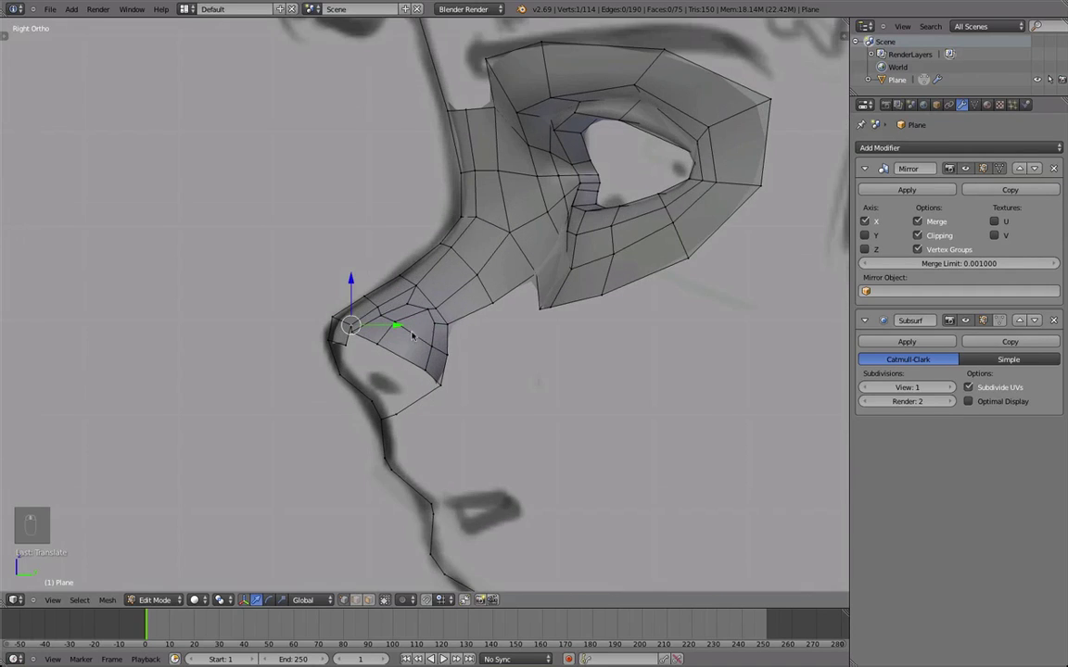
{"action": "key", "text": "g"}
{"action": "key", "text": "g"}
{"action": "key", "text": "g"}
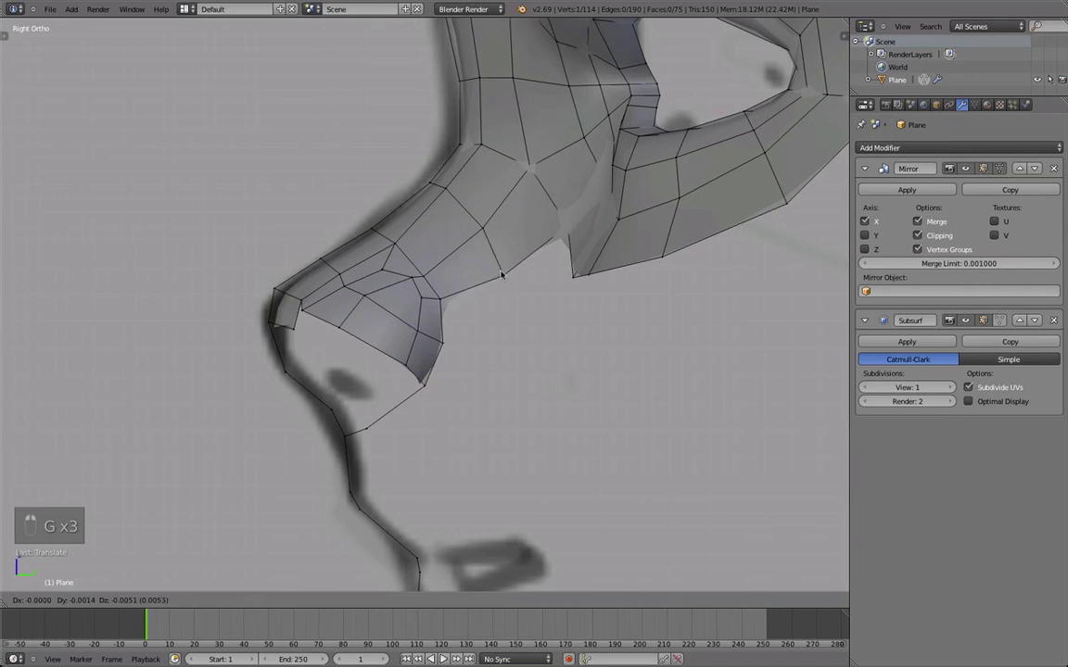
{"action": "left_click_drag", "start_coordinate": [471, 375], "coordinate": [510, 405]}
{"action": "left_click_drag", "start_coordinate": [510, 405], "coordinate": [528, 406]}
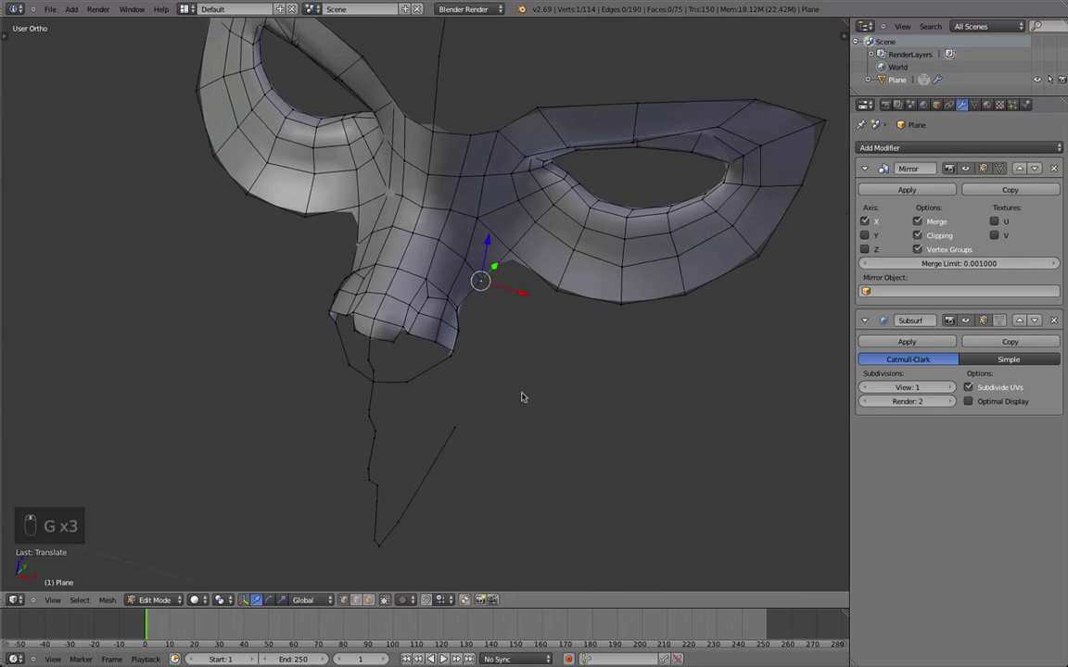
- Extrude the nostril edges downward and fill the first faces of a ring around the nostril opening
{"action": "key", "text": "e"}
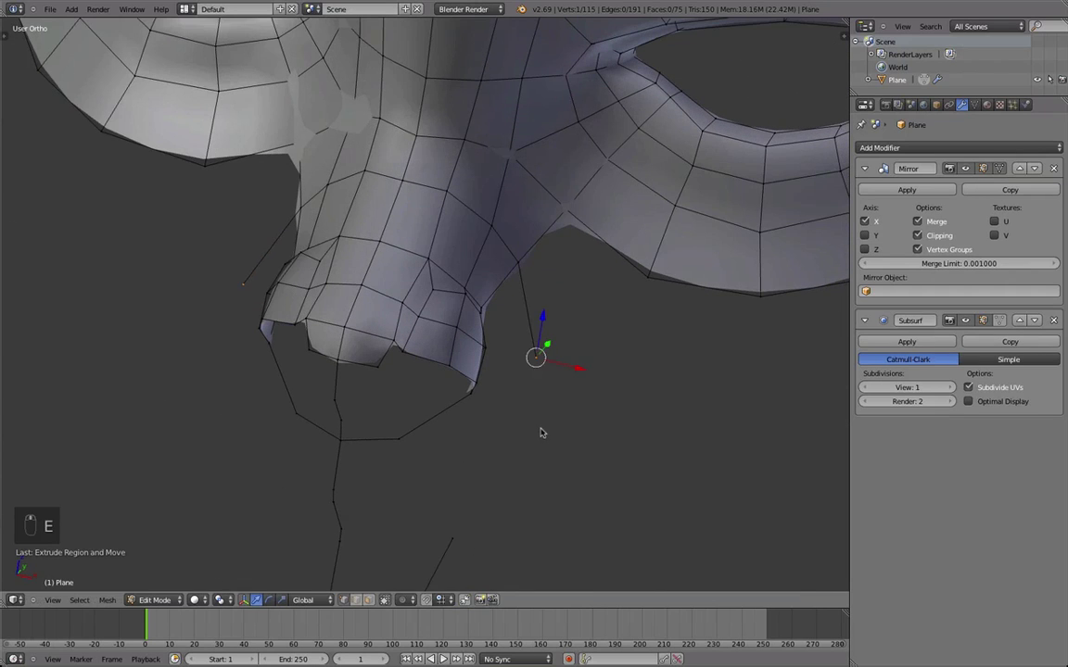
{"action": "left_click_drag", "start_coordinate": [547, 276], "coordinate": [552, 372]}
{"action": "key", "text": "g"}
{"action": "key", "text": "d"}
{"action": "key", "text": "f"}
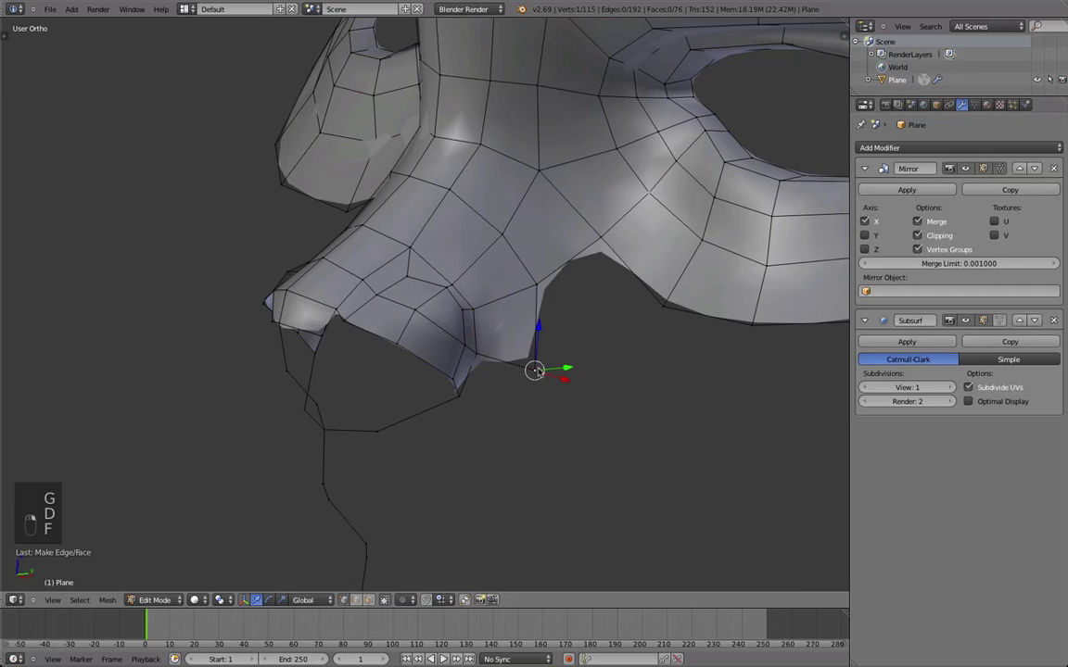
{"action": "key", "text": "e"}
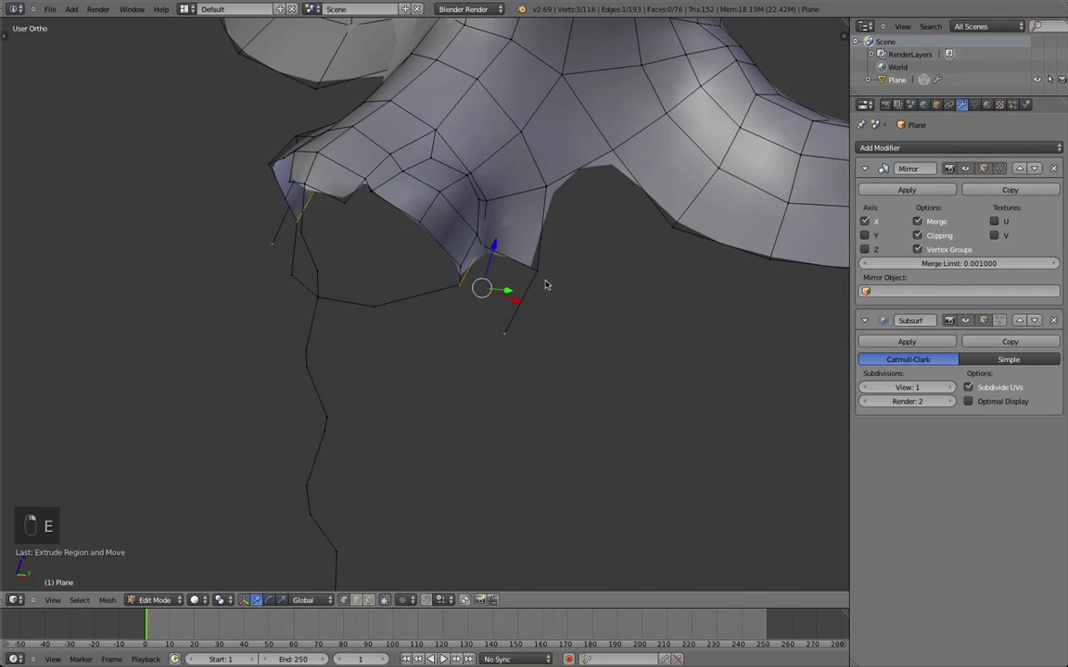
{"action": "key", "text": "f"}
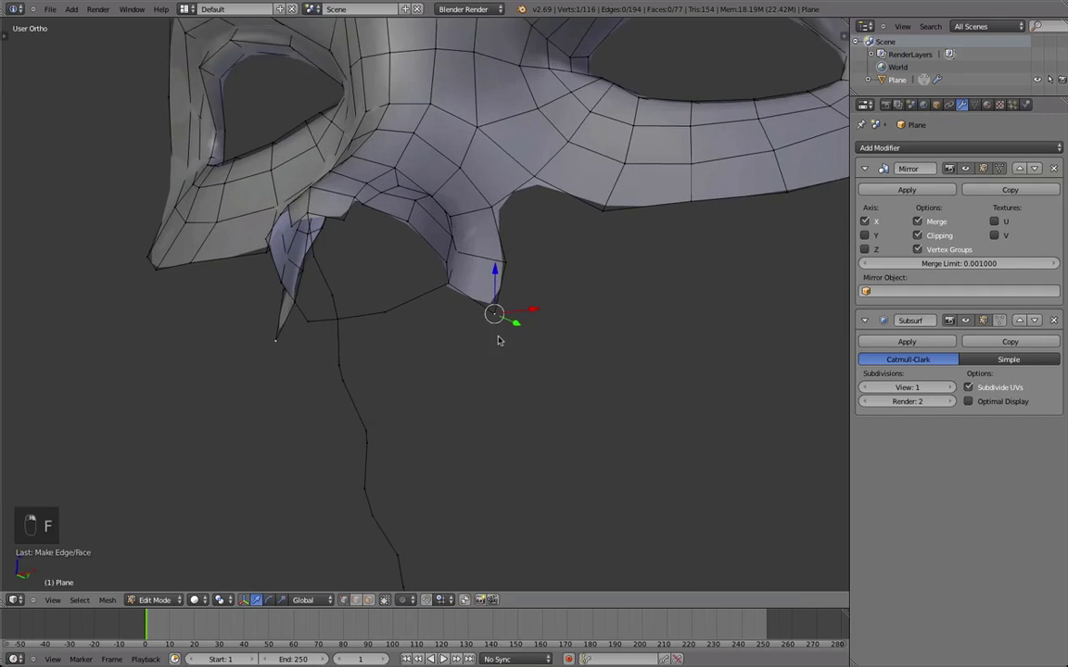
{"action": "key", "text": "e"}
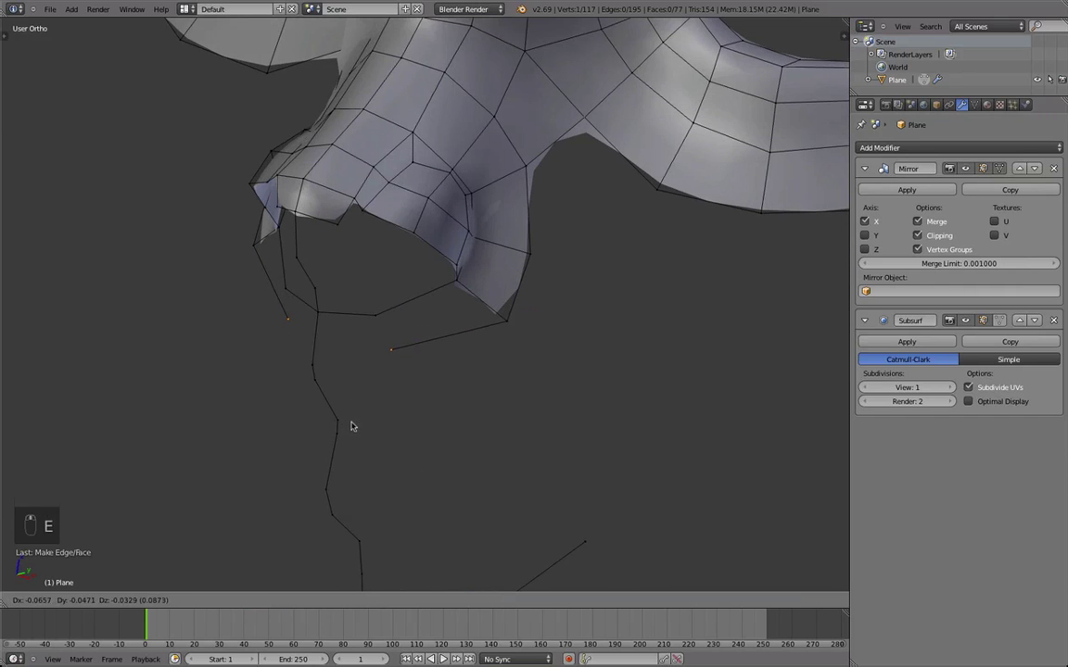
{"action": "key", "text": "f"}
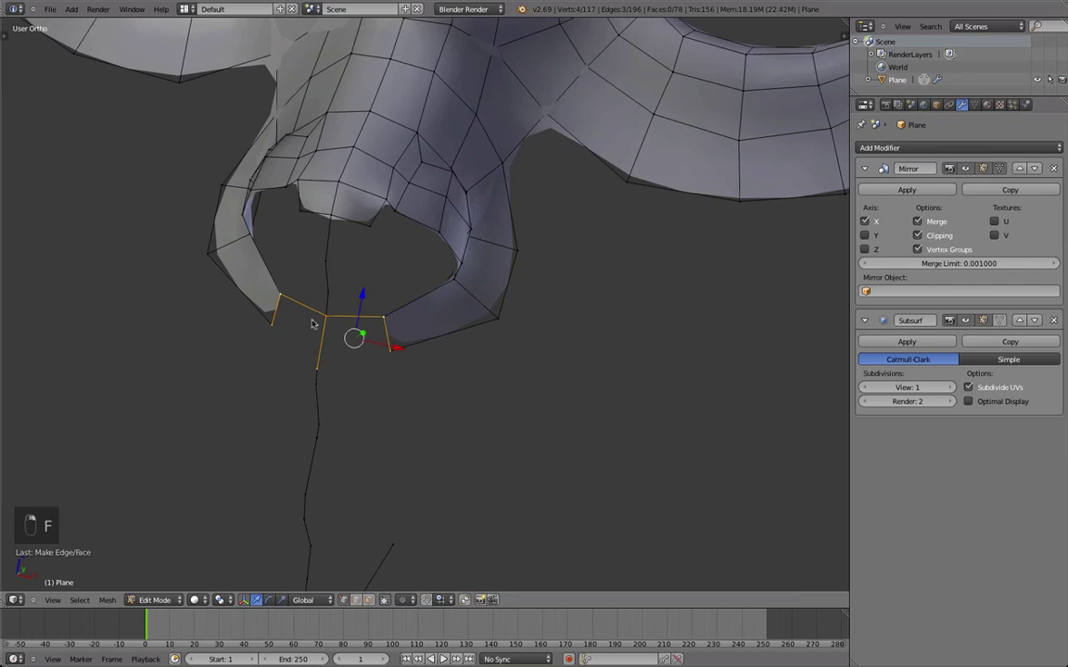
- Fill the next rim face, nudge its vertices into place and check the result in Object Mode
{"action": "key", "text": "f"}
{"action": "key", "text": "a"}
{"action": "key", "text": "g"}
{"action": "key", "text": "g"}
{"action": "left_click_drag", "start_coordinate": [405, 306], "coordinate": [348, 265]}
{"action": "key", "text": "g"}
{"action": "key", "text": "a"}
{"action": "key", "text": "Tab"}
{"action": "key", "text": "Tab"}
- Add a loop cut, shape the remaining rim and inspect the completed nostril ring from several angles
{"action": "key", "text": "ctrl+r"}
{"action": "key", "text": "g"}
{"action": "left_click_drag", "start_coordinate": [407, 344], "coordinate": [326, 375]}
{"action": "key", "text": "g"}
{"action": "key", "text": "g"}
{"action": "key", "text": "a"}
{"action": "left_click_drag", "start_coordinate": [326, 375], "coordinate": [459, 166]}
{"action": "left_click_drag", "start_coordinate": [459, 166], "coordinate": [536, 344]}
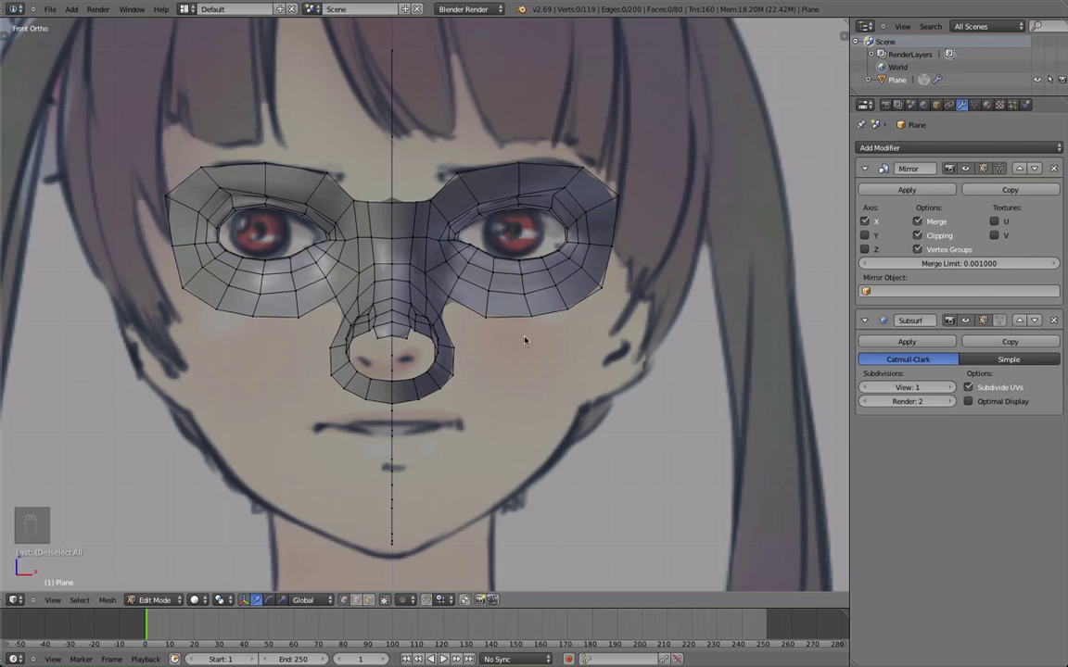
{"action": "left_click_drag", "start_coordinate": [408, 473], "coordinate": [485, 314]}
{"action": "key", "text": "a"}
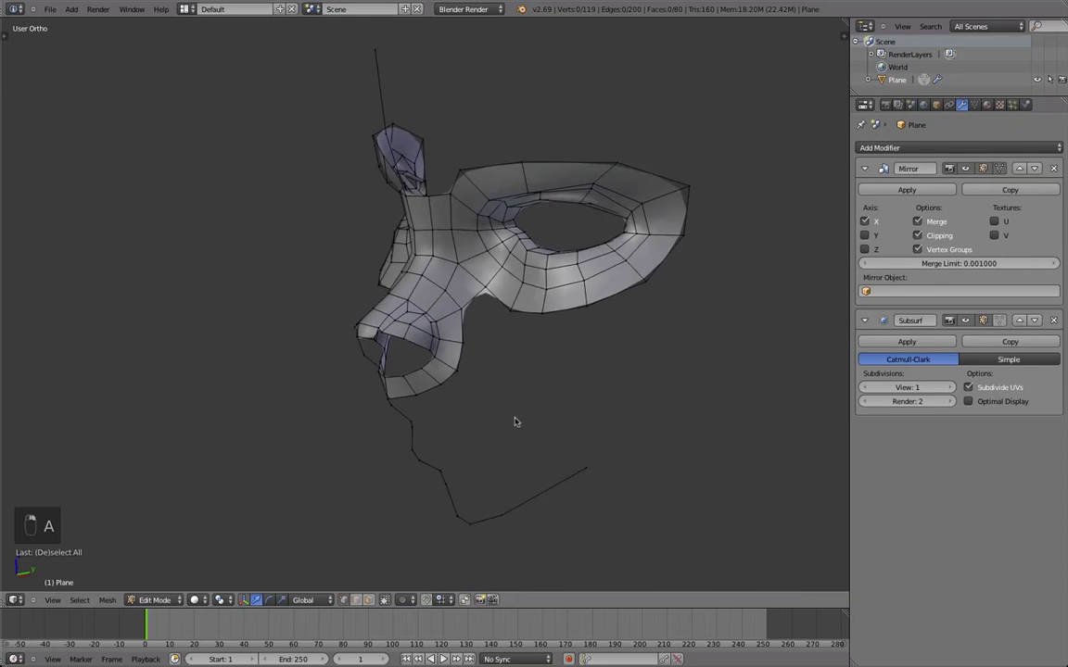
{"action": "left_click_drag", "start_coordinate": [547, 427], "coordinate": [563, 302]}
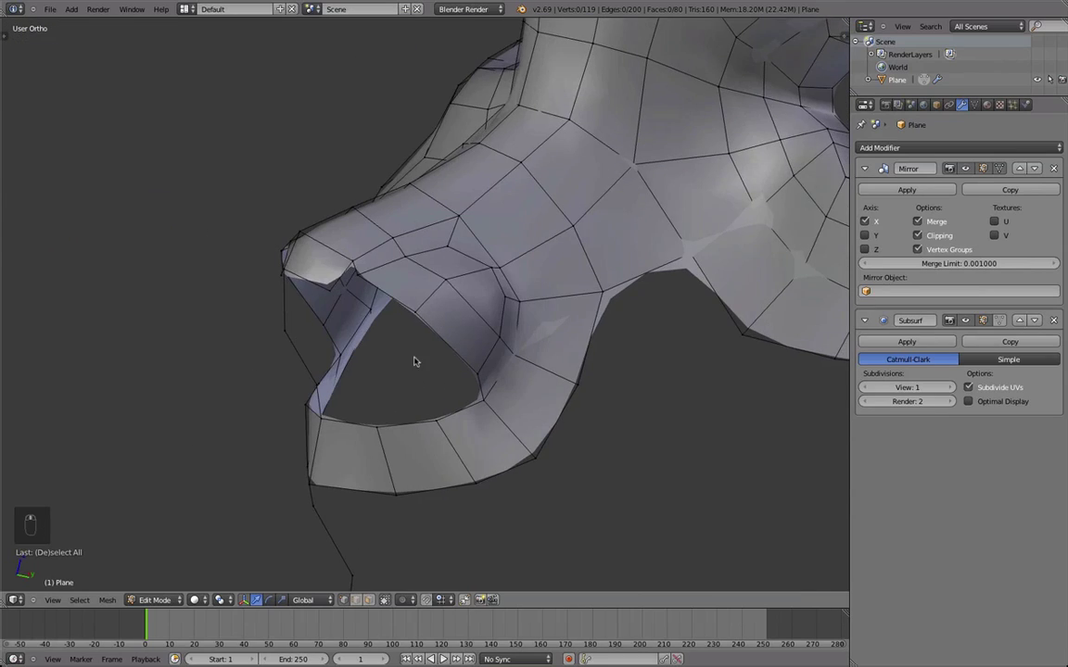
{"action": "left_click_drag", "start_coordinate": [386, 283], "coordinate": [448, 373]}
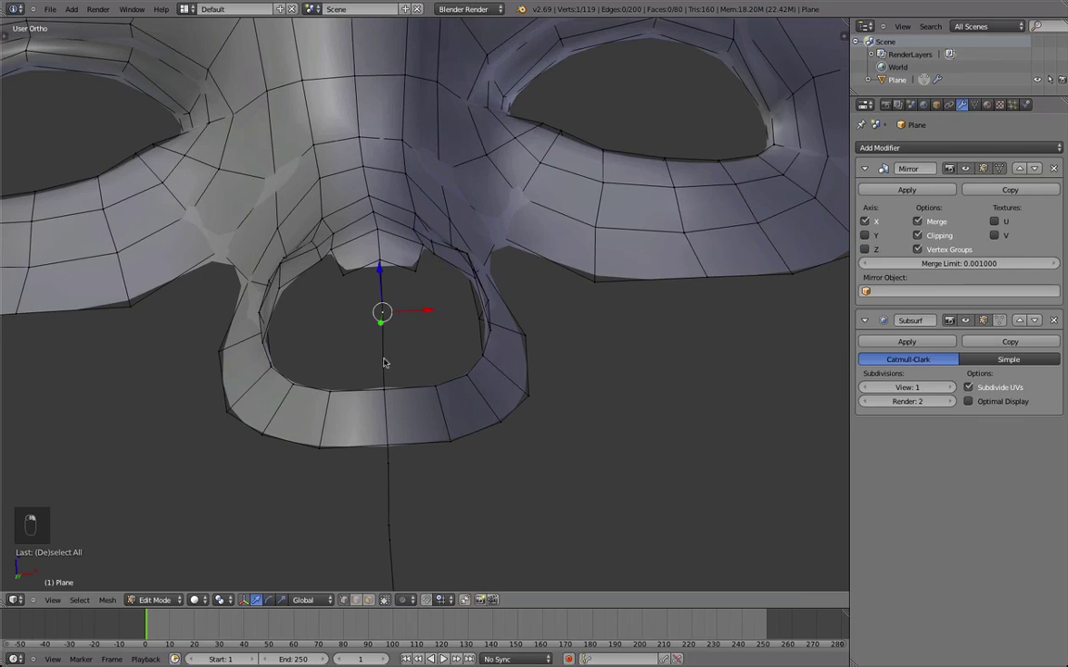
- Extrude a small face under the nose tip at the centre to start the septum
{"action": "key", "text": "e"}
{"action": "middle_click", "coordinate": [911, 240]}
{"action": "key", "text": "g"}
{"action": "left_click_drag", "start_coordinate": [522, 336], "coordinate": [375, 265]}
- Fill faces joining the septum piece to the surrounding mesh and preview the smoothed mask
{"action": "key", "text": "f"}
{"action": "key", "text": "f"}
{"action": "left_click_drag", "start_coordinate": [929, 236], "coordinate": [27, 242]}
{"action": "key", "text": "t"}
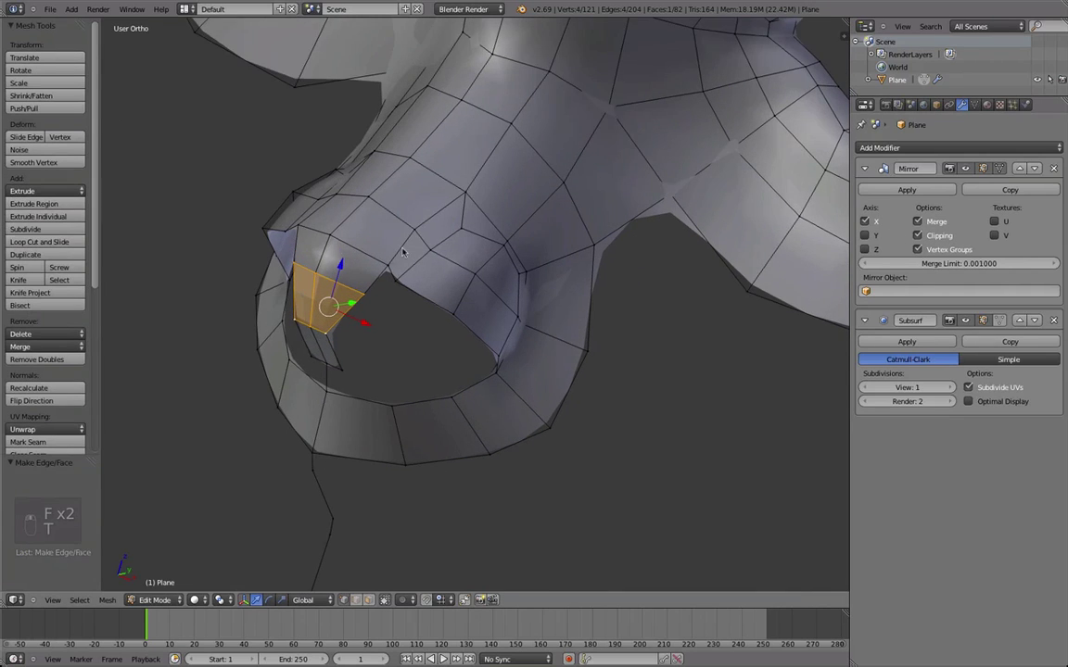
{"action": "key", "text": "Tab"}
{"action": "left_click_drag", "start_coordinate": [353, 307], "coordinate": [396, 345]}
{"action": "key", "text": "Tab"}
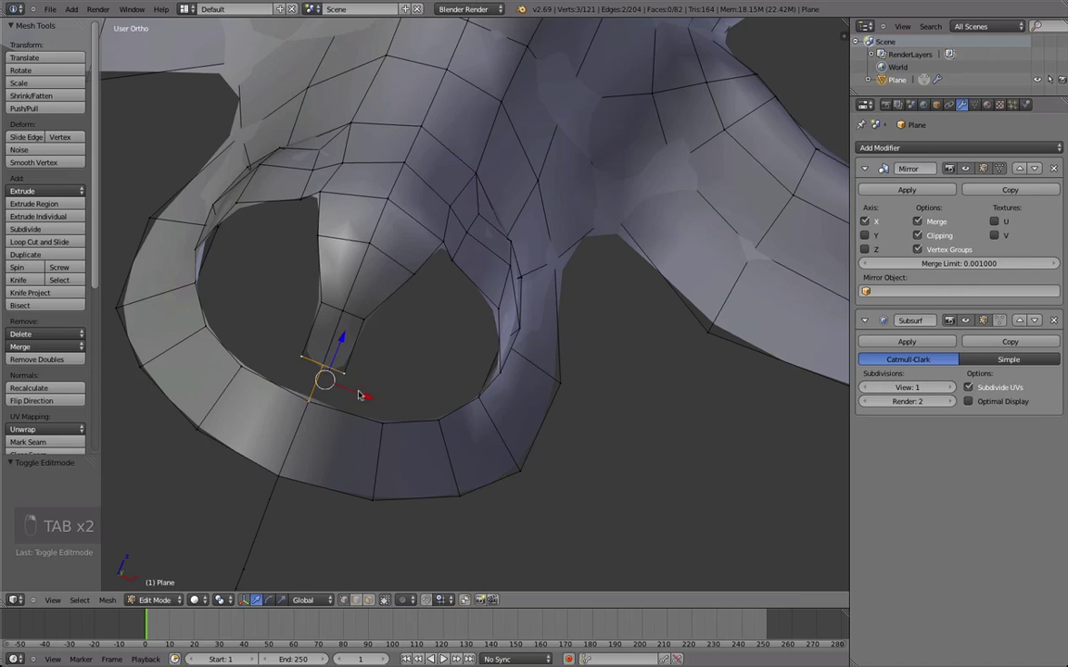
{"action": "key", "text": "a"}
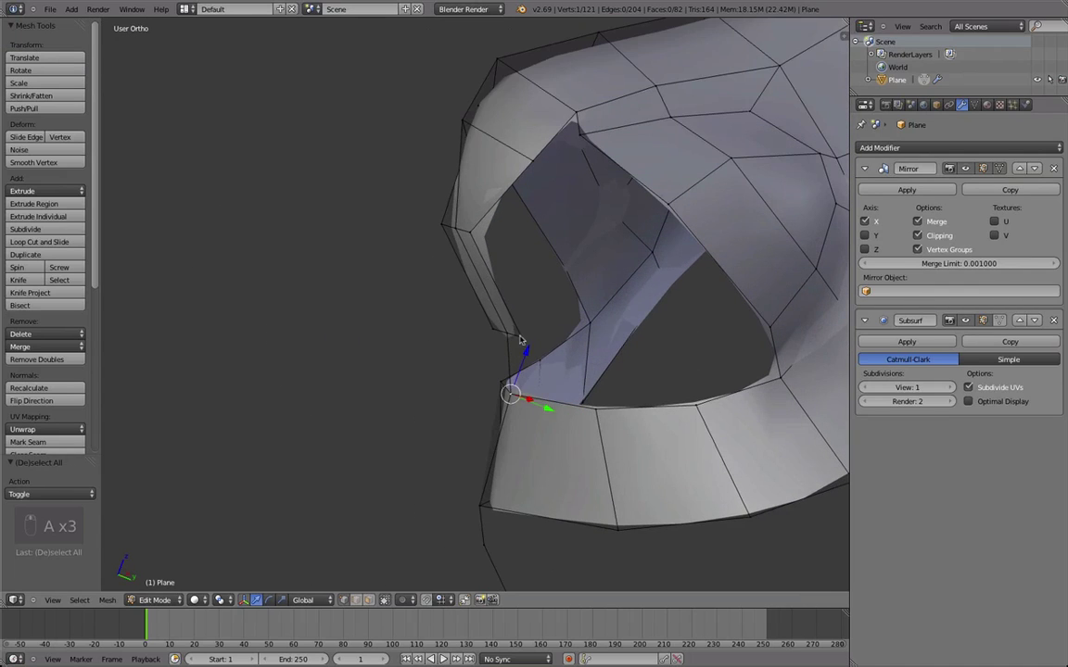
- From underneath, fill a face between nostril wall and lower rim, then fit its vertex to the side reference
{"action": "key", "text": "ctrl+r"}
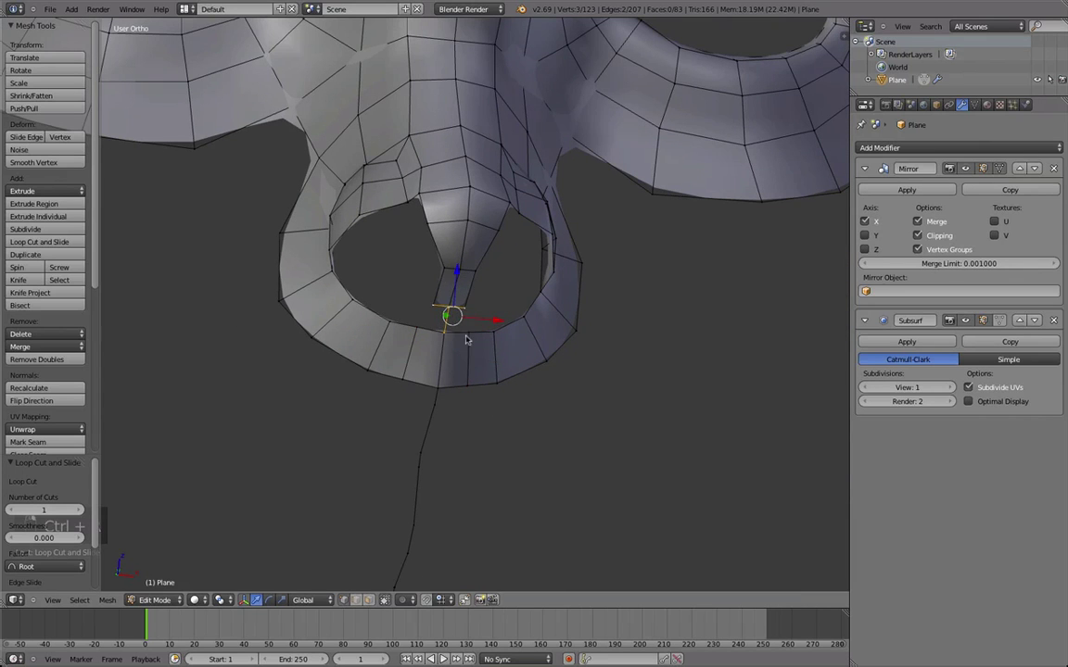
{"action": "key", "text": "f"}
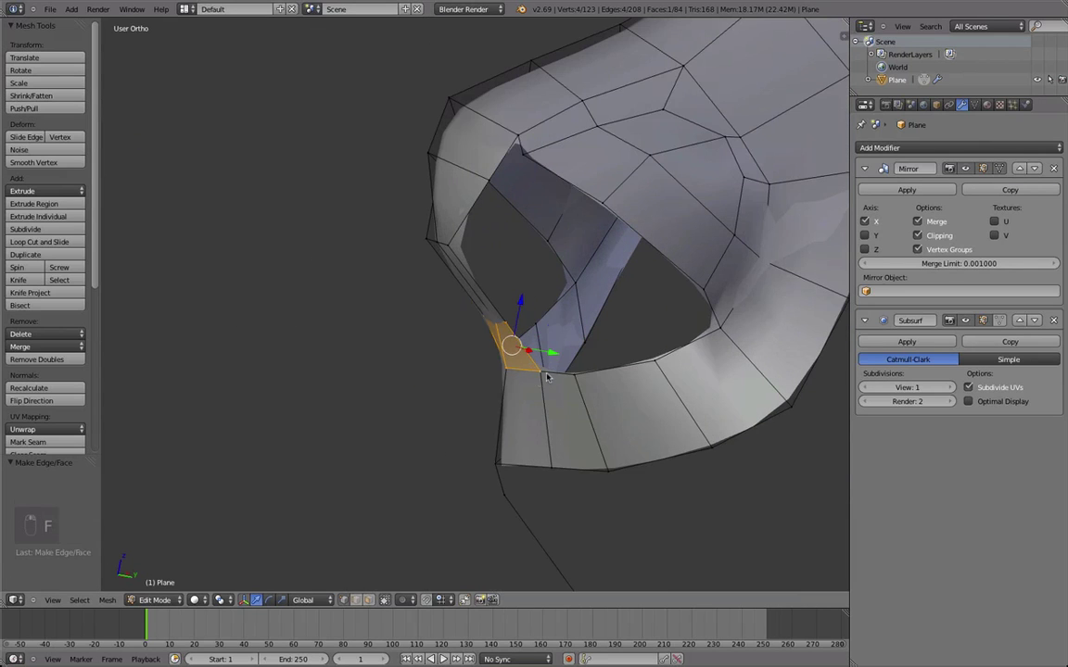
{"action": "key", "text": "g"}
{"action": "key", "text": "g"}
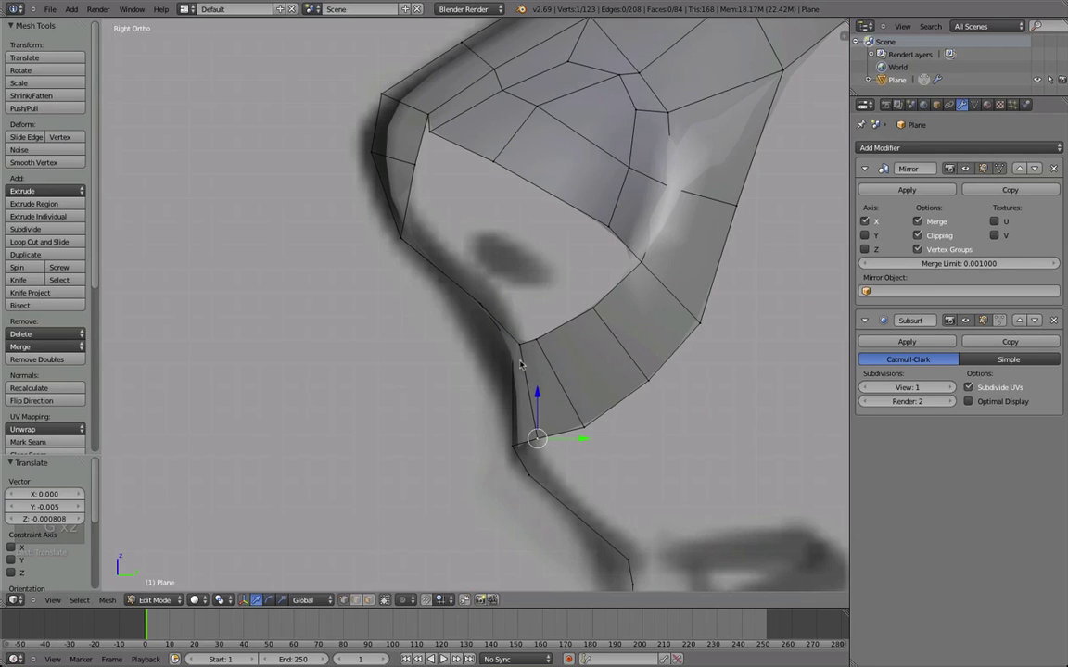
{"action": "key", "text": "g"}
{"action": "key", "text": "Tab"}
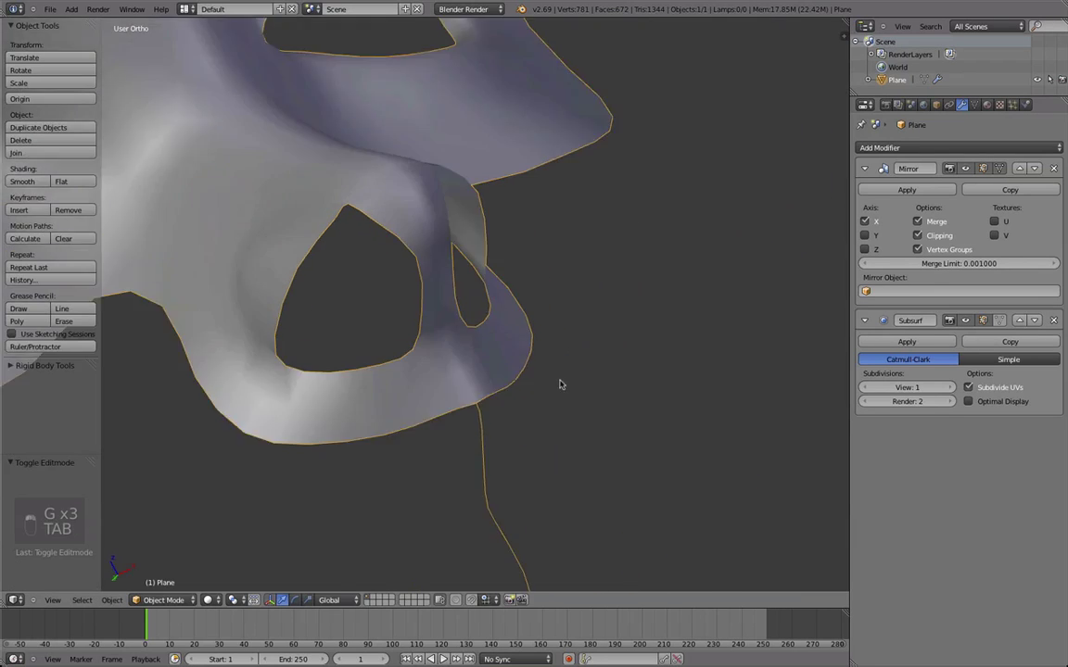
{"action": "key", "text": "Tab"}
- Refine the septum strip vertices with repeated moves, previewing the smoothed nose from different angles
{"action": "key", "text": "g"}
{"action": "key", "text": "g"}
{"action": "key", "text": "g"}
{"action": "key", "text": "g"}
{"action": "key", "text": "g"}
{"action": "left_click_drag", "start_coordinate": [405, 530], "coordinate": [561, 449]}
{"action": "key", "text": "Tab"}
{"action": "key", "text": "Tab"}
{"action": "key", "text": "g"}
{"action": "key", "text": "g"}
{"action": "key", "text": "g"}
{"action": "key", "text": "Tab"}
{"action": "left_click_drag", "start_coordinate": [488, 345], "coordinate": [432, 355]}
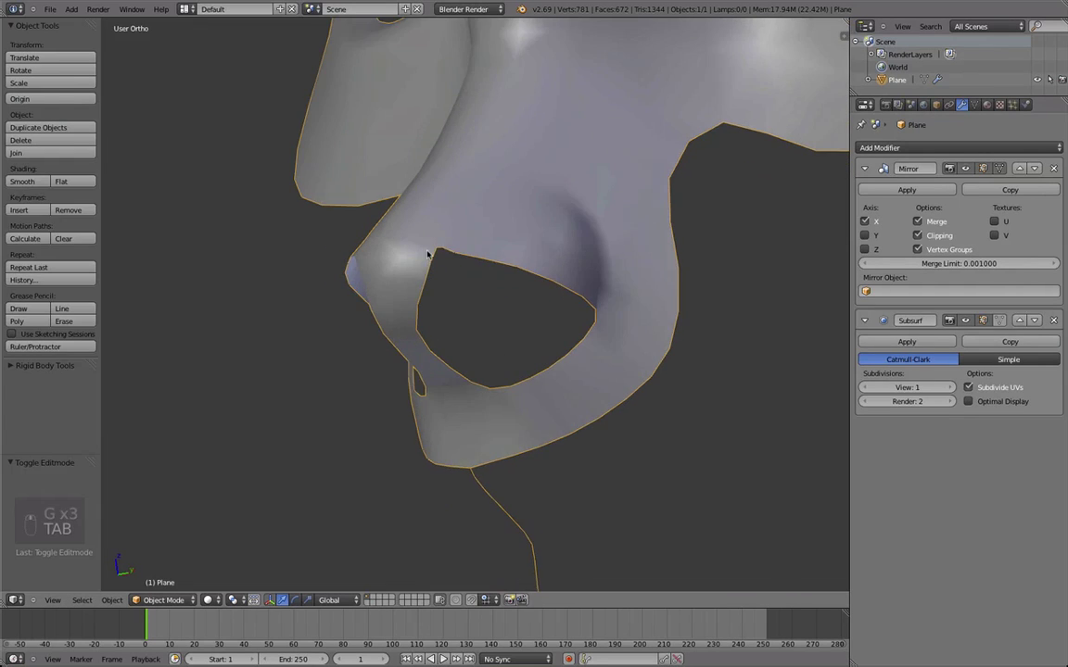
{"action": "key", "text": "Tab"}
{"action": "left_click_drag", "start_coordinate": [521, 259], "coordinate": [472, 308]}
- From the front, select a nostril-edge vertex, fill a face and preview the smoothed nose
{"action": "key", "text": "e"}
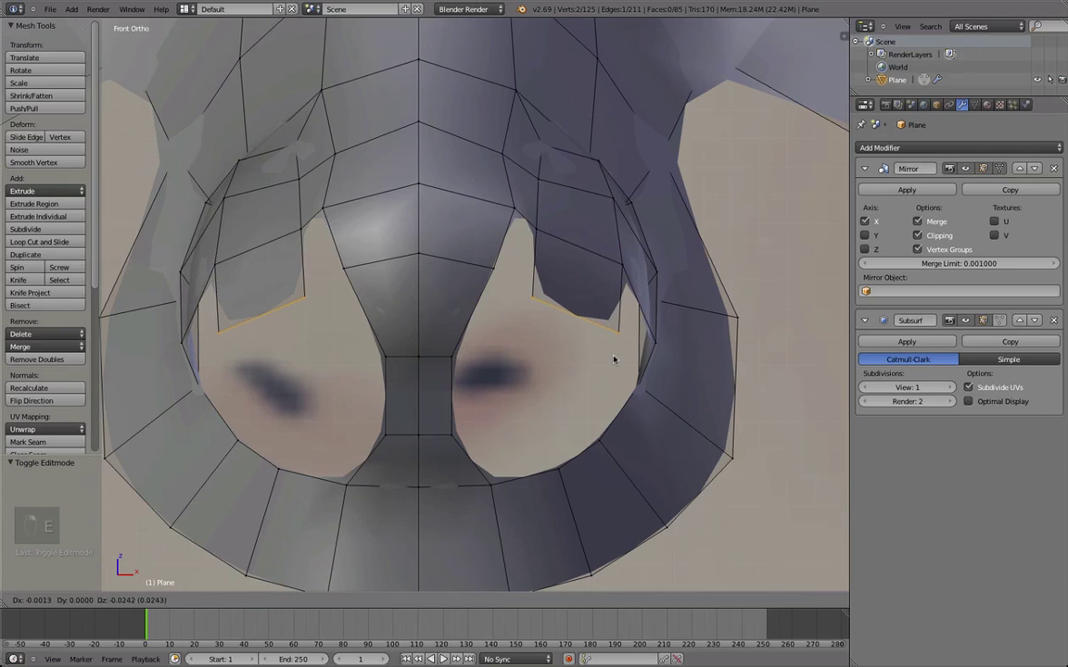
{"action": "right_click", "coordinate": [536, 289]}
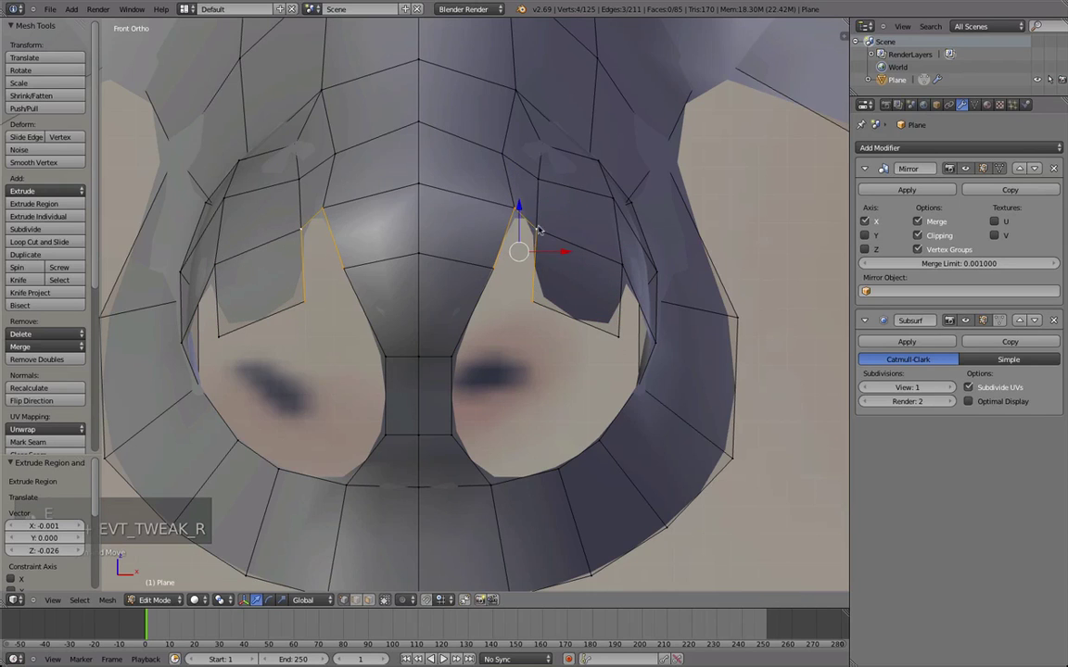
{"action": "key", "text": "f"}
{"action": "key", "text": "q"}
{"action": "key", "text": "Tab"}
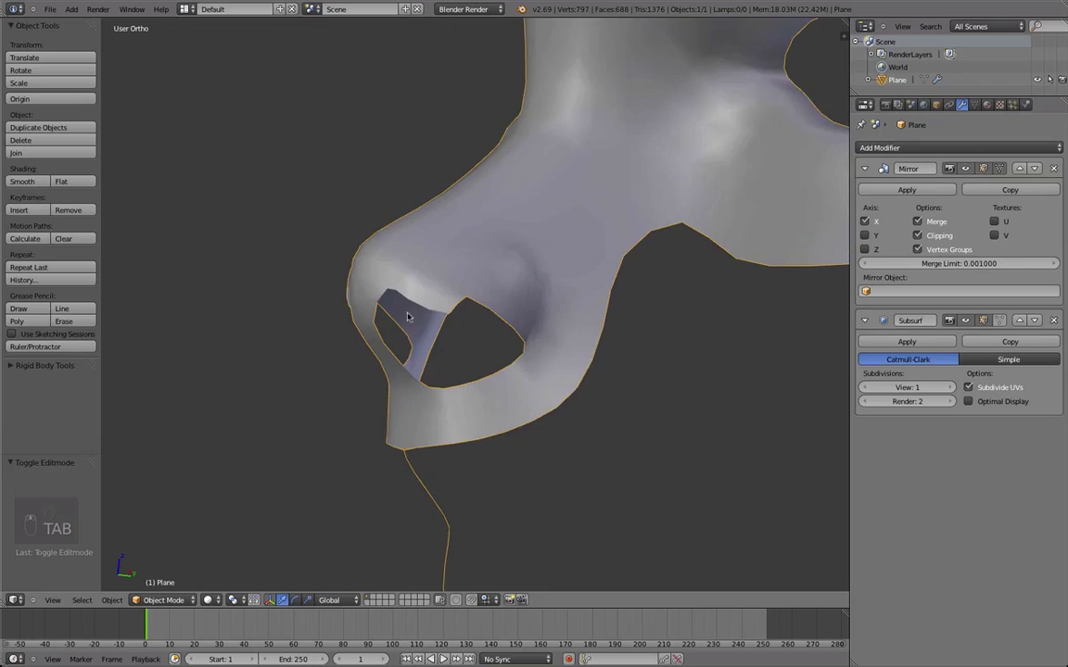
{"action": "key", "text": "Tab"}
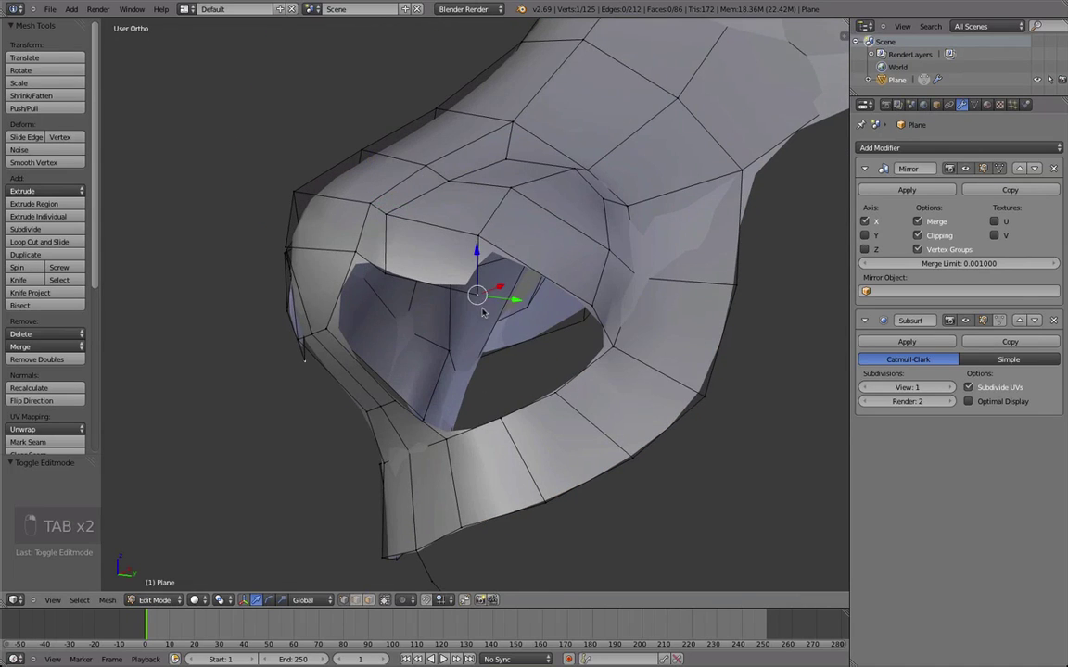
- Extrude and fill faces inside the nostril, moving the new vertex into the opening
{"action": "key", "text": "e"}
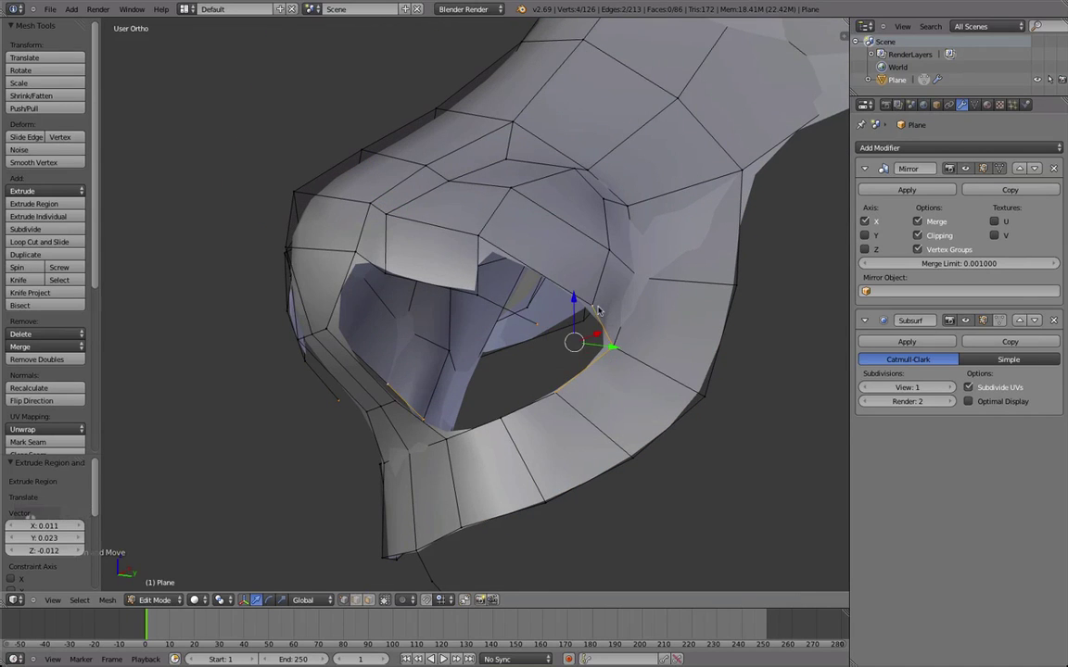
{"action": "key", "text": "e"}
{"action": "key", "text": "f"}
{"action": "key", "text": "z"}
{"action": "key", "text": "g"}
{"action": "key", "text": "e"}
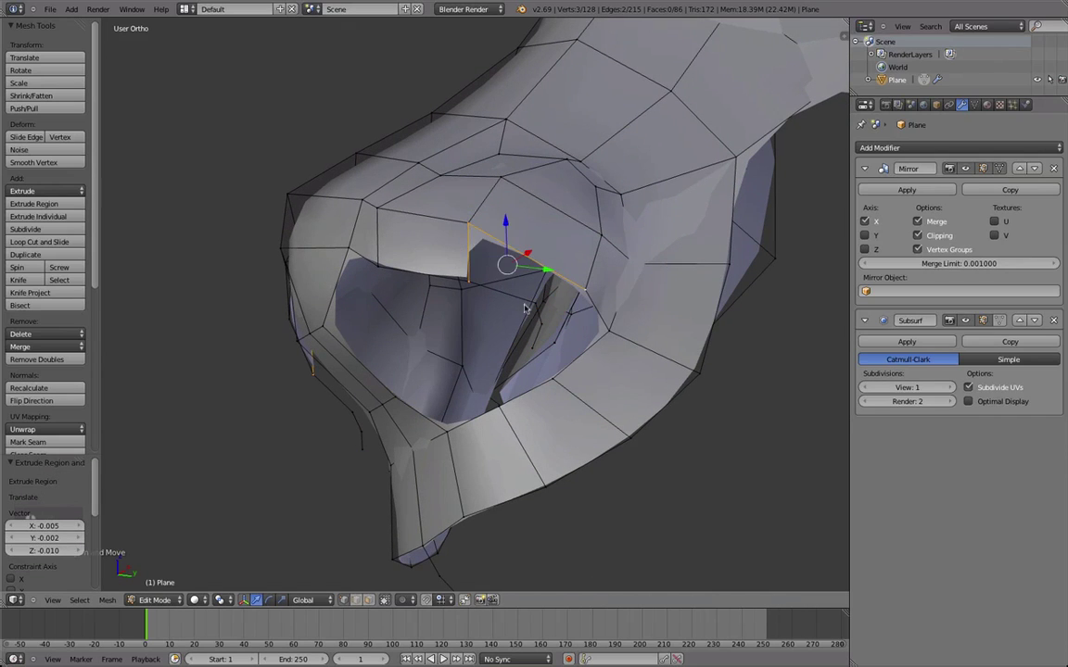
{"action": "key", "text": "e"}
{"action": "key", "text": "f"}
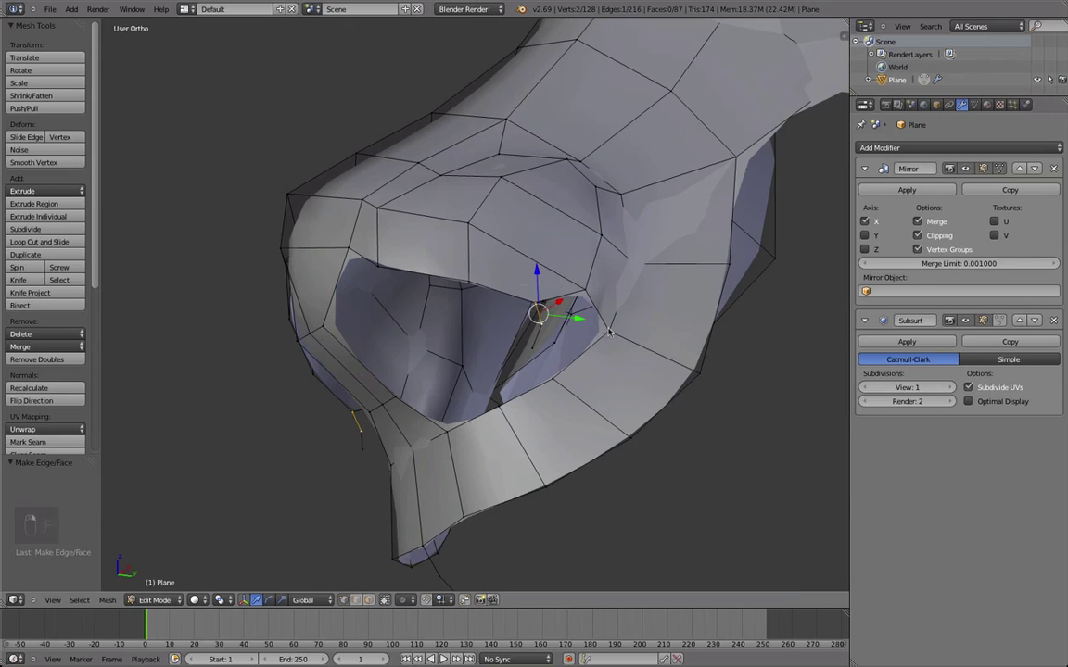
{"action": "key", "text": "f"}
- Fill further inner-wall faces in the nostril and position their vertices
{"action": "left_click_drag", "start_coordinate": [610, 294], "coordinate": [644, 292]}
{"action": "key", "text": "space"}
{"action": "key", "text": "z"}
{"action": "key", "text": "f"}
{"action": "key", "text": "a"}
{"action": "key", "text": "g"}
{"action": "key", "text": "g"}
{"action": "key", "text": "g"}
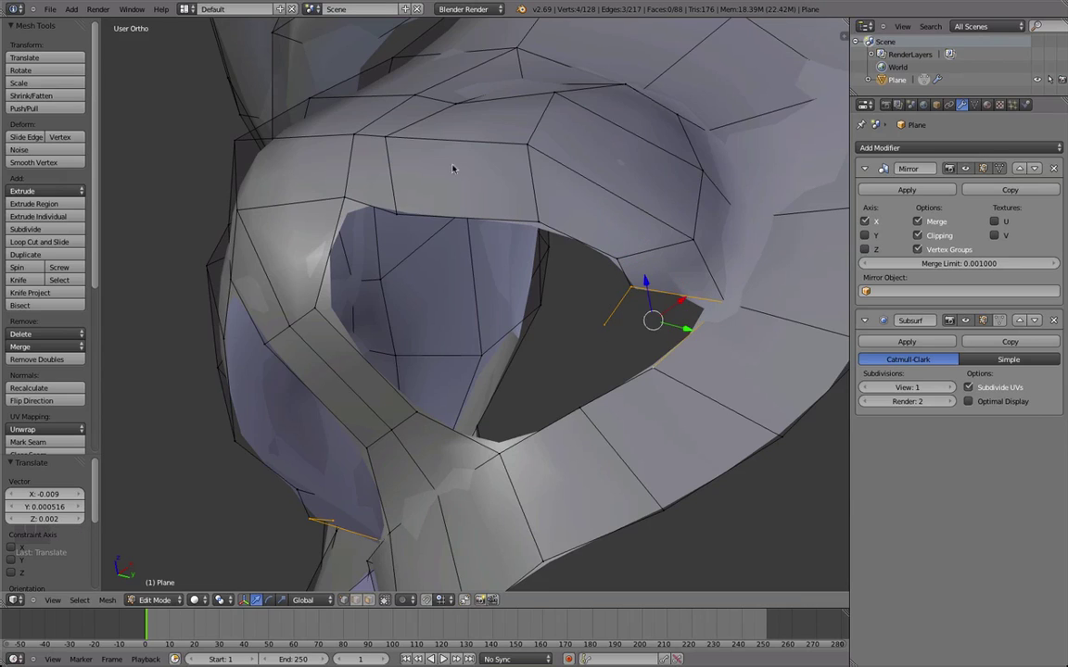
{"action": "key", "text": "f"}
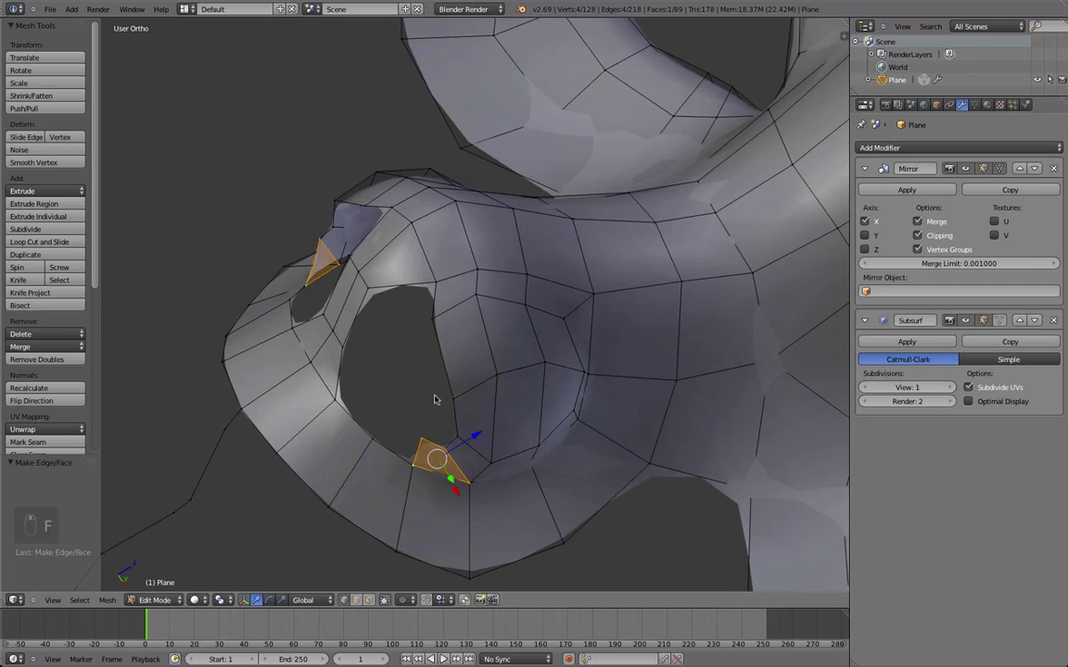
- Toggle Object Mode repeatedly to check the smoothed nostril openings from below
{"action": "key", "text": "Tab"}
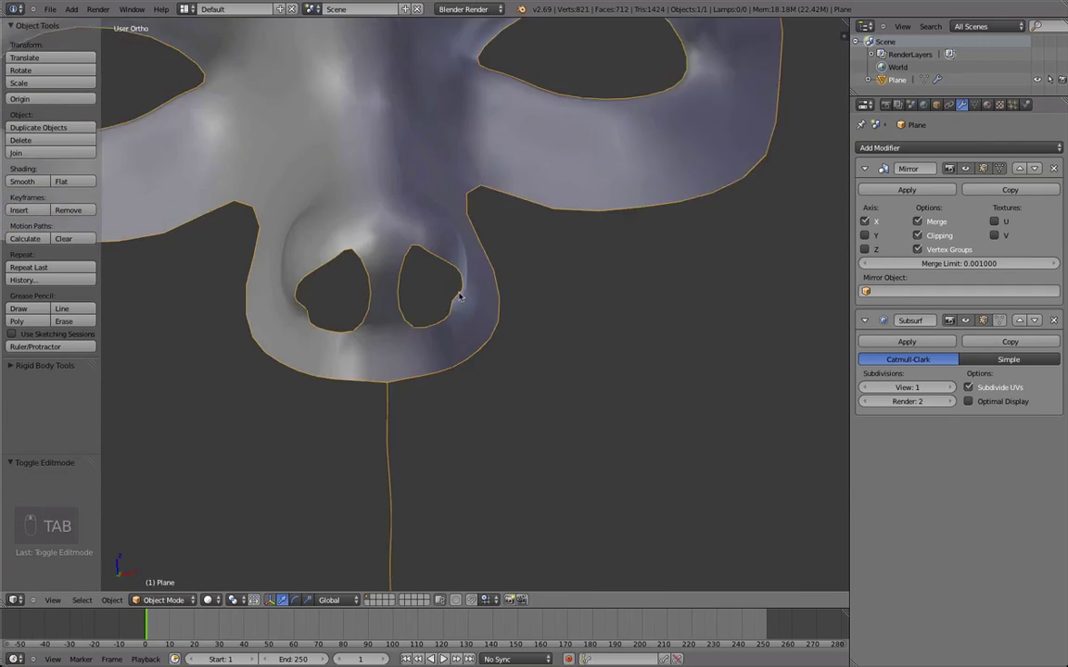
{"action": "key", "text": "Tab"}
{"action": "key", "text": "Tab"}
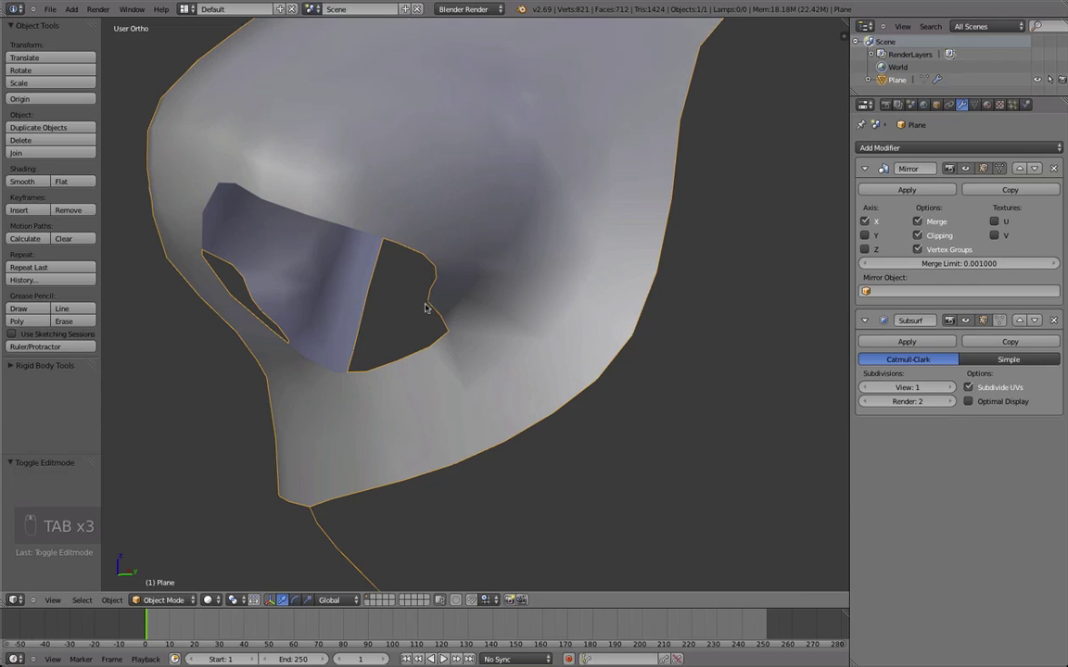
{"action": "key", "text": "Tab"}
{"action": "key", "text": "Tab"}
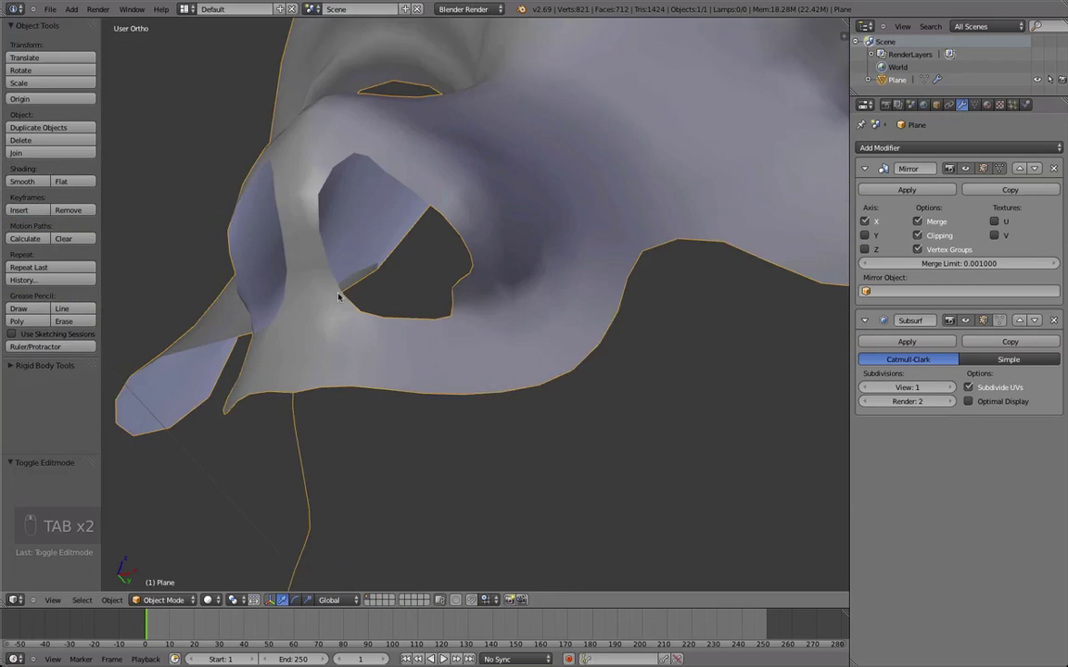
{"action": "key", "text": "Tab"}
{"action": "key", "text": "q"}
- Add an extra face along the nostril's lower rim to narrow the opening, then preview from the side
{"action": "key", "text": "e"}
{"action": "key", "text": "o"}
{"action": "key", "text": "e"}
{"action": "key", "text": "f"}
{"action": "right_click", "coordinate": [472, 300]}
{"action": "key", "text": "f"}
{"action": "key", "text": "Tab"}
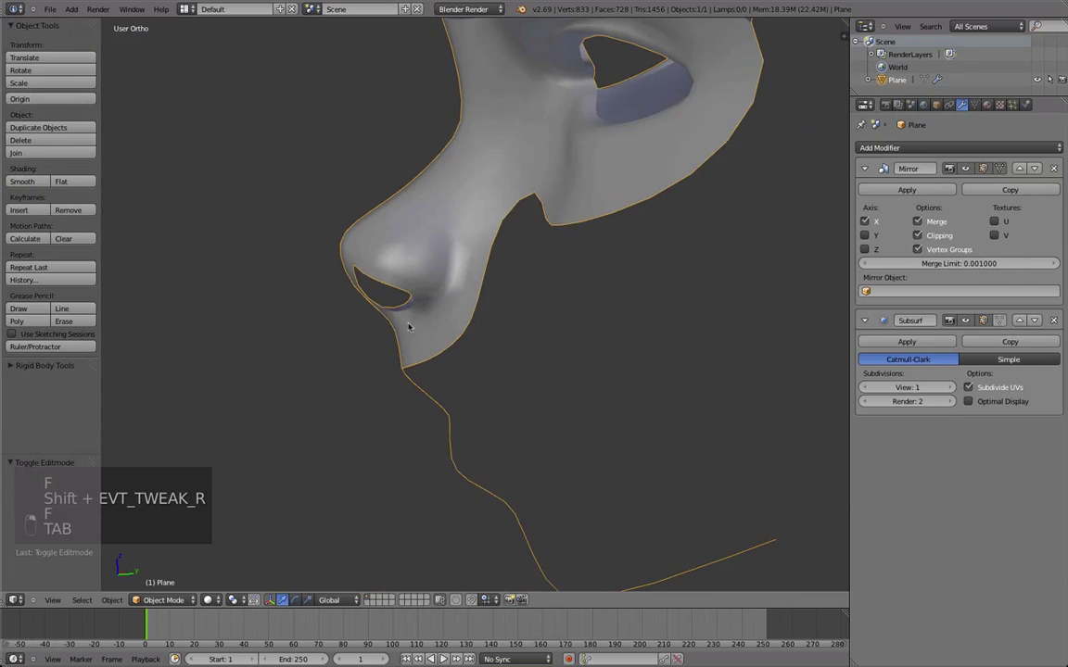
- Extrude both nostril rim loops up into the nose, scaling them inward, and preview the hollow nostrils with Subsurf
{"action": "key", "text": "Tab"}
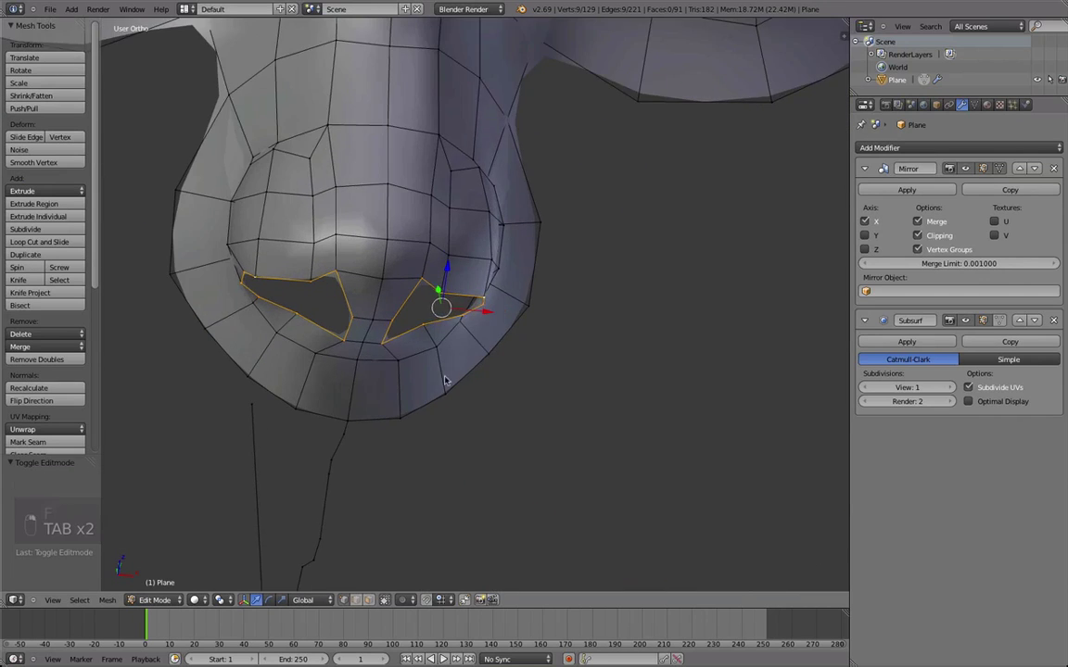
{"action": "key", "text": "g"}
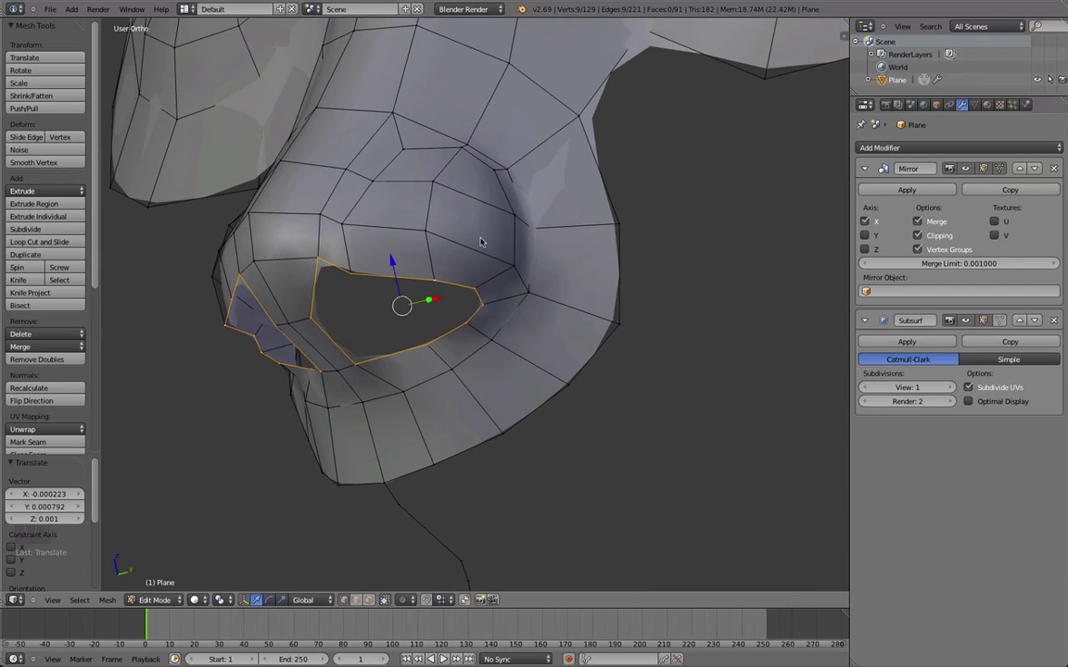
{"action": "key", "text": "e"}
{"action": "key", "text": "s"}
{"action": "key", "text": "q"}
{"action": "key", "text": "q"}
{"action": "key", "text": "q"}
{"action": "key", "text": "s"}
{"action": "key", "text": "e"}
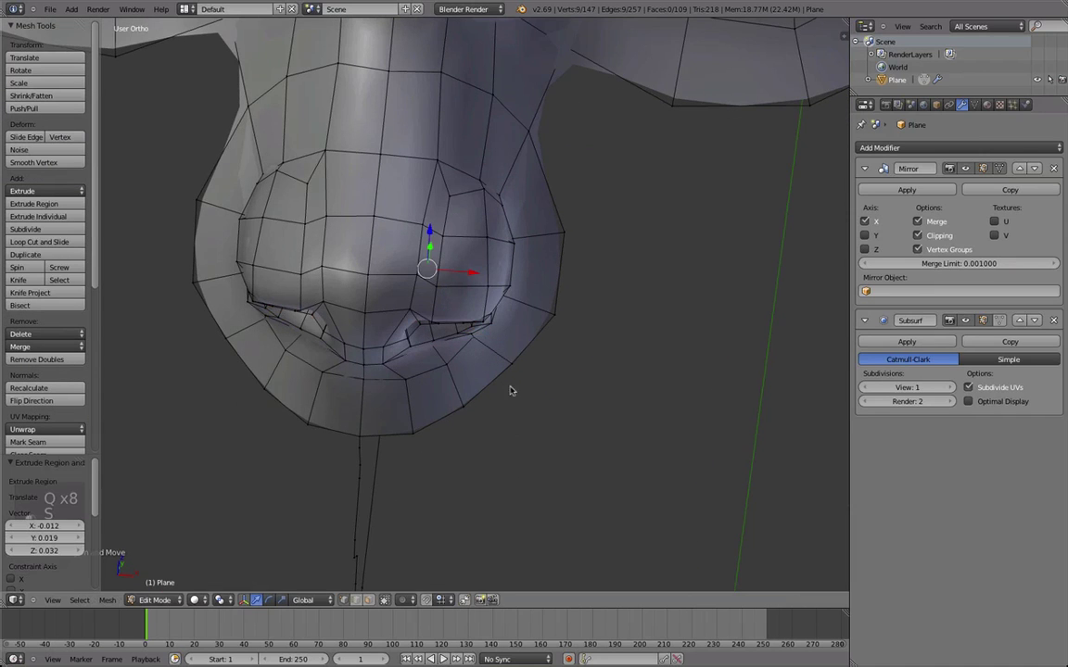
{"action": "key", "text": "q"}
{"action": "key", "text": "q"}
{"action": "key", "text": "Tab"}
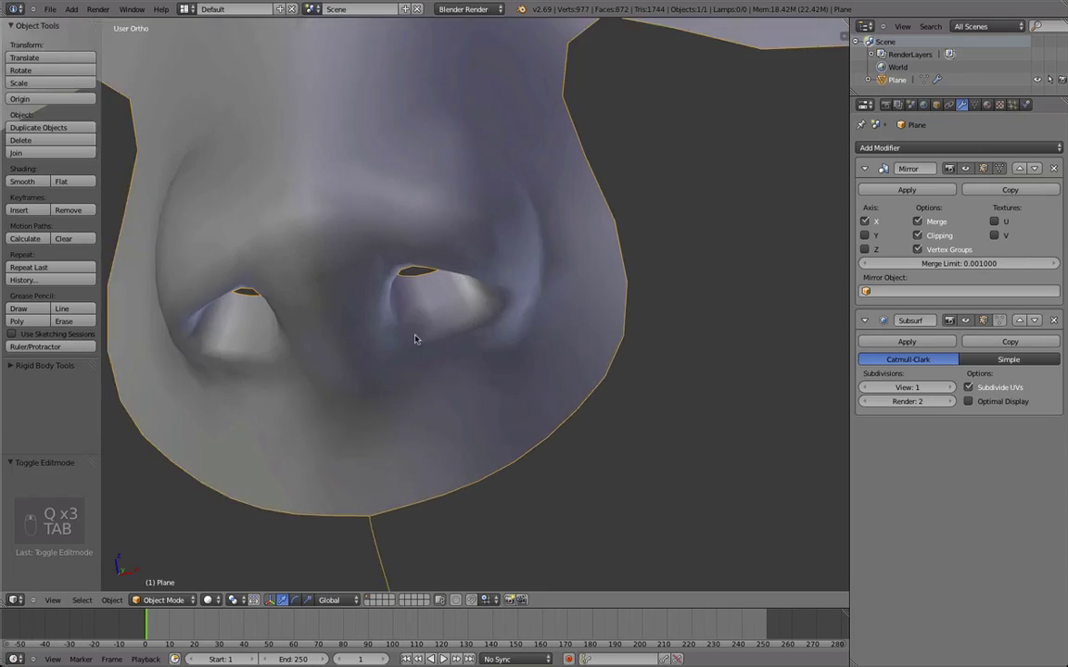
- Move several nostril rim vertices to deepen the cavities, then preview the smoothed nose while orbiting
{"action": "key", "text": "Tab"}
{"action": "key", "text": "g"}
{"action": "key", "text": "g"}
{"action": "key", "text": "g"}
{"action": "key", "text": "g"}
{"action": "key", "text": "g"}
{"action": "key", "text": "g"}
{"action": "key", "text": "Tab"}
{"action": "left_click_drag", "start_coordinate": [546, 385], "coordinate": [256, 368]}
{"action": "left_click_drag", "start_coordinate": [256, 368], "coordinate": [518, 413]}
- Shift vertices inside the nostrils so the openings read rounder from below, checking the smoothed result
{"action": "key", "text": "Tab"}
{"action": "middle_click", "coordinate": [455, 435]}
{"action": "key", "text": "g"}
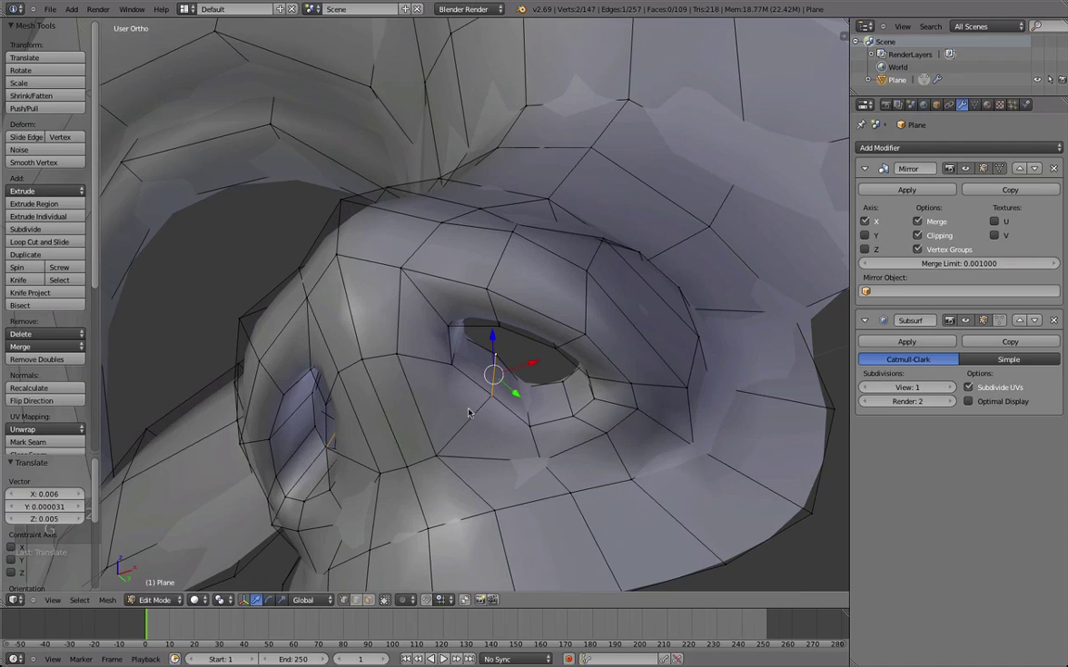
{"action": "key", "text": "q"}
{"action": "key", "text": "g"}
{"action": "key", "text": "Tab"}
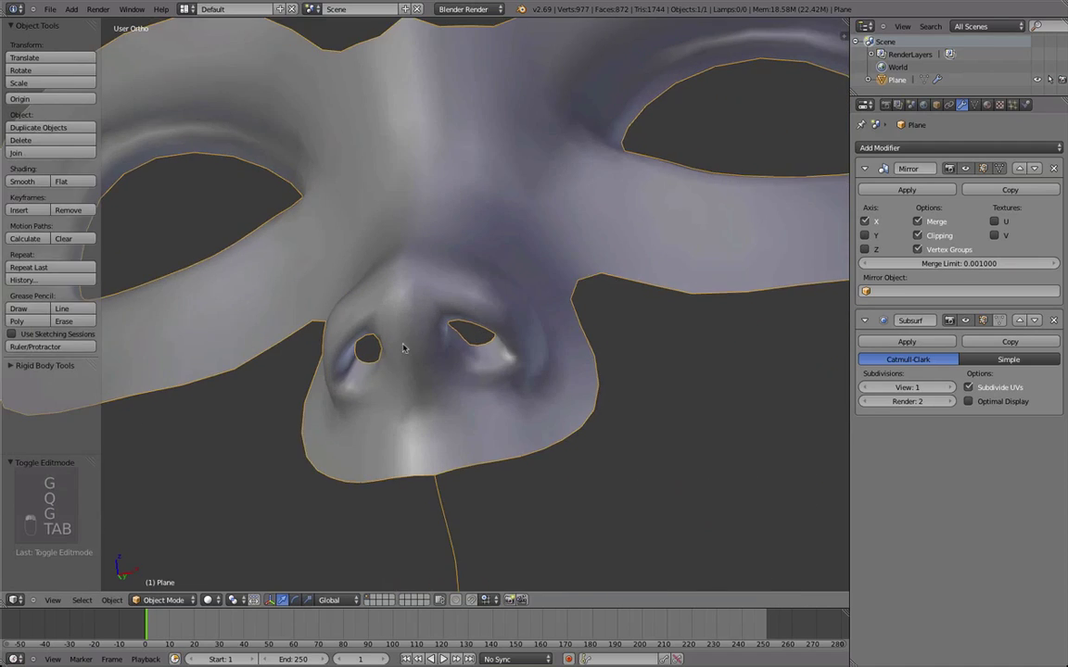
{"action": "key", "text": "Tab"}
{"action": "right_click", "coordinate": [474, 277]}
{"action": "key", "text": "g"}
{"action": "key", "text": "g"}
{"action": "key", "text": "Tab"}
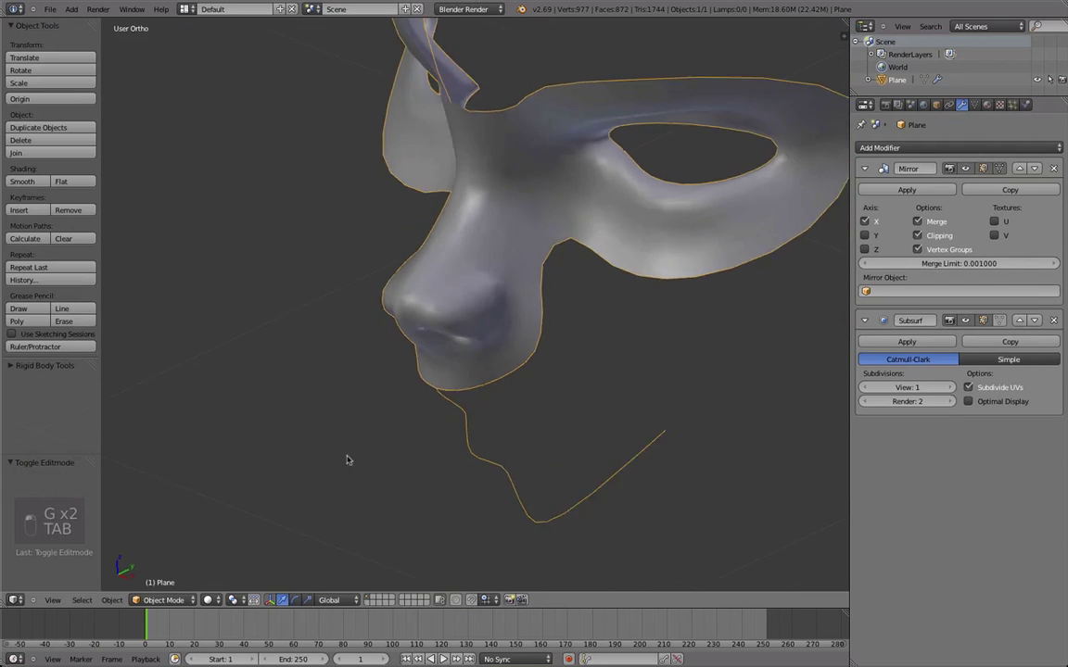
{"action": "key", "text": "Tab"}
- Enable proportional editing and select the nostril edges in Front Ortho view
{"action": "key", "text": "a"}
{"action": "key", "text": "b"}
{"action": "key", "text": "q"}
{"action": "key", "text": "Tab"}
{"action": "key", "text": "Tab"}
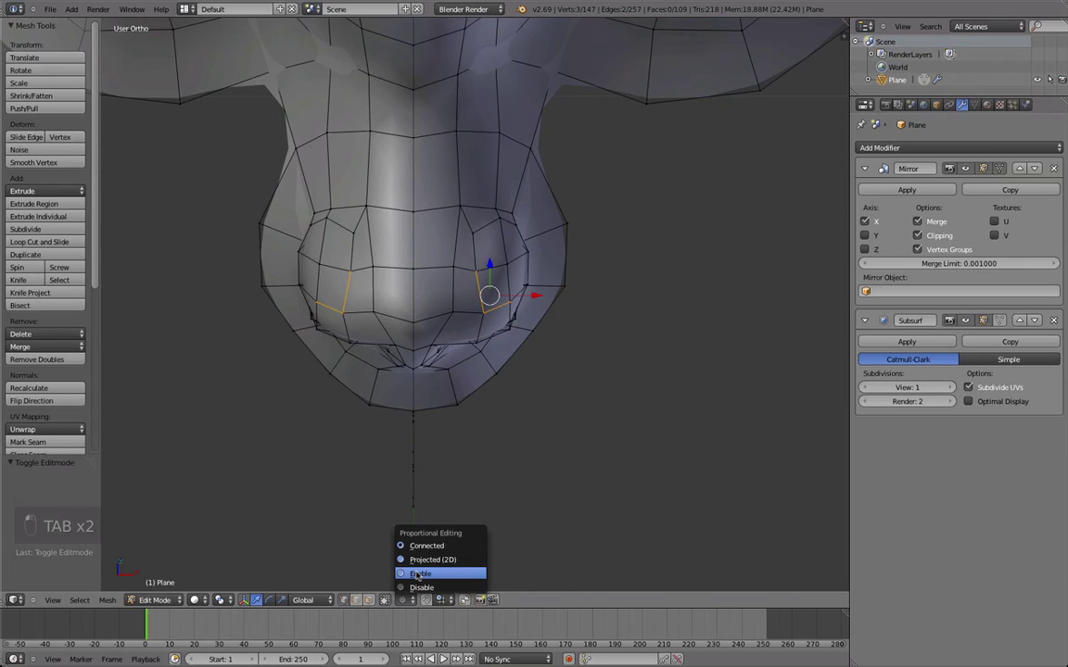
{"action": "left_click_drag", "start_coordinate": [466, 285], "coordinate": [445, 308]}
{"action": "key", "text": "Tab"}
{"action": "key", "text": "Tab"}
- Move the nostril rims so the nose tip follows the front sketch, then recheck the smoothed nose
{"action": "key", "text": "g"}
{"action": "key", "text": "g"}
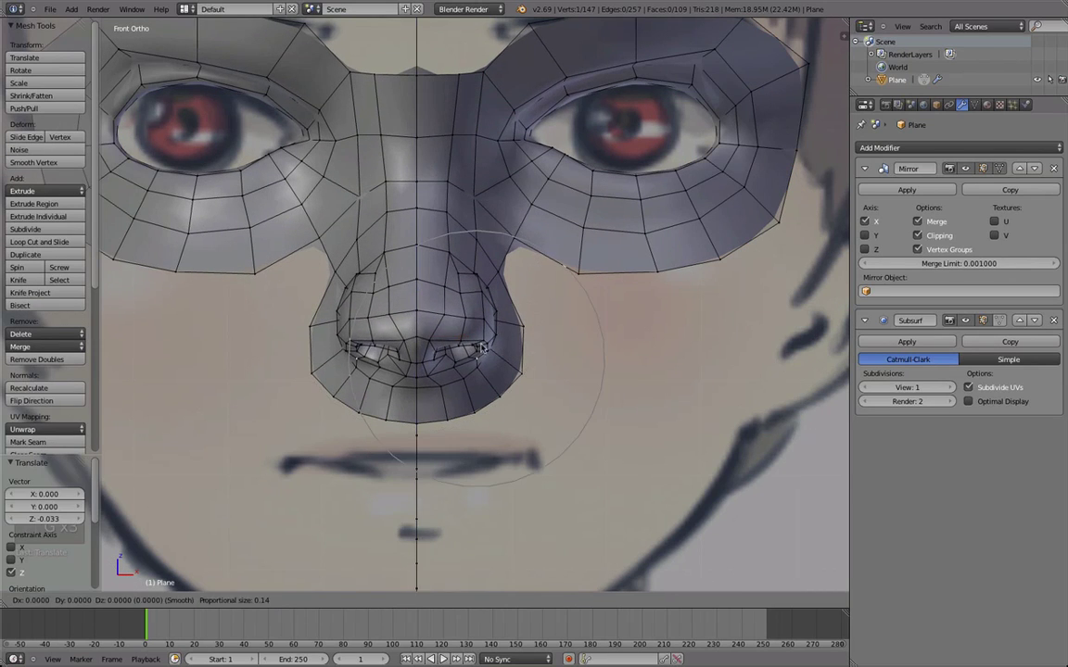
{"action": "key", "text": "g"}
{"action": "key", "text": "Tab"}
{"action": "key", "text": "z"}
{"action": "key", "text": "z"}
{"action": "key", "text": "Tab"}
{"action": "key", "text": "Tab"}
{"action": "key", "text": "Tab"}
- Select the faces beside the nostril wing and reposition them while orbiting around the nose
{"action": "key", "text": "g"}
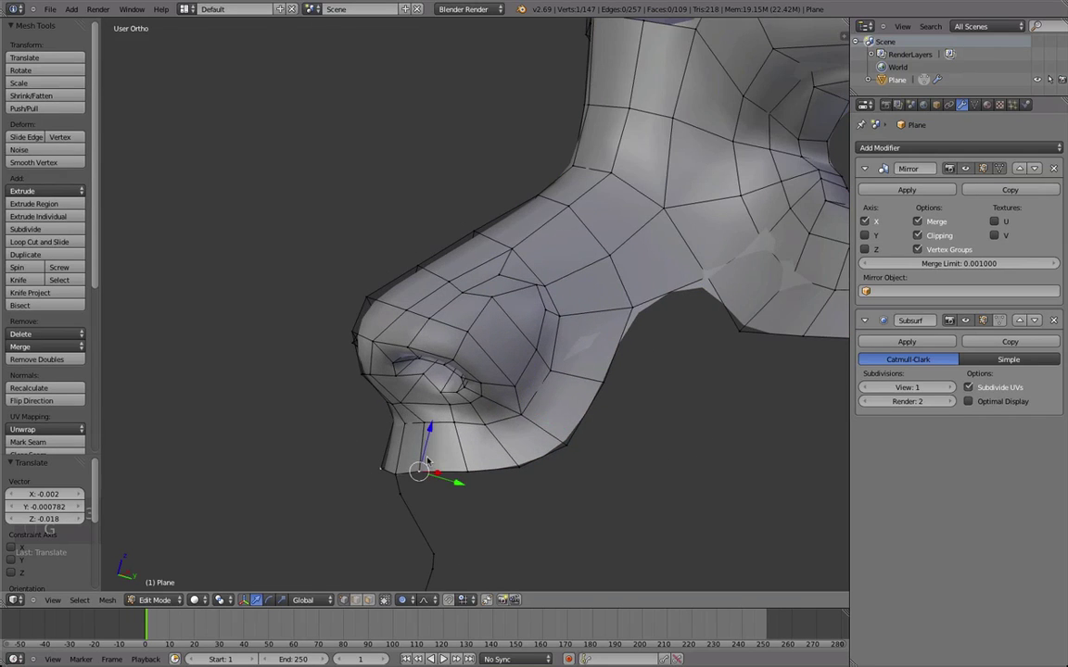
{"action": "key", "text": "Tab"}
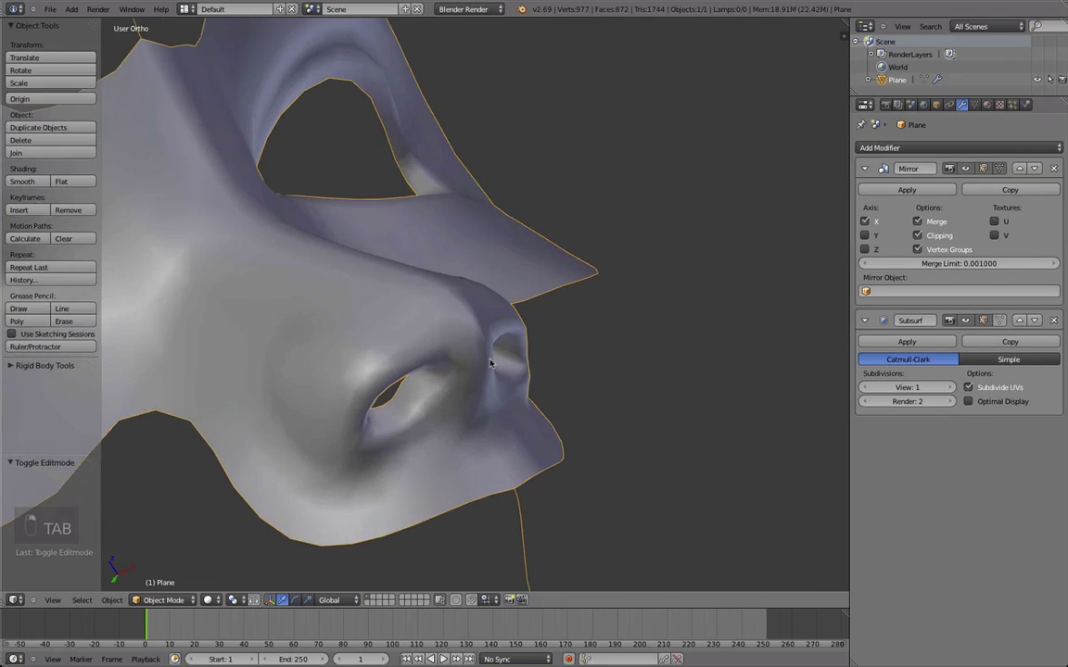
{"action": "key", "text": "Tab"}
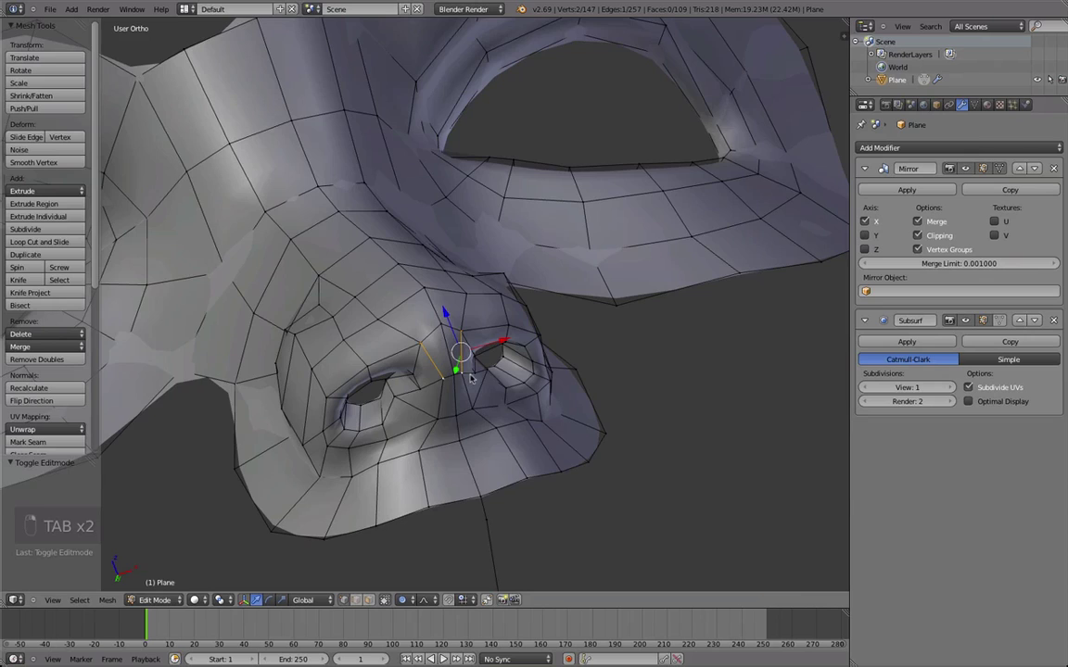
{"action": "key", "text": "-"}
{"action": "middle_click", "coordinate": [455, 318]}
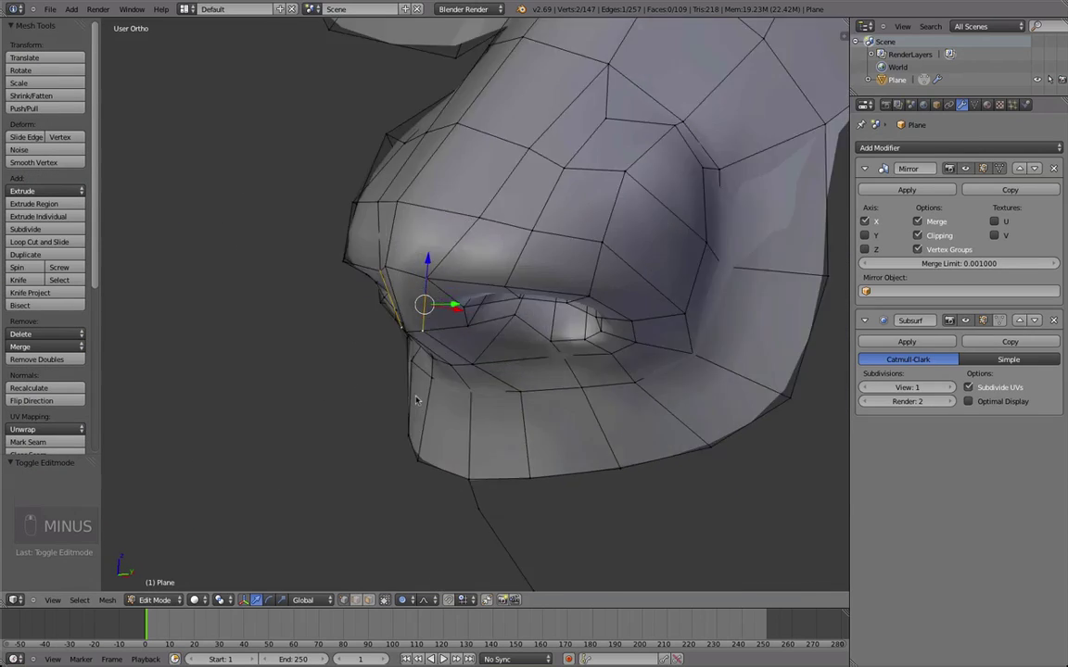
{"action": "key", "text": "q"}
{"action": "key", "text": "o"}
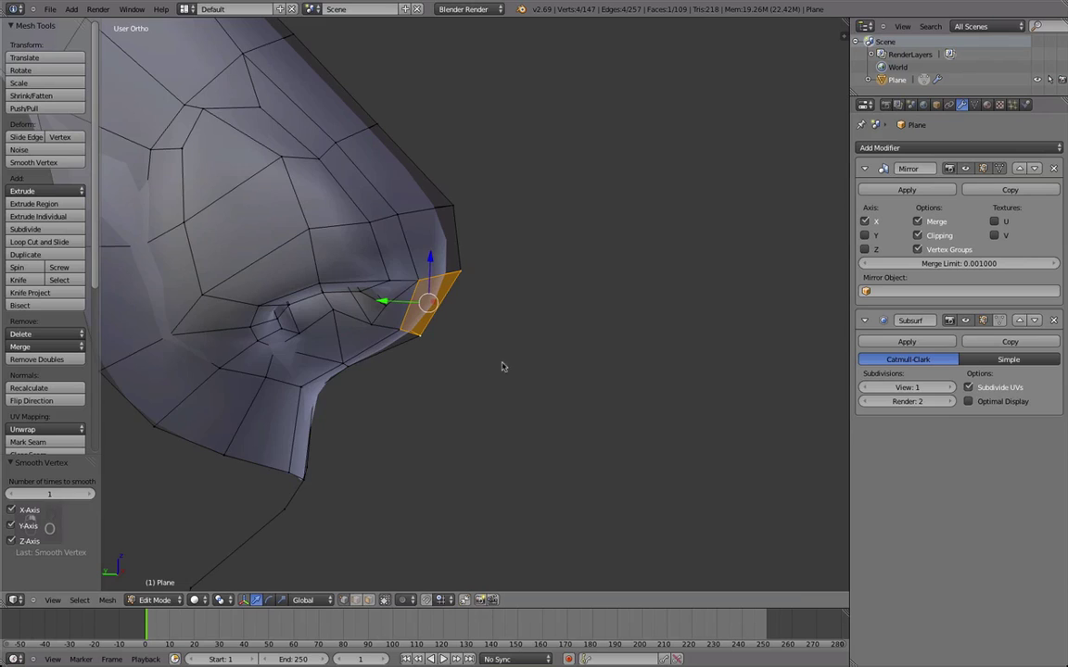
{"action": "key", "text": "g"}
- Align the septum face under the nose tip to the side-view sketch in side Ortho, then preview the result
{"action": "key", "text": "r"}
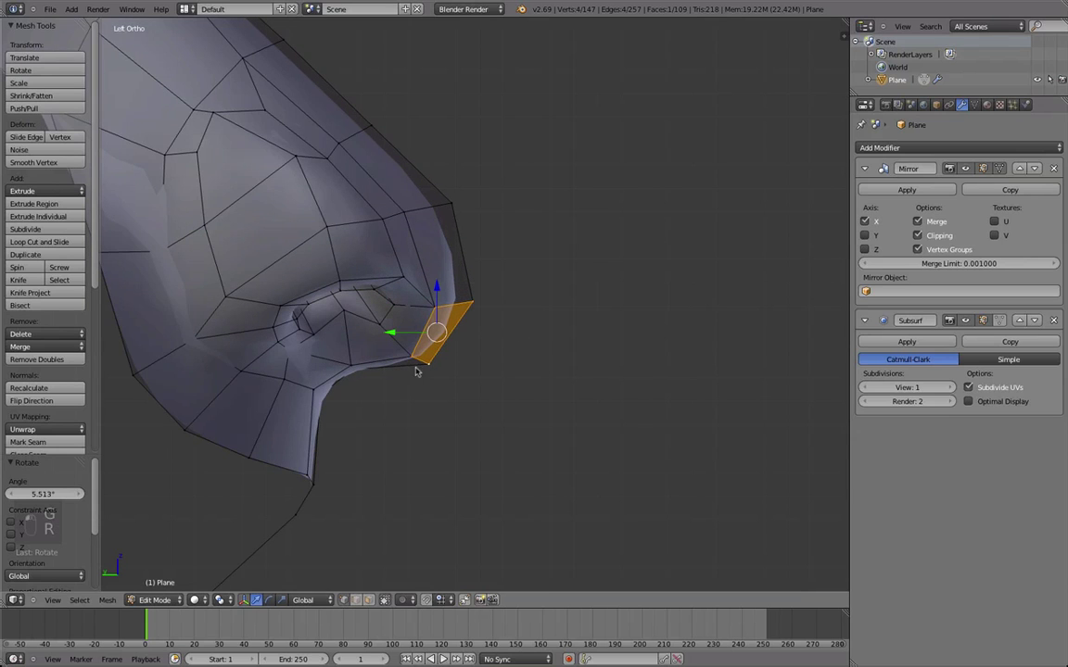
{"action": "key", "text": "z"}
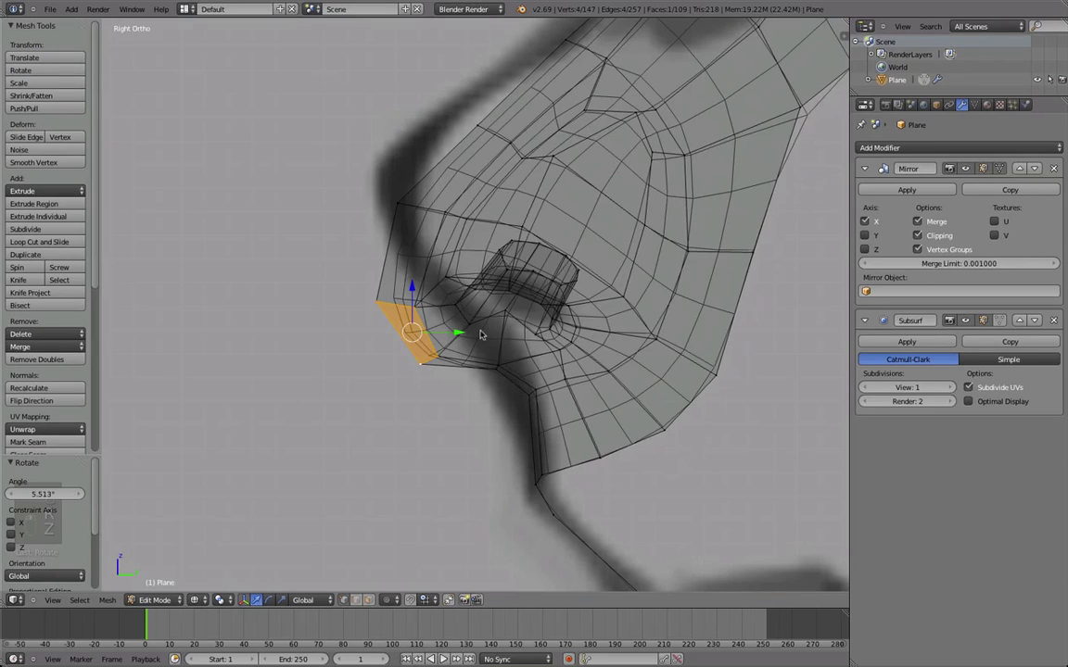
{"action": "key", "text": "z"}
{"action": "key", "text": "z"}
{"action": "key", "text": "z"}
{"action": "key", "text": "z"}
{"action": "key", "text": "z"}
{"action": "key", "text": "Tab"}
- Orbit around the smoothed mask to inspect the nose and nostrils from several angles
{"action": "key", "text": "z"}
{"action": "key", "text": "z"}
{"action": "key", "text": "z"}
{"action": "key", "text": "z"}
{"action": "key", "text": "z"}
{"action": "key", "text": "z"}
{"action": "key", "text": "z"}
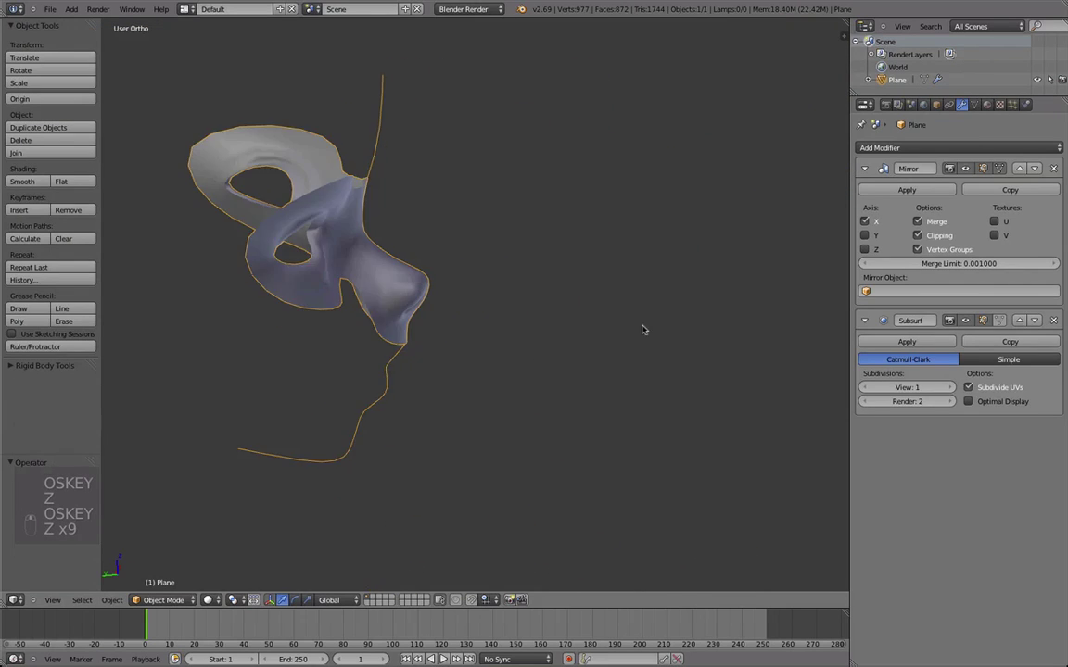
{"action": "key", "text": "z"}
{"action": "key", "text": "z"}
{"action": "key", "text": "z"}
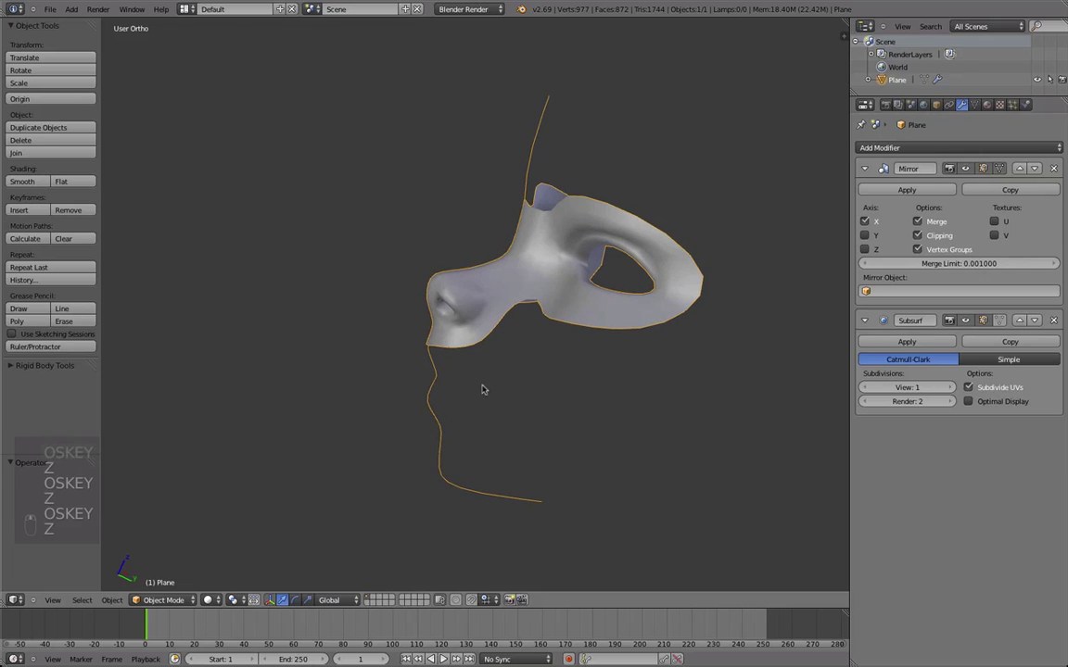
{"action": "key", "text": "shift+z"}
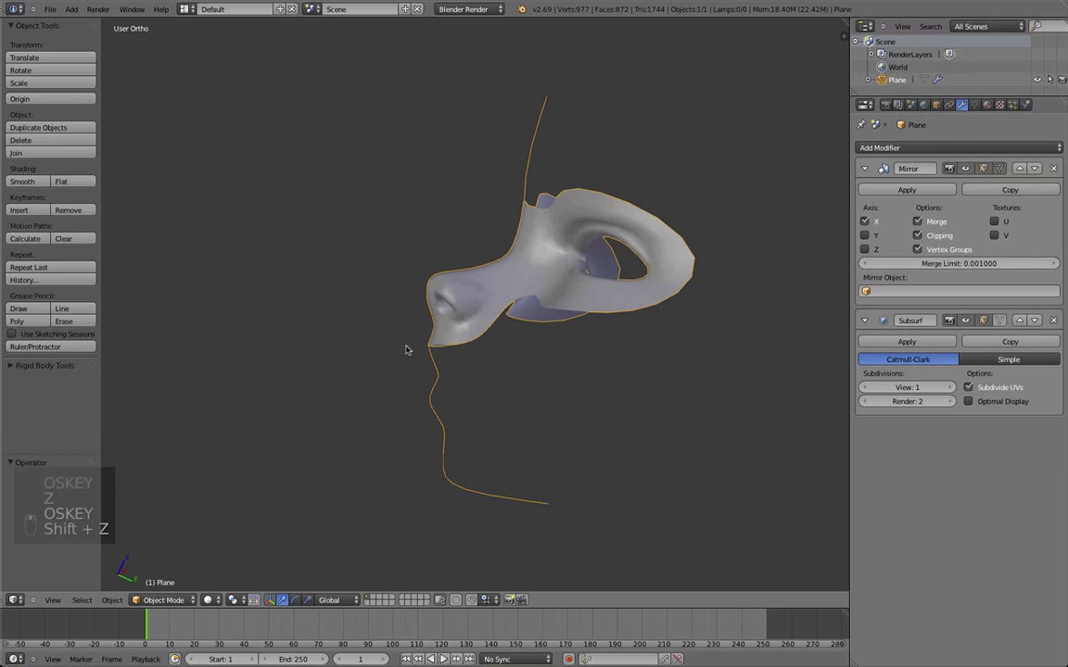
- Select the inner nostril edge loop and fill it with a new face to close the cavity end
{"action": "key", "text": "a"}
{"action": "key", "text": "Tab"}
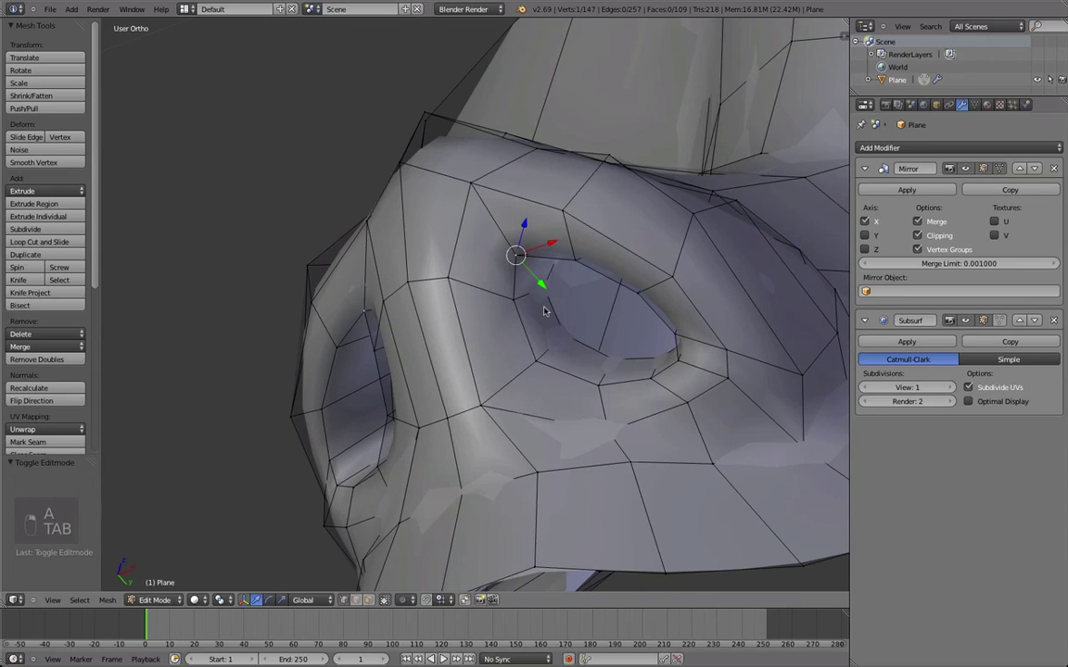
{"action": "key", "text": "d"}
{"action": "key", "text": "f"}
{"action": "key", "text": "z"}
{"action": "key", "text": "q"}
{"action": "key", "text": "q"}
{"action": "key", "text": "q"}
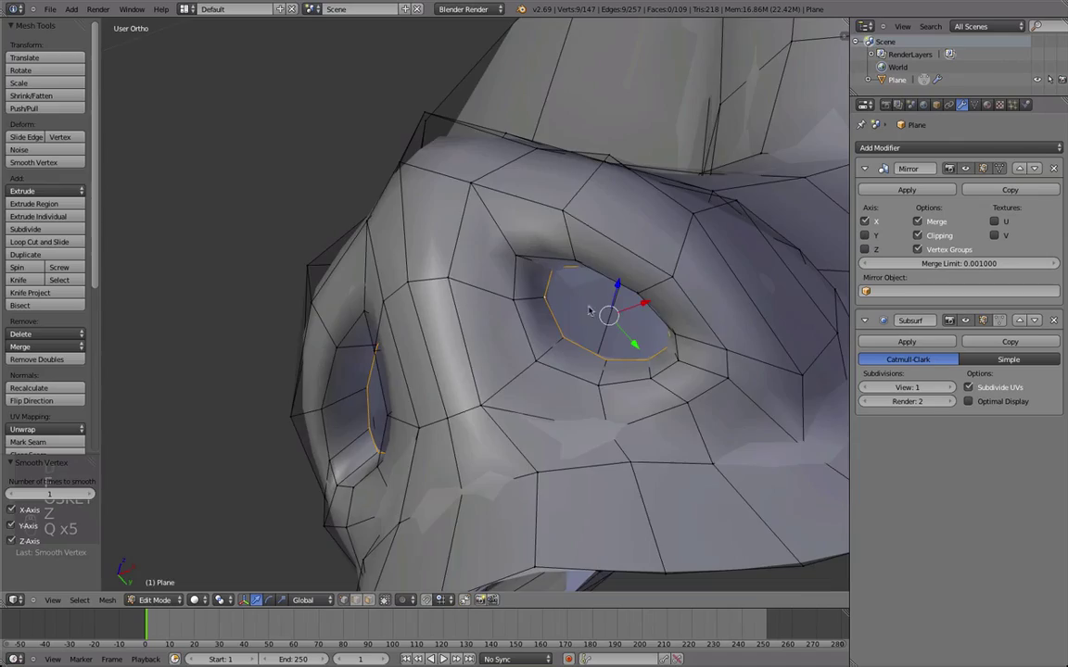
{"action": "key", "text": "z"}
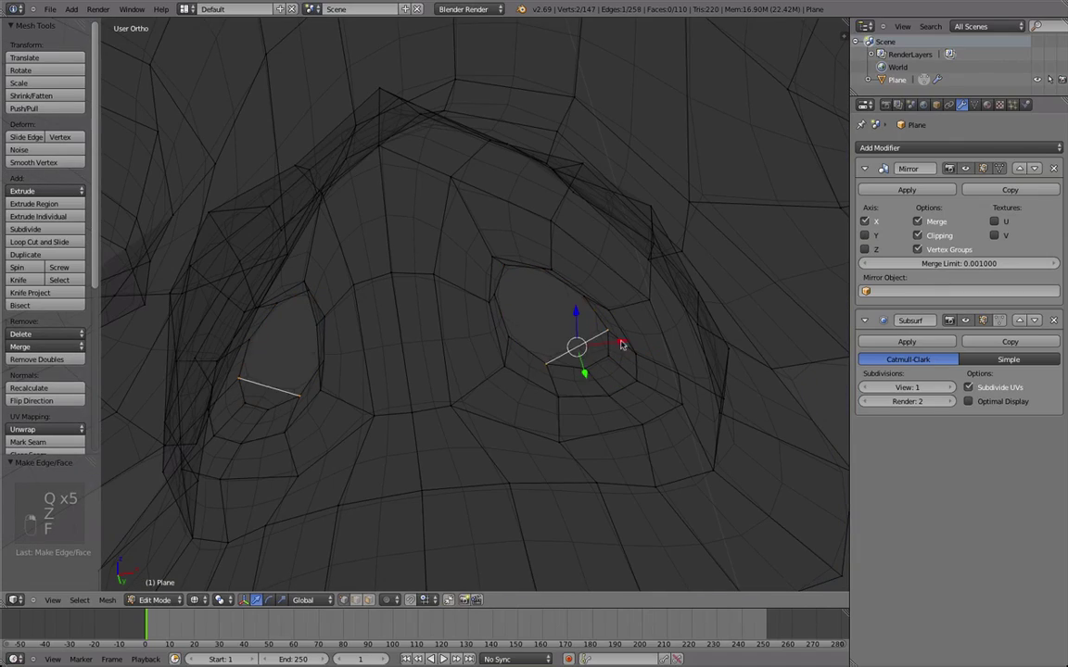
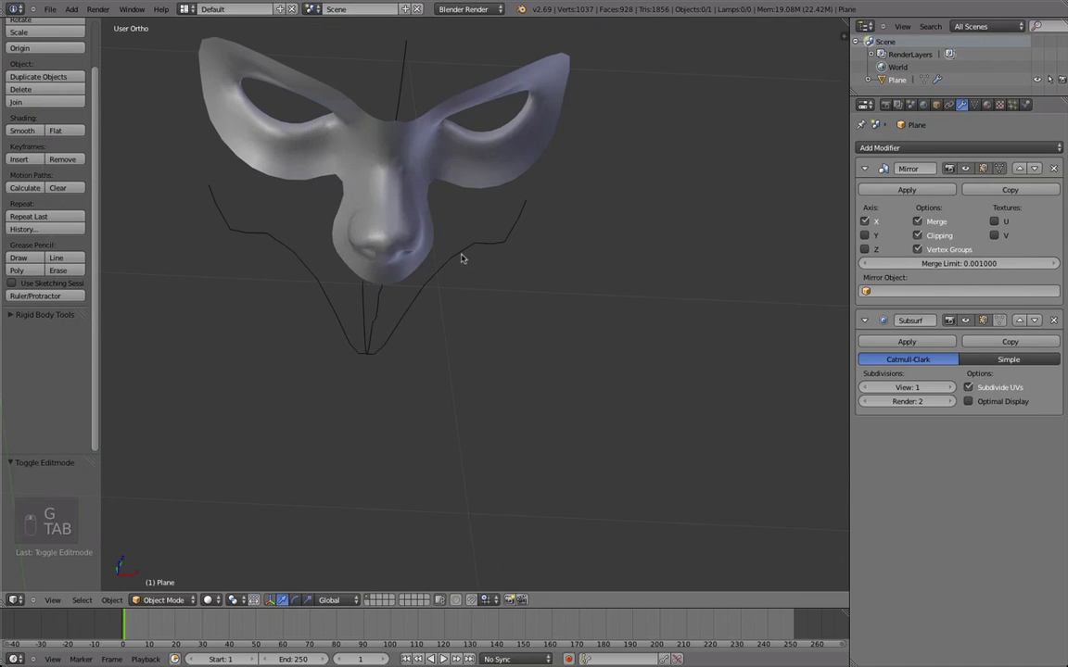
- Extrude the contour line vertex along the jaw and up the cheek toward the ear against the side sketch
{"action": "key", "text": "z"}
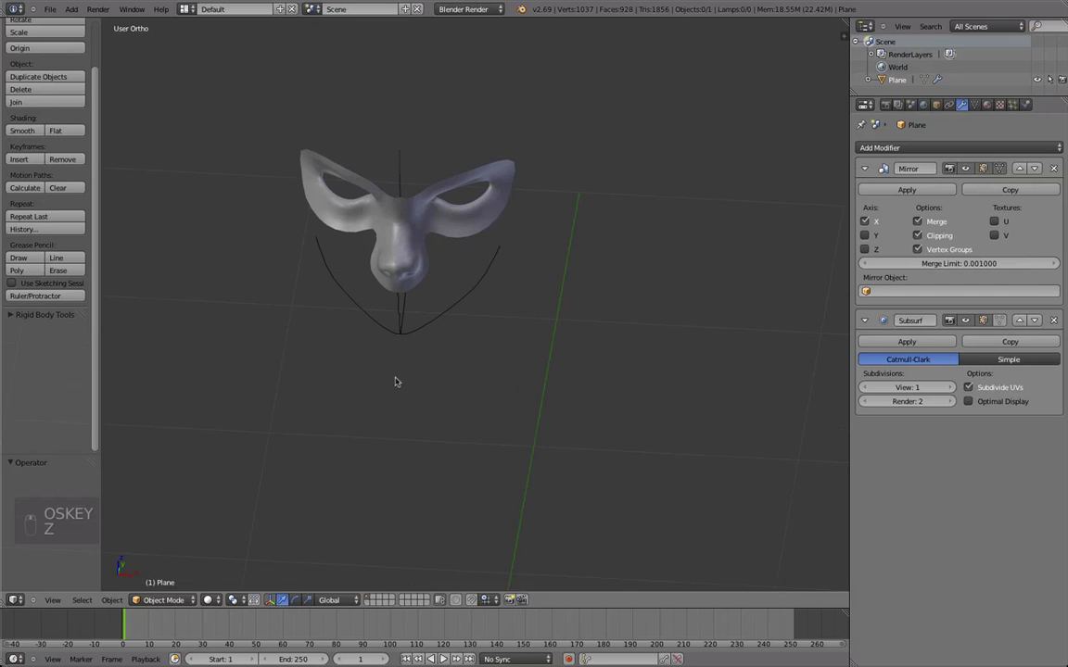
{"action": "key", "text": "Tab"}
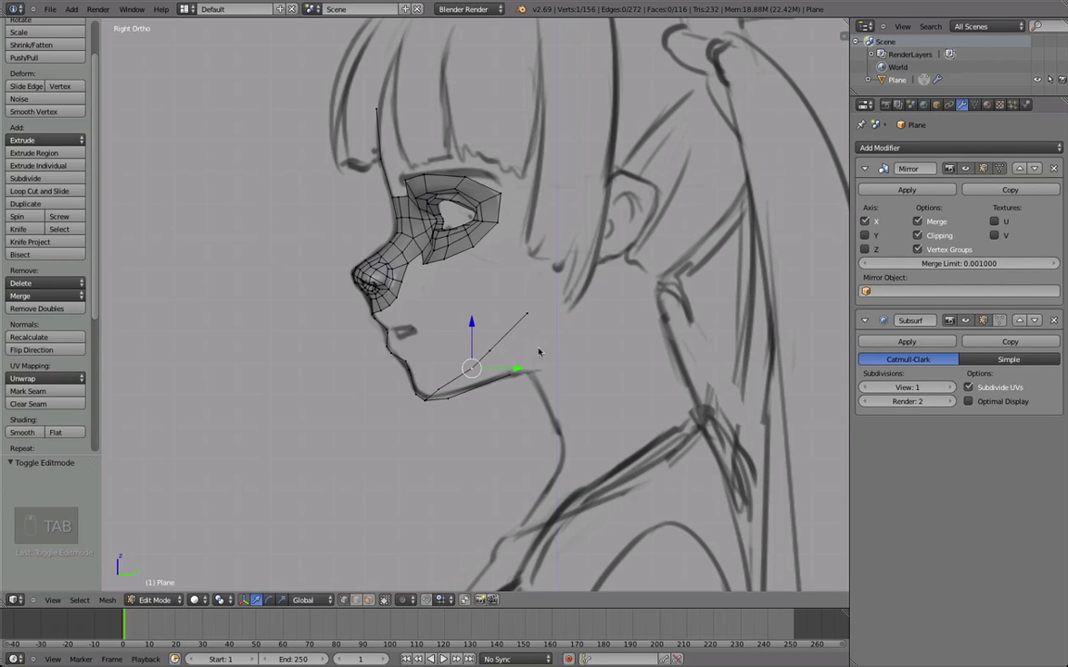
{"action": "key", "text": "g"}
{"action": "key", "text": "g"}
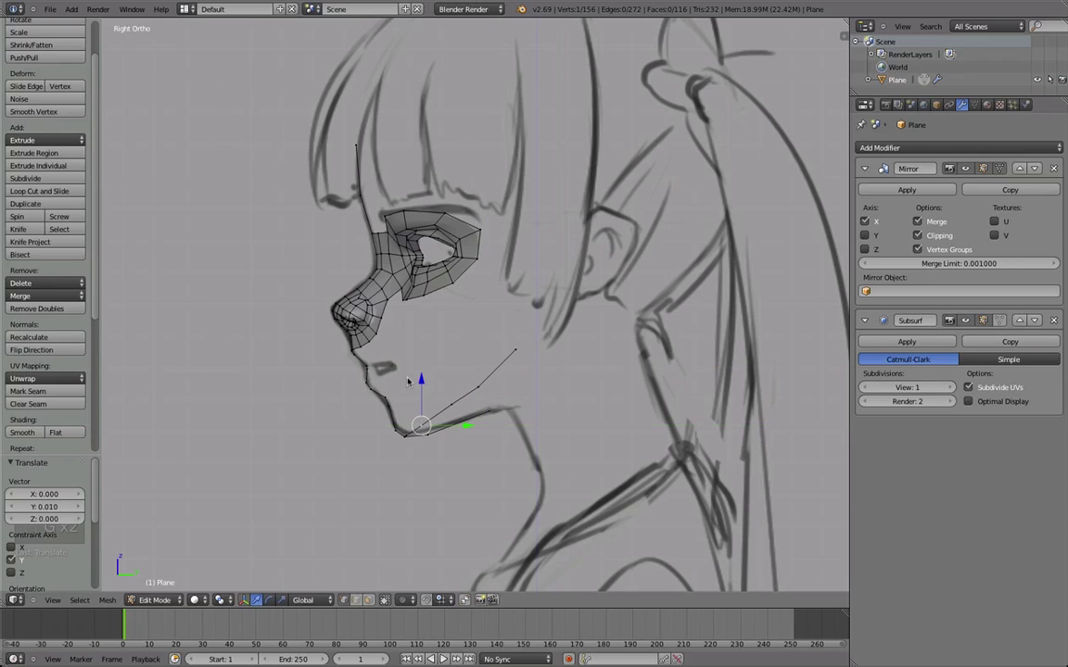
{"action": "key", "text": "Tab"}
{"action": "key", "text": "Tab"}
{"action": "key", "text": "e"}
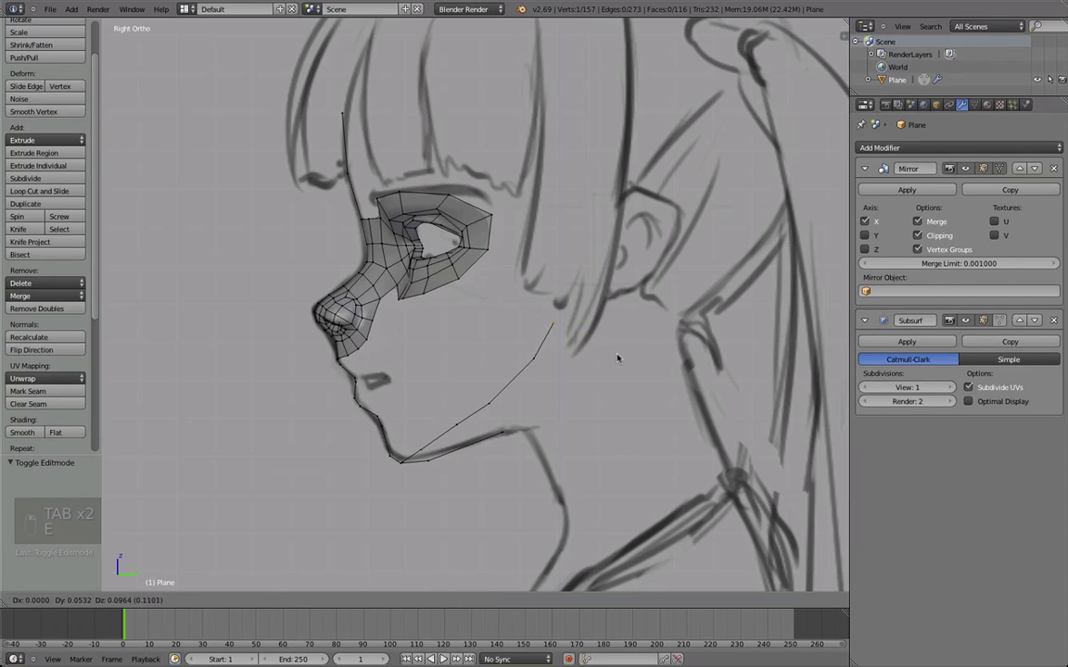
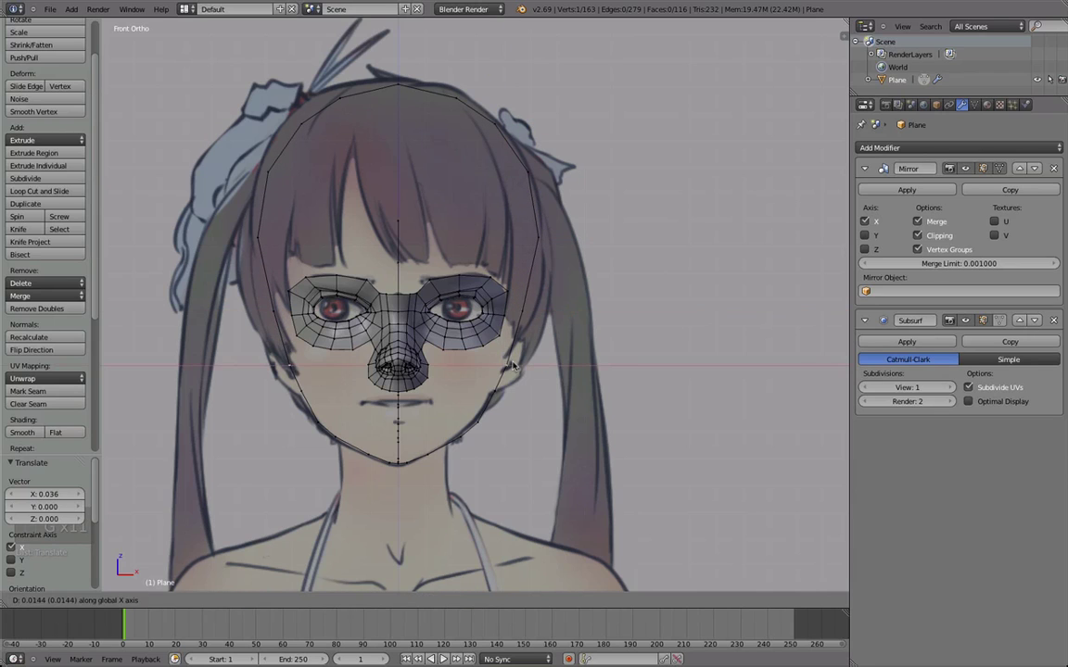
- Scale the top-arc vertices inward to hug the drawn head outline, then view the finished contour from the front
{"action": "key", "text": "Tab"}
{"action": "key", "text": "Tab"}
{"action": "key", "text": "a"}
{"action": "key", "text": "b"}
{"action": "key", "text": "b"}
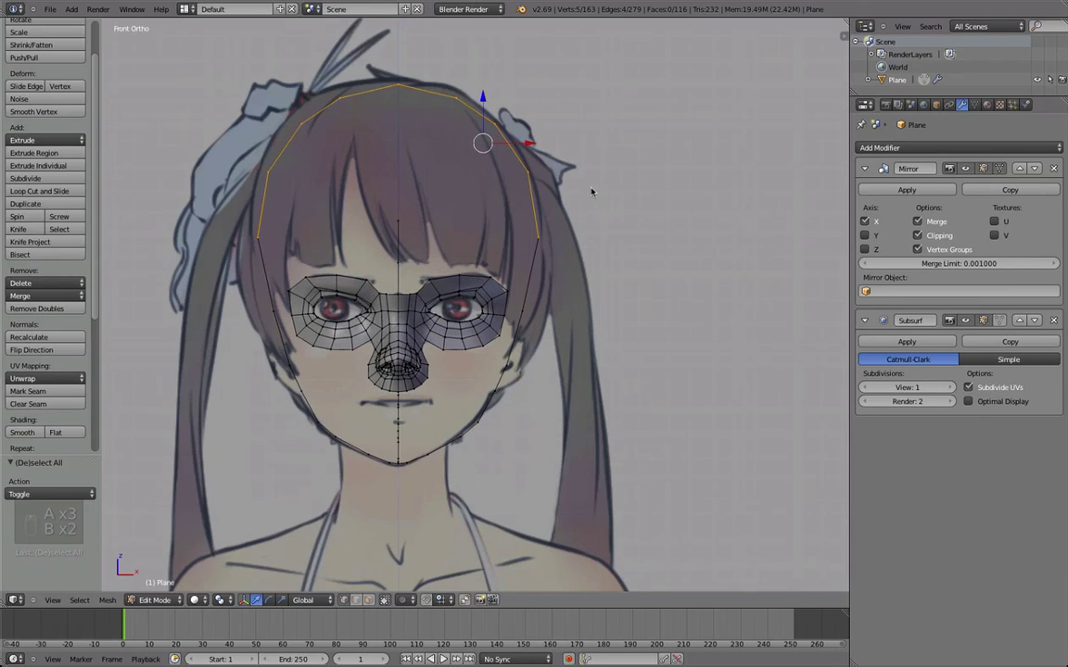
{"action": "key", "text": "s"}
{"action": "key", "text": "g"}
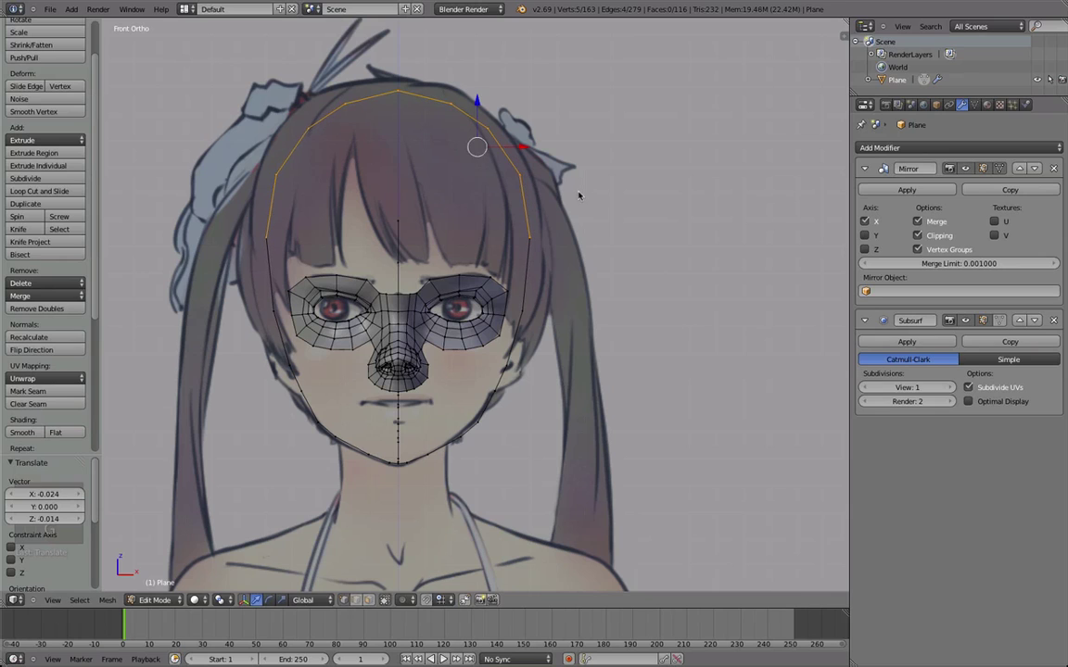
{"action": "key", "text": "g"}
{"action": "key", "text": "Tab"}
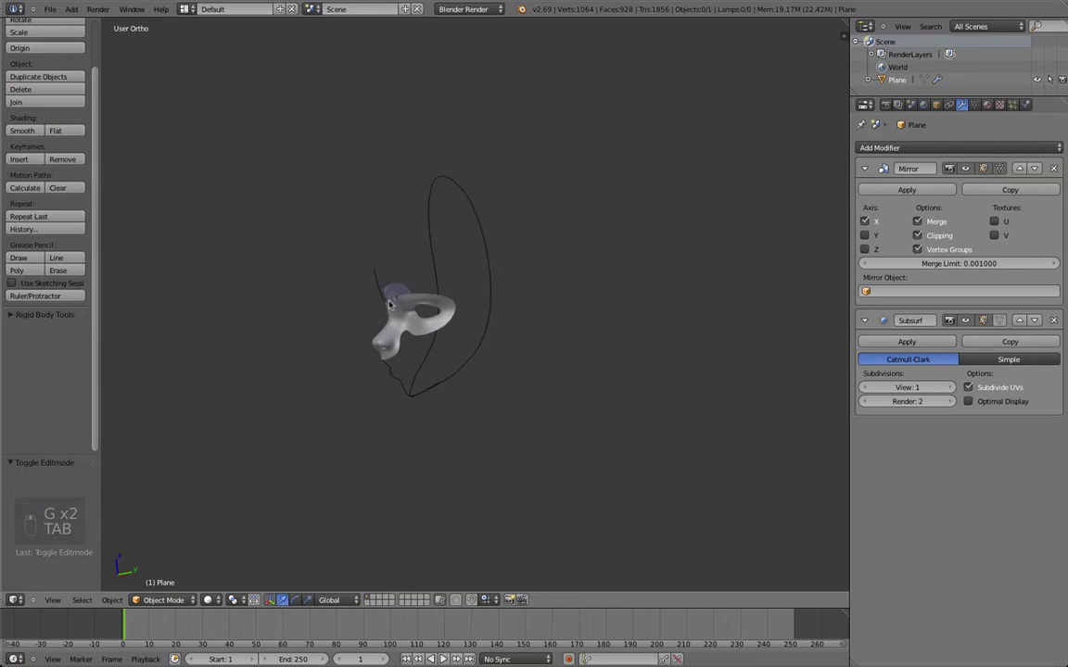